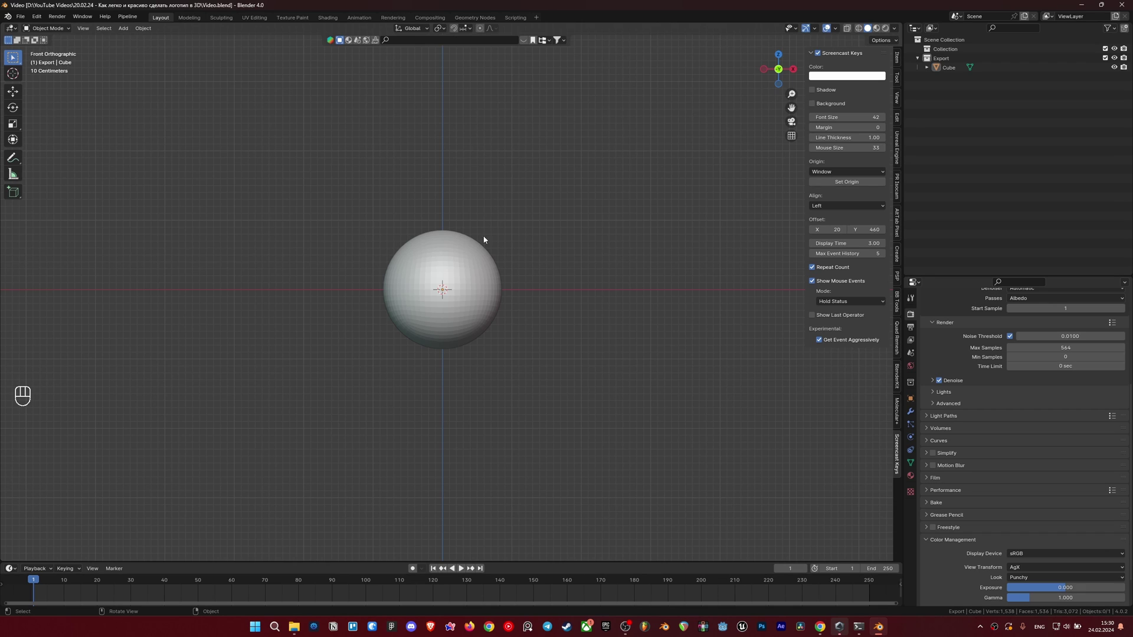
Step: Delete the default cube and orbit the empty scene into a perspective view
{"action": "left_click", "coordinate": [480, 251]}
{"action": "key", "text": "Delete"}
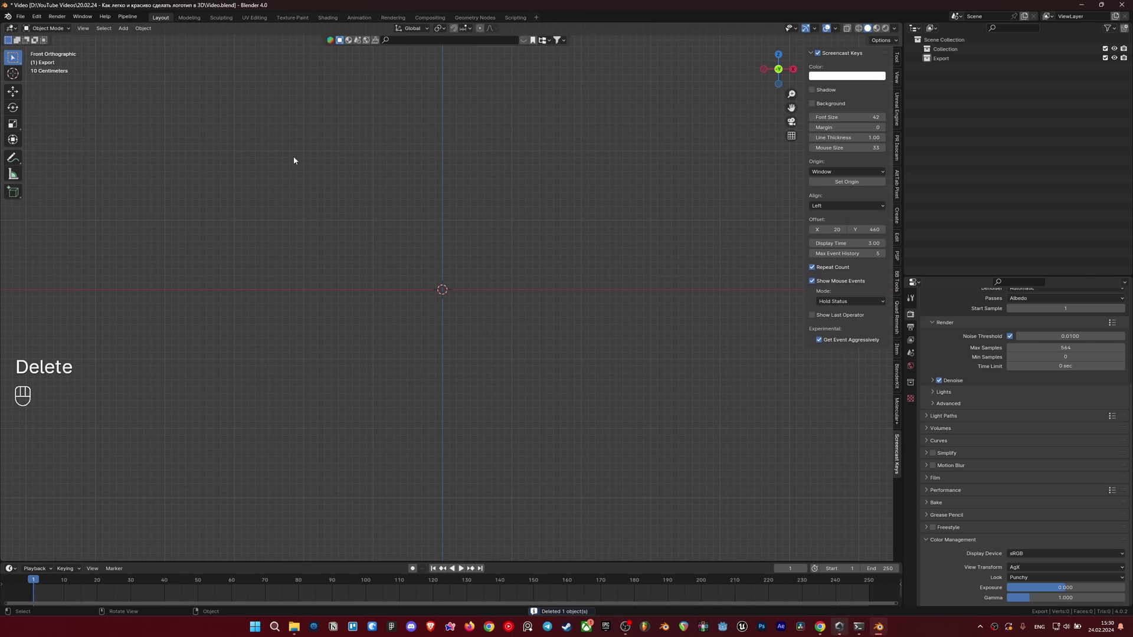
{"action": "left_click_drag", "start_coordinate": [344, 195], "coordinate": [348, 225]}
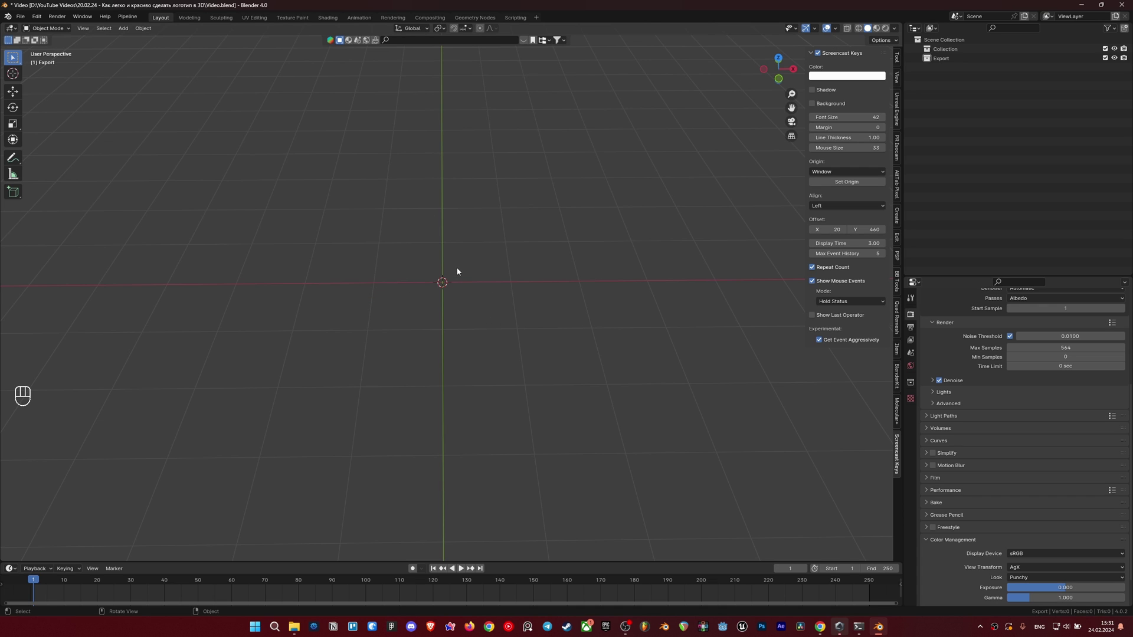
{"action": "left_click_drag", "start_coordinate": [458, 275], "coordinate": [458, 285]}
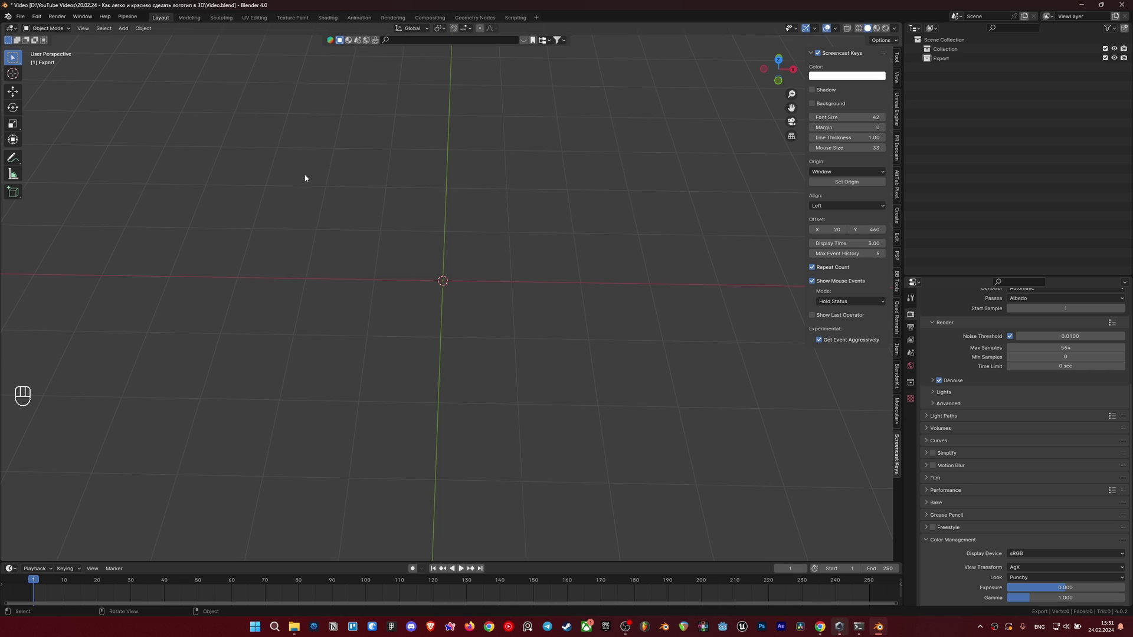
{"action": "left_click_drag", "start_coordinate": [22, 21], "coordinate": [183, 223]}
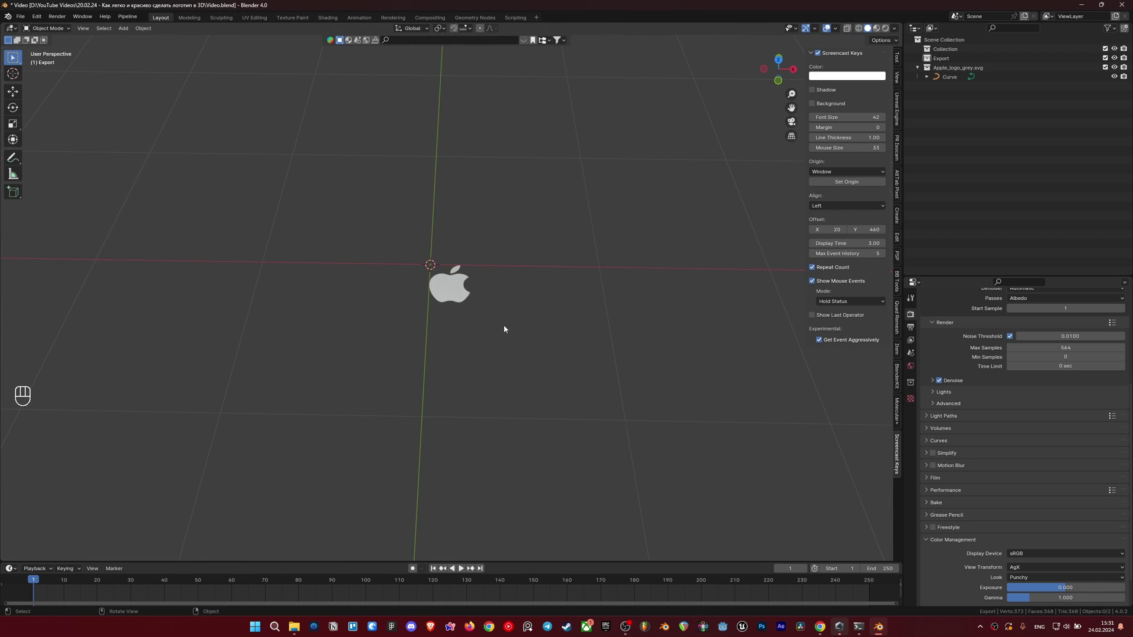
Step: Select the imported logo Curve and scale it up with S until clearly visible beside the origin
{"action": "left_click_drag", "start_coordinate": [424, 262], "coordinate": [414, 248]}
{"action": "left_click_drag", "start_coordinate": [421, 256], "coordinate": [425, 290]}
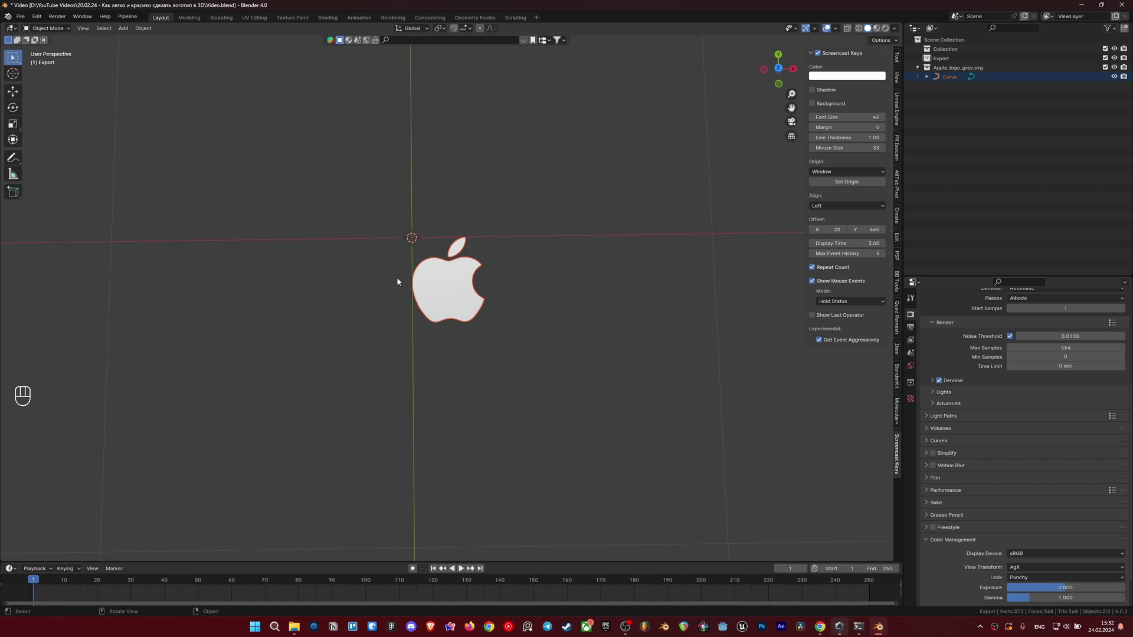
{"action": "middle_click", "coordinate": [459, 228]}
{"action": "middle_click", "coordinate": [479, 292]}
{"action": "key", "text": "s"}
{"action": "left_click", "coordinate": [673, 370]}
{"action": "left_click_drag", "start_coordinate": [551, 365], "coordinate": [542, 339]}
{"action": "key", "text": "s"}
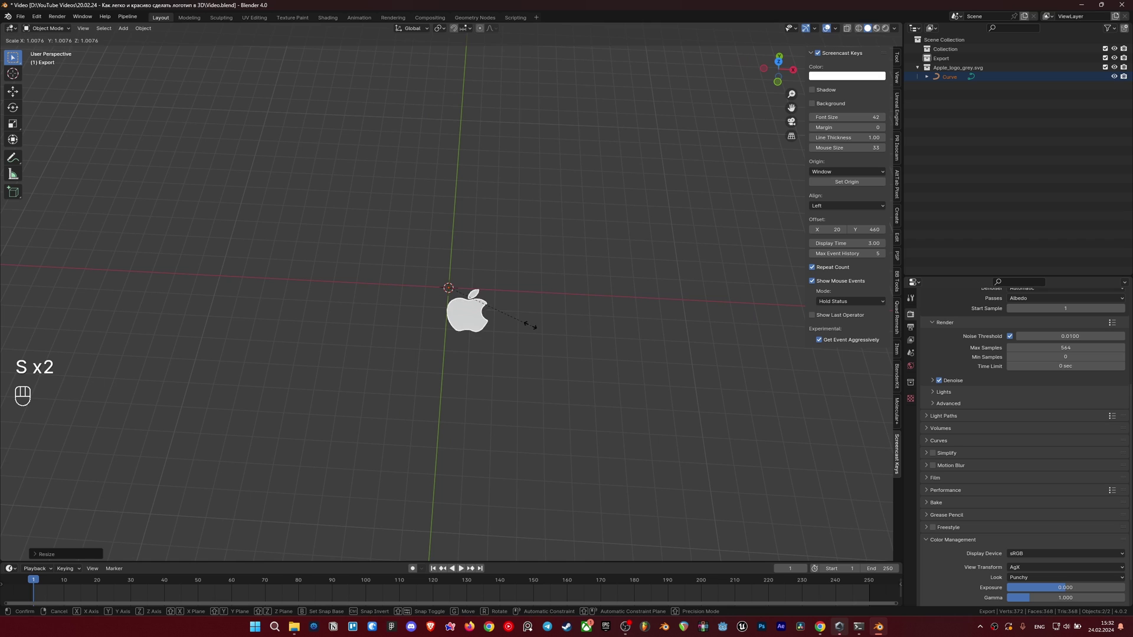
{"action": "left_click", "coordinate": [514, 320]}
{"action": "left_click_drag", "start_coordinate": [511, 320], "coordinate": [515, 297]}
{"action": "middle_click", "coordinate": [521, 309]}
{"action": "left_click_drag", "start_coordinate": [561, 362], "coordinate": [552, 341]}
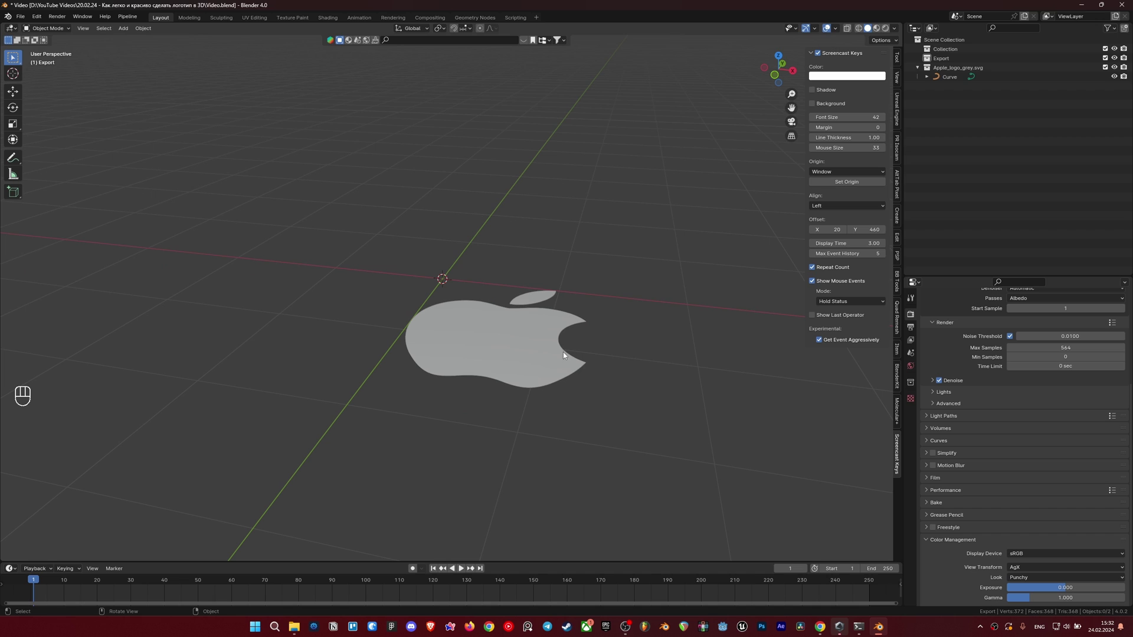
Step: Check the curve's Resolution Preview U and add a Decimate modifier at ratio 1.0
{"action": "right_click", "coordinate": [911, 455]}
{"action": "middle_click", "coordinate": [562, 367]}
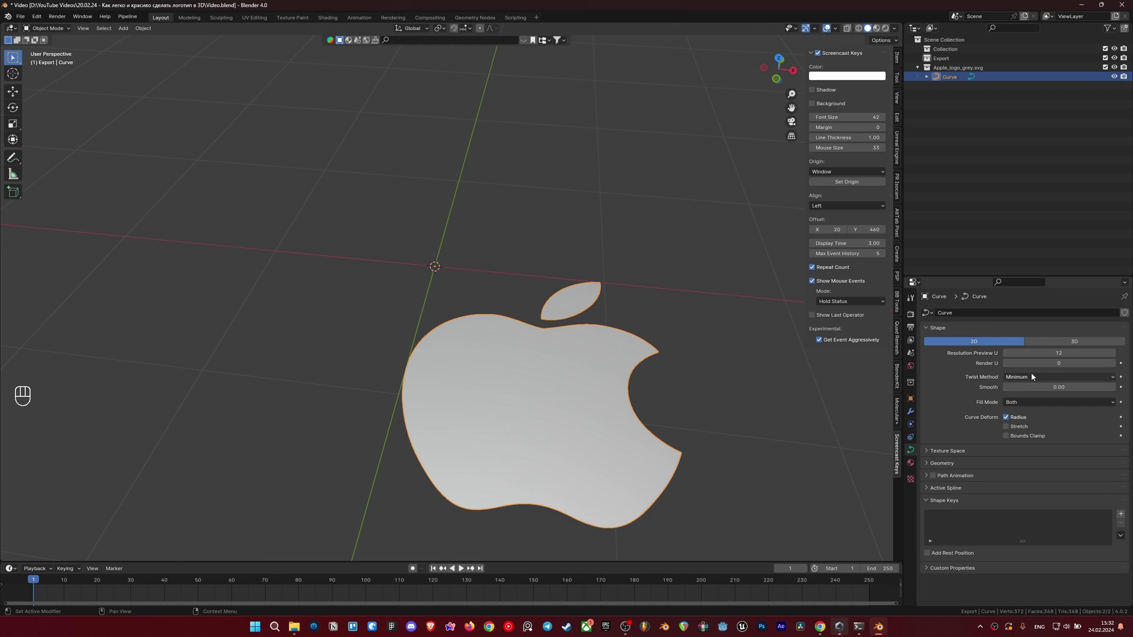
{"action": "left_click_drag", "start_coordinate": [773, 338], "coordinate": [753, 308]}
{"action": "middle_click", "coordinate": [668, 344]}
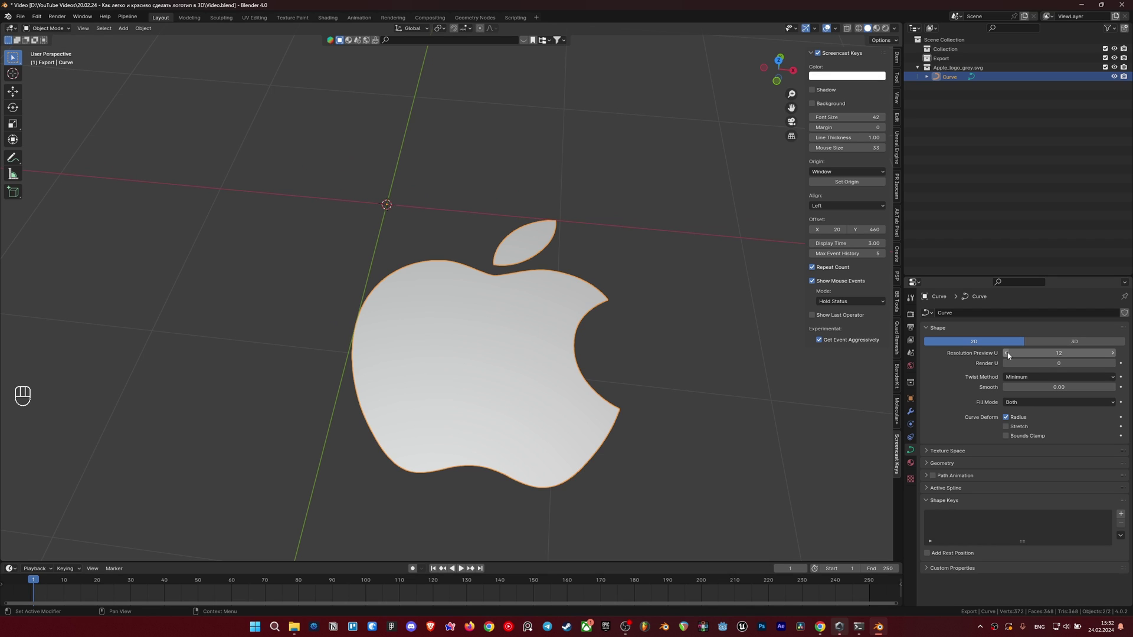
{"action": "double_click", "coordinate": [1008, 355]}
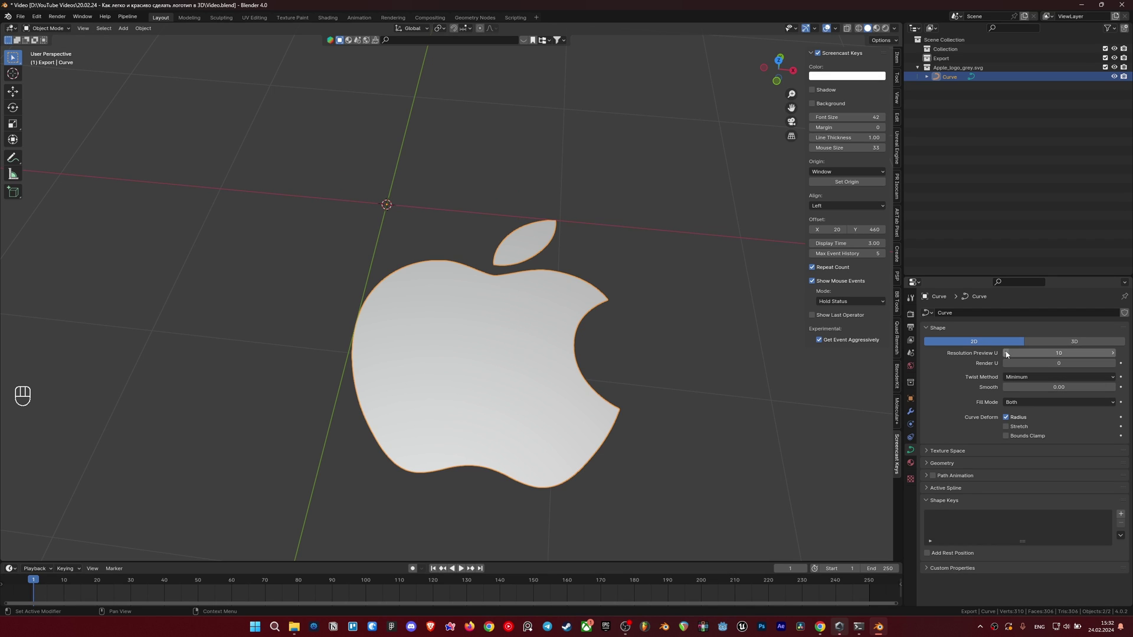
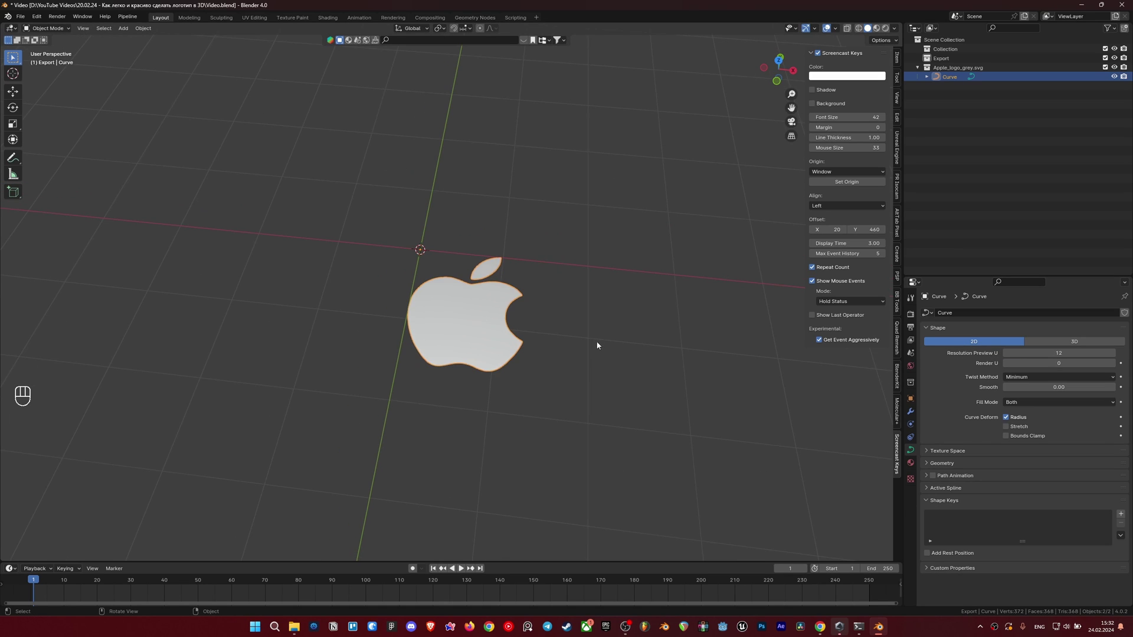
{"action": "left_click_drag", "start_coordinate": [485, 319], "coordinate": [472, 318]}
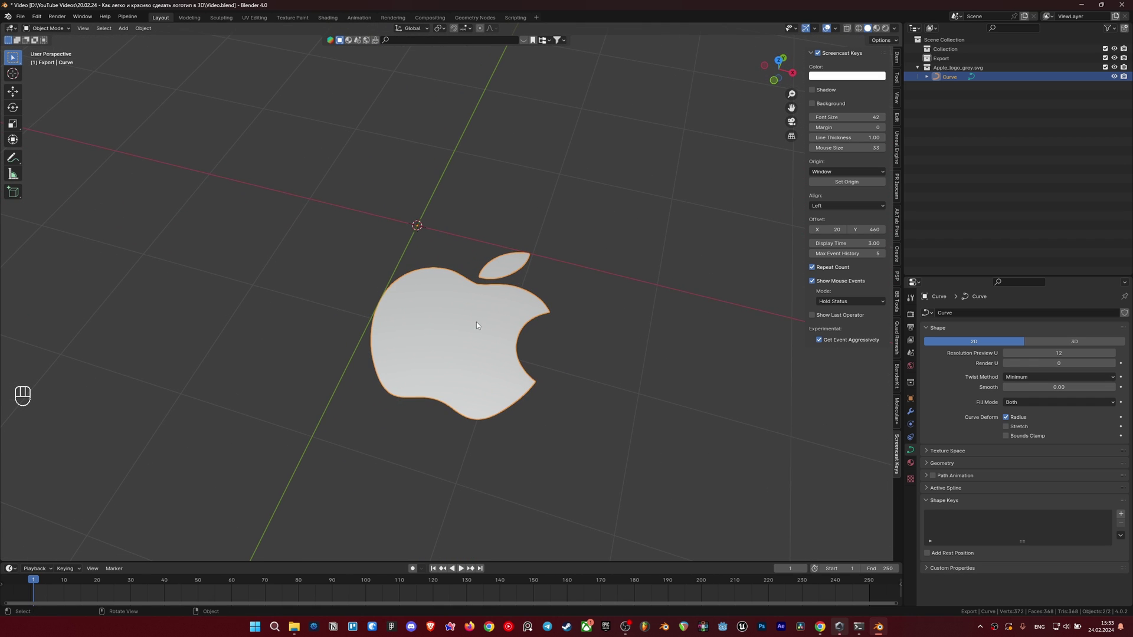
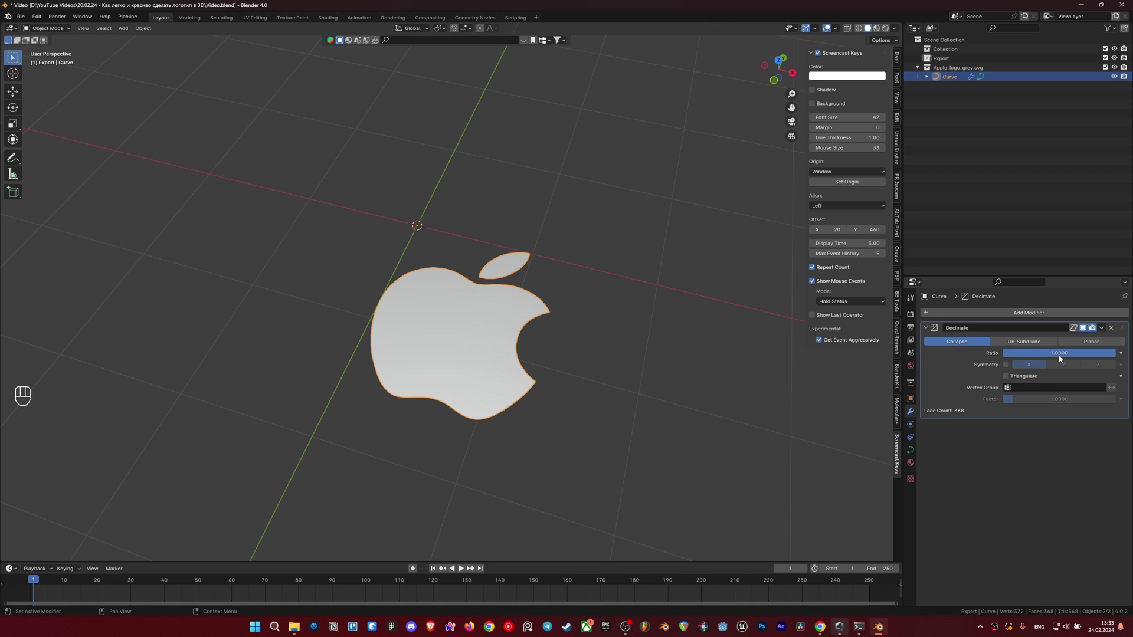
Step: Duplicate the logo with Shift+D along X, then reselect the original Curve
{"action": "left_click", "coordinate": [571, 352]}
{"action": "key", "text": "shift+d"}
{"action": "key", "text": "x"}
{"action": "left_click", "coordinate": [442, 328]}
{"action": "left_click_drag", "start_coordinate": [452, 321], "coordinate": [569, 323]}
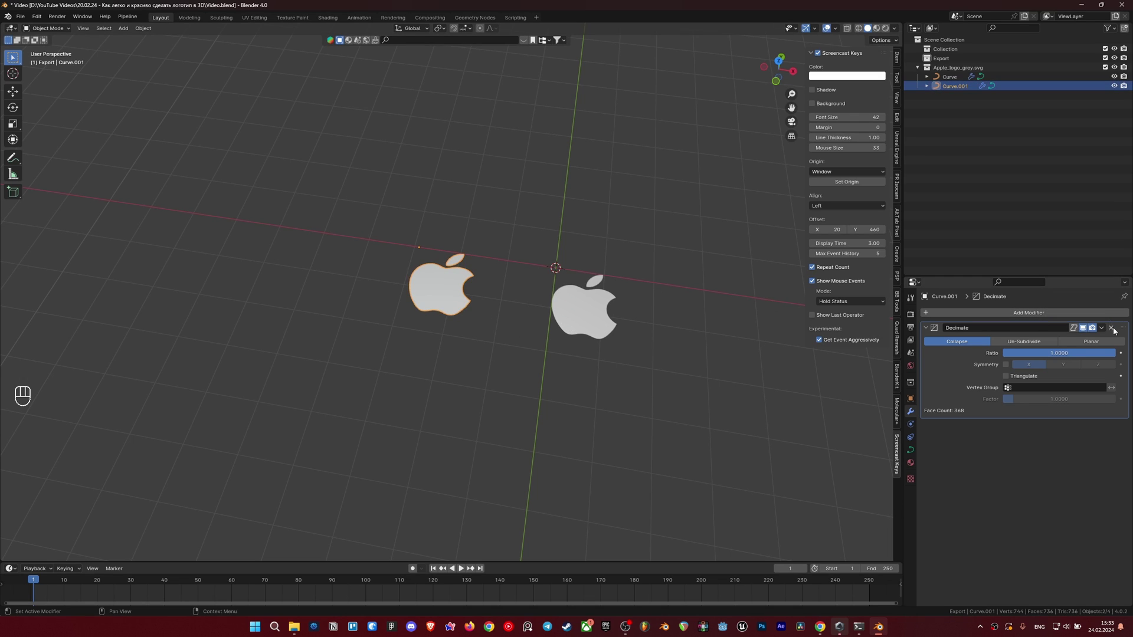
{"action": "left_click", "coordinate": [578, 308]}
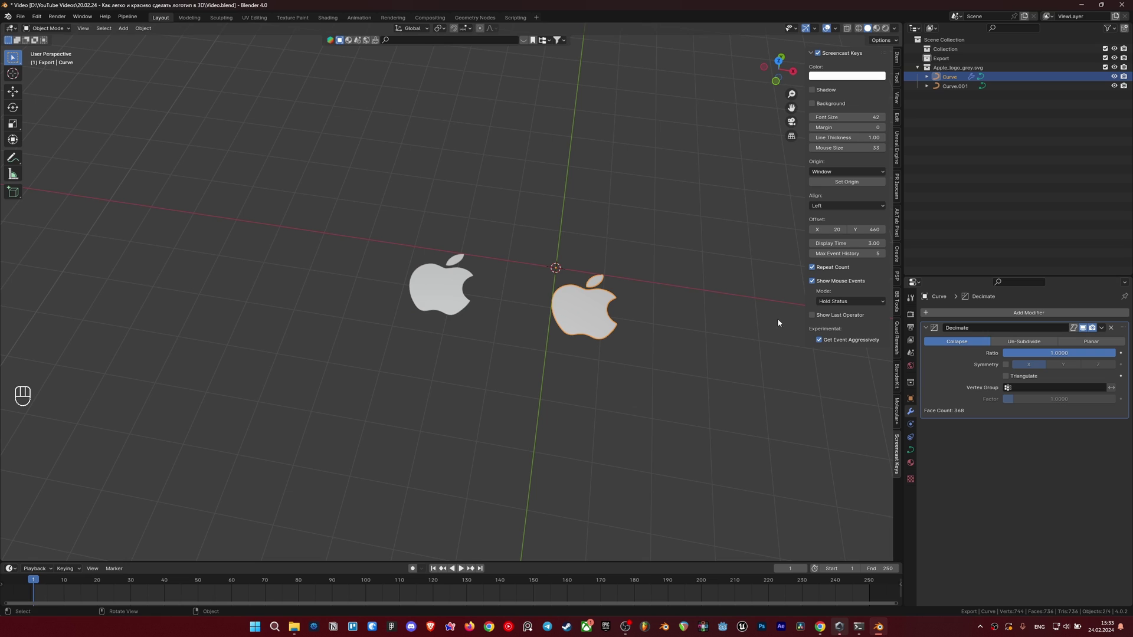
Step: Switch the Decimate modifier to Planar mode and convert the logo objects to meshes
{"action": "left_click", "coordinate": [1108, 342]}
{"action": "middle_click", "coordinate": [631, 336]}
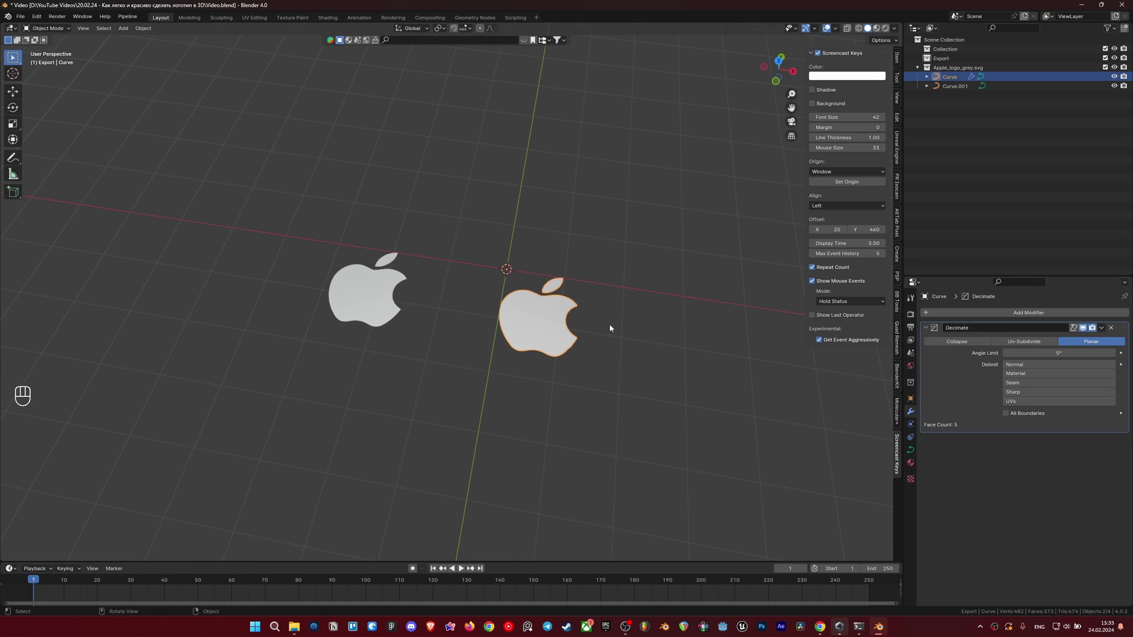
{"action": "left_click_drag", "start_coordinate": [567, 326], "coordinate": [607, 439]}
{"action": "left_click_drag", "start_coordinate": [607, 438], "coordinate": [384, 305]}
{"action": "left_click_drag", "start_coordinate": [384, 305], "coordinate": [436, 312]}
{"action": "left_click_drag", "start_coordinate": [437, 312], "coordinate": [580, 349]}
{"action": "middle_click", "coordinate": [580, 349]}
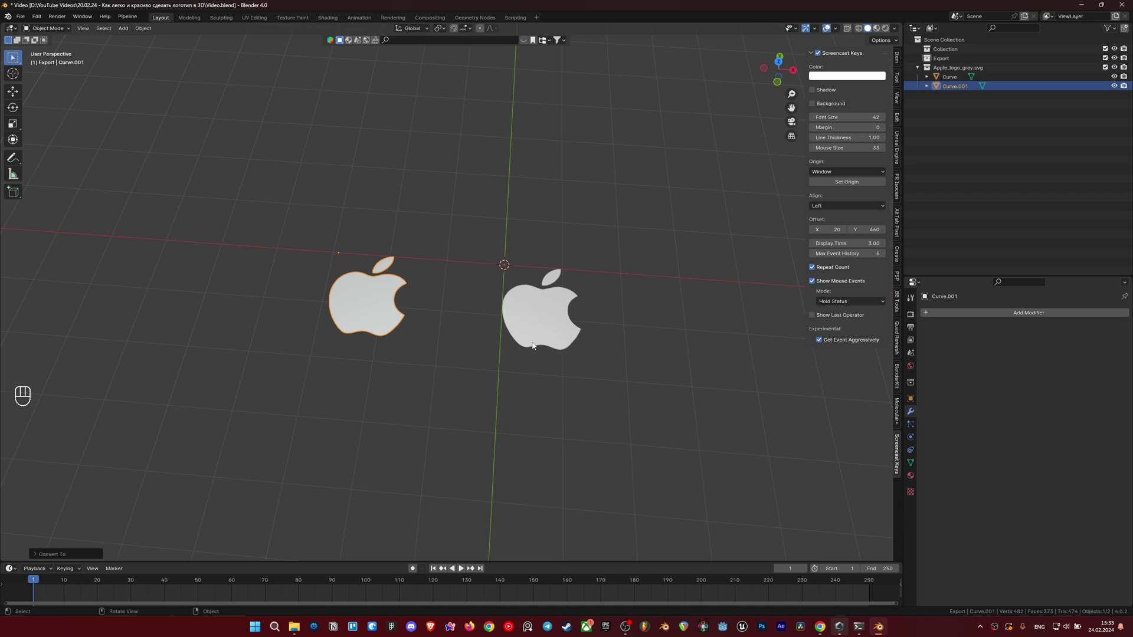
Step: Inspect the logo mesh in Edit Mode, then delete the duplicate Curve.001
{"action": "left_click", "coordinate": [545, 328]}
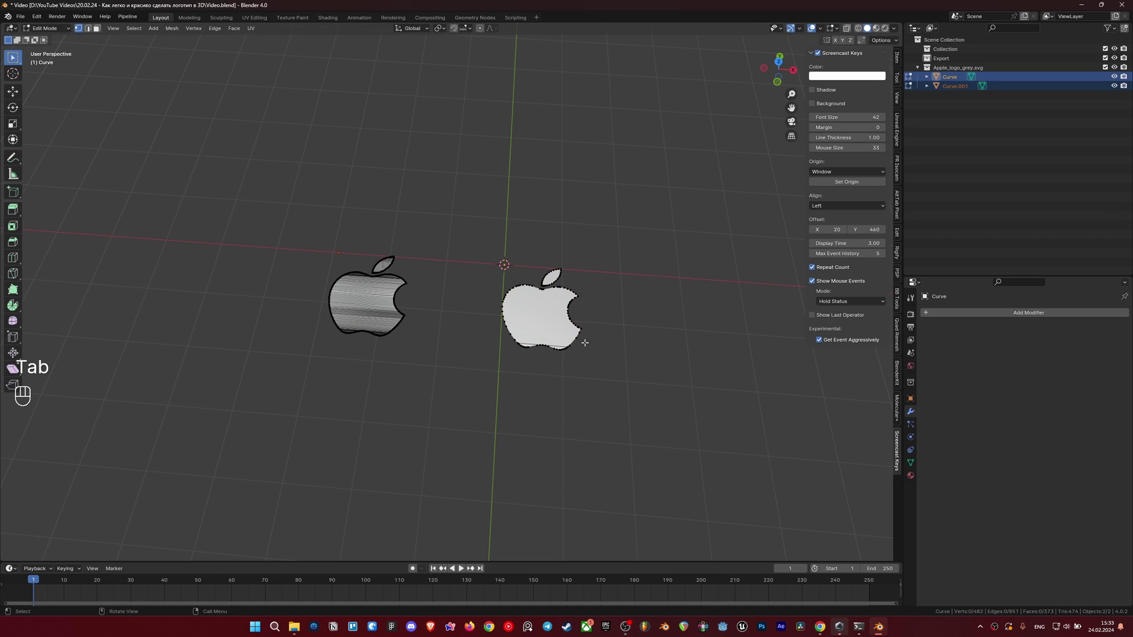
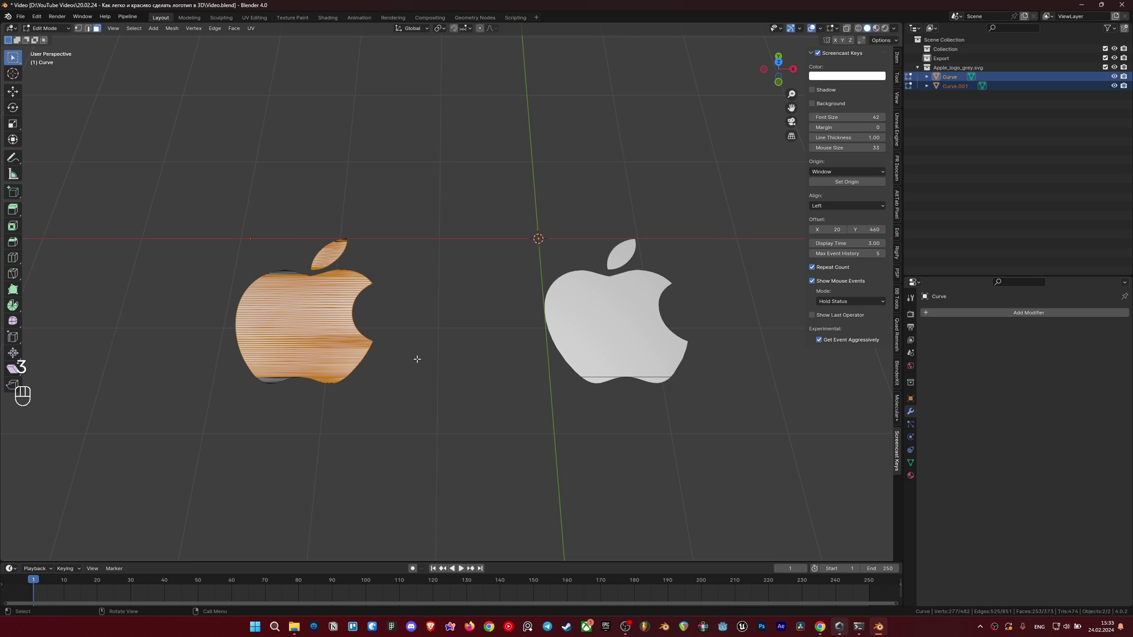
{"action": "key", "text": "Tab"}
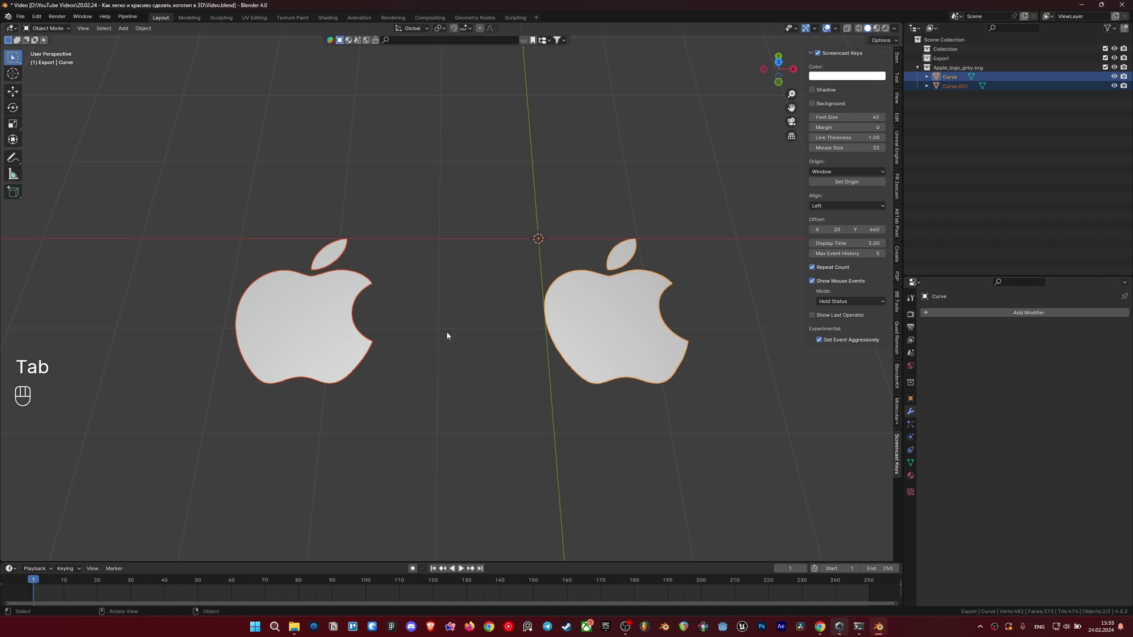
{"action": "key", "text": "Tab"}
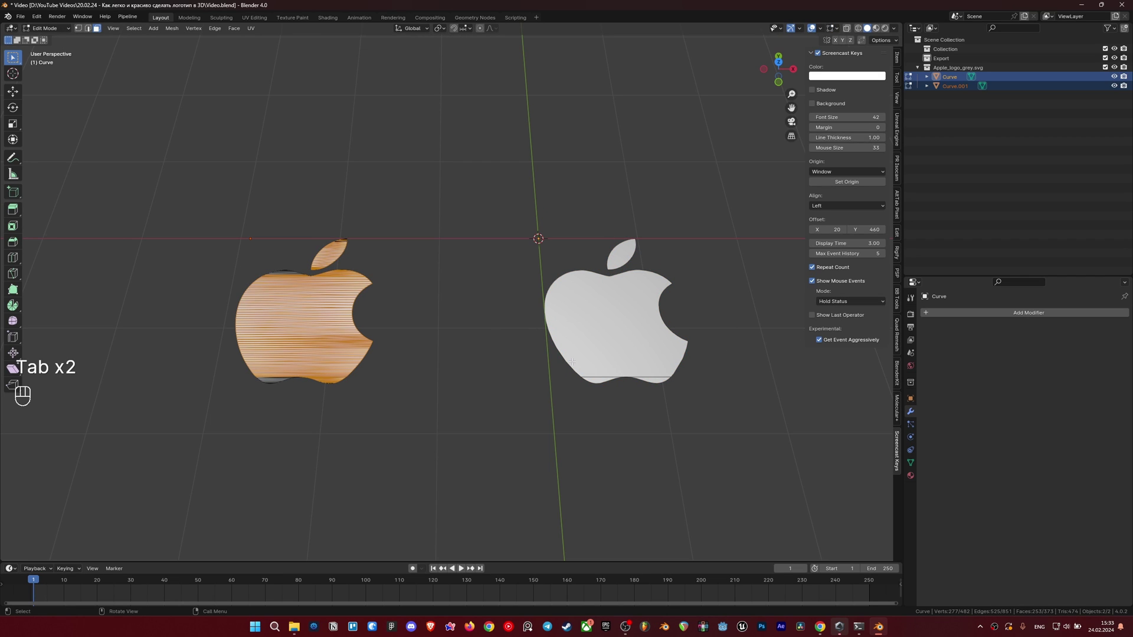
{"action": "key", "text": "Tab"}
{"action": "left_click_drag", "start_coordinate": [338, 257], "coordinate": [285, 201]}
{"action": "key", "text": "Delete"}
{"action": "middle_click", "coordinate": [506, 328]}
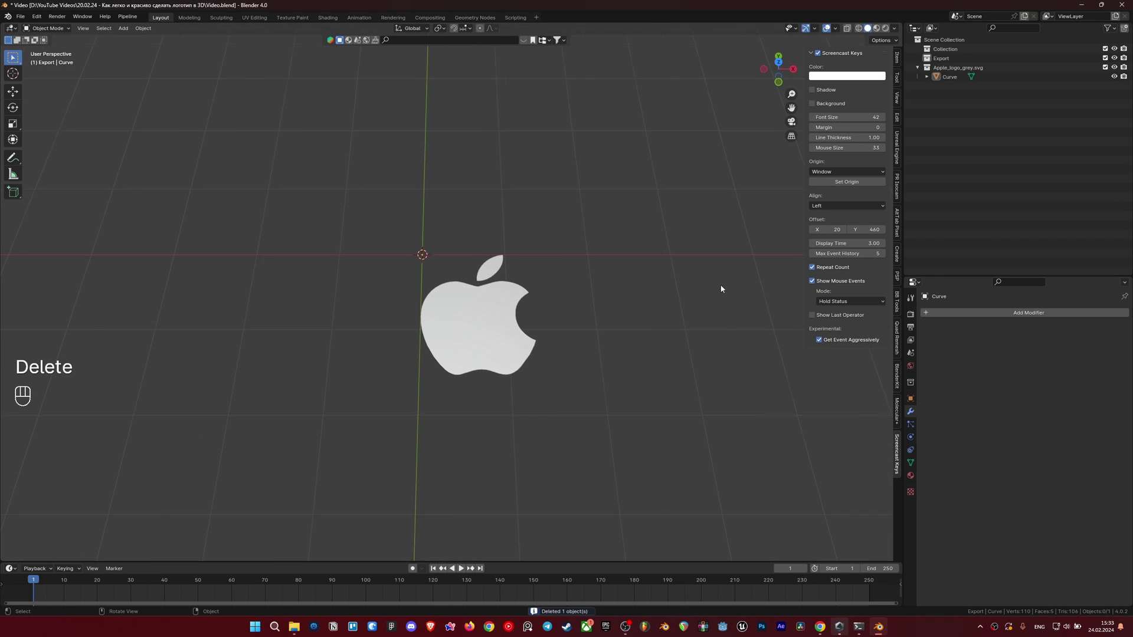
Step: Explore the Shift+S snap menu and view the logo straight down from above
{"action": "left_click", "coordinate": [465, 329]}
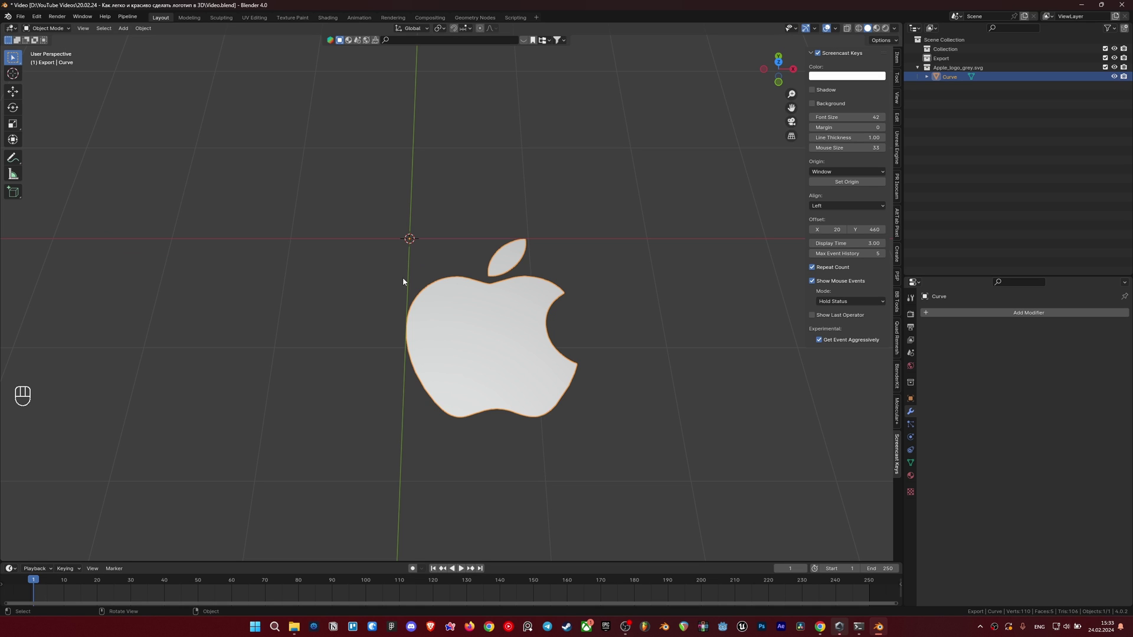
{"action": "middle_click", "coordinate": [441, 337]}
{"action": "left_click_drag", "start_coordinate": [478, 329], "coordinate": [535, 348]}
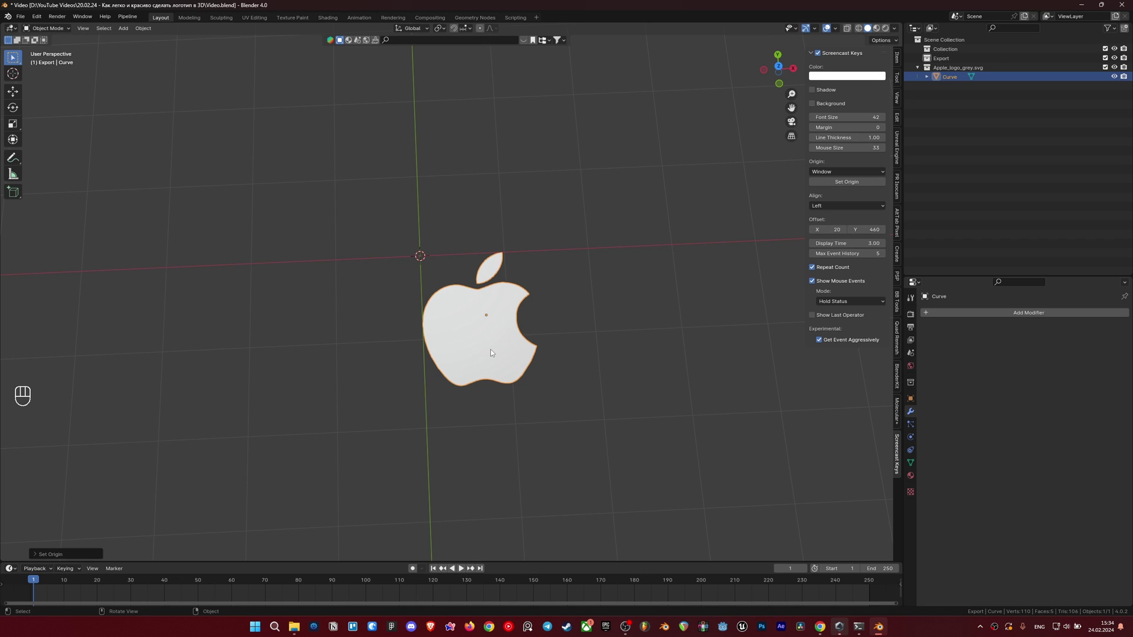
{"action": "key", "text": "shift+s"}
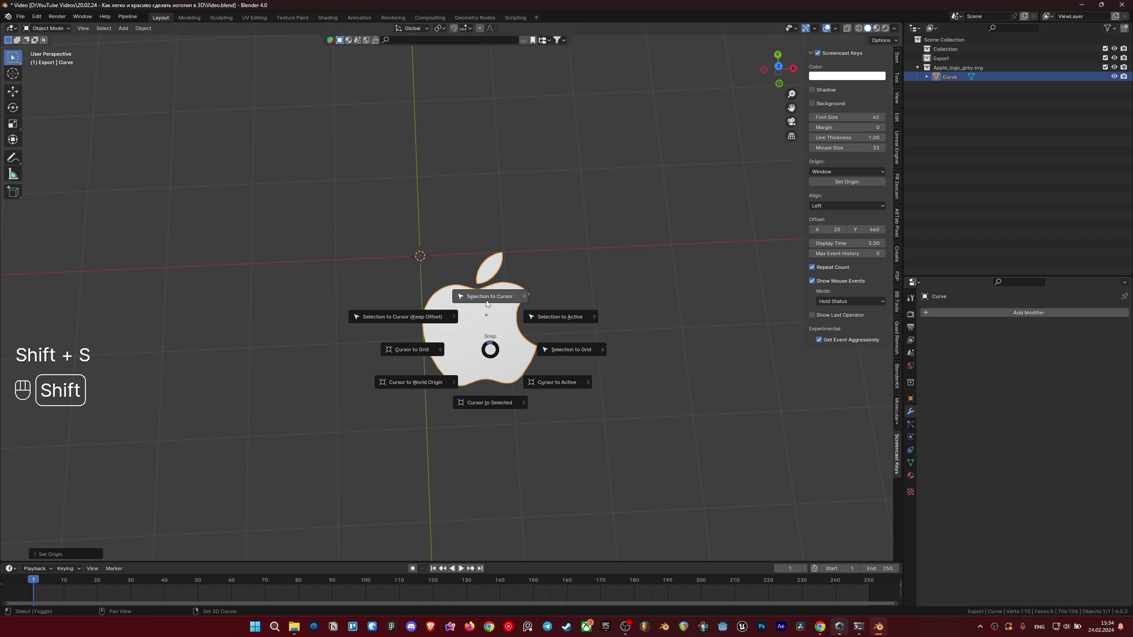
{"action": "middle_click", "coordinate": [506, 324]}
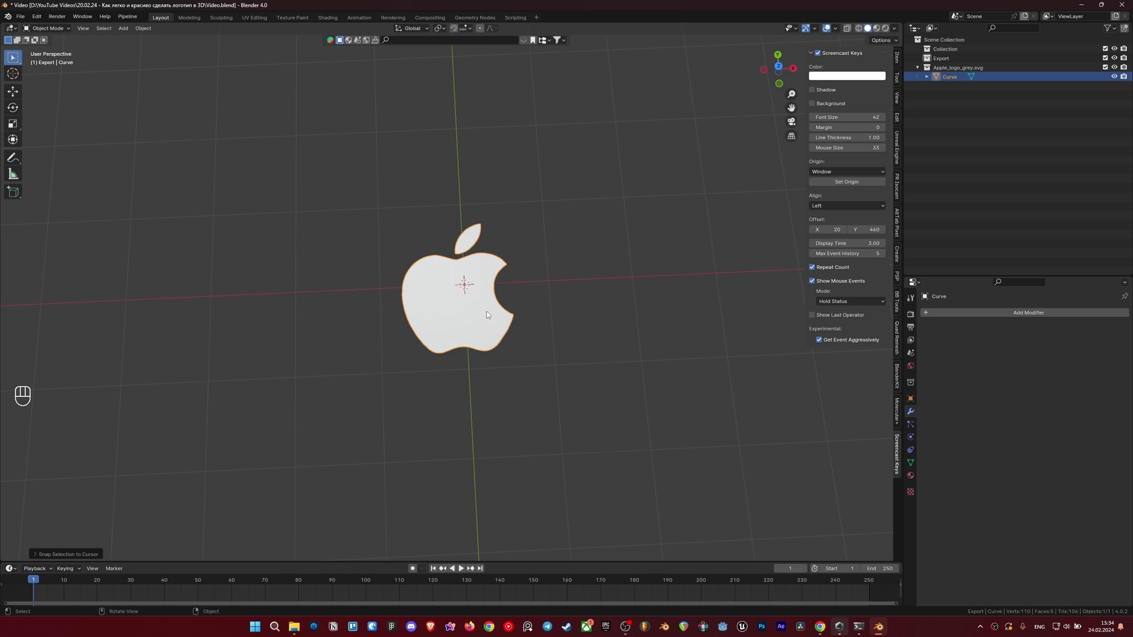
{"action": "left_click_drag", "start_coordinate": [472, 305], "coordinate": [578, 341]}
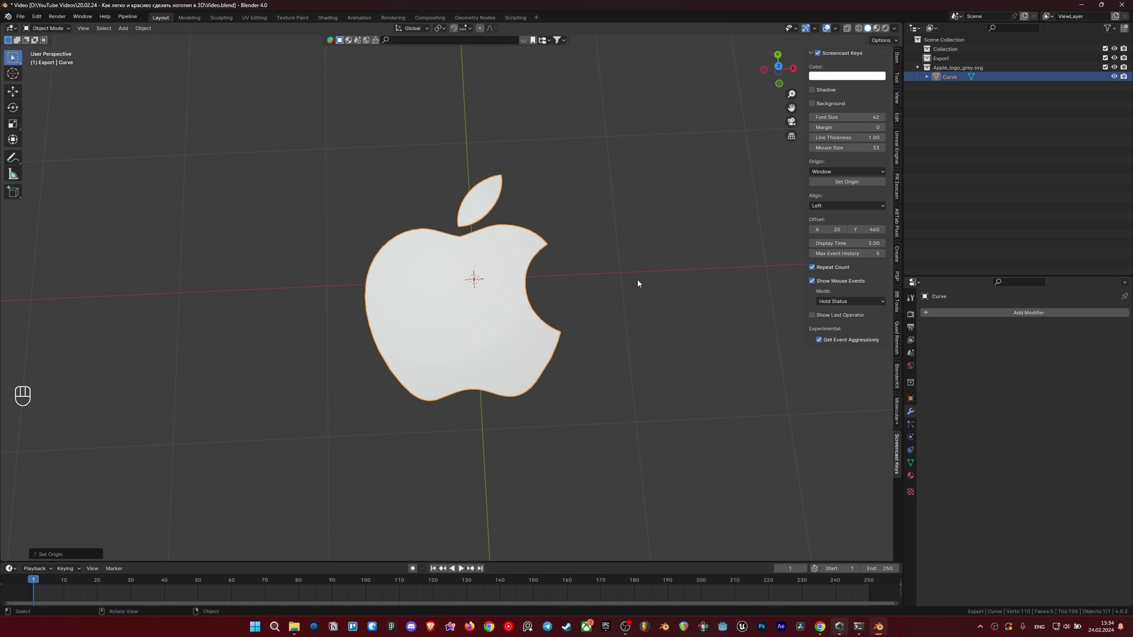
{"action": "key", "text": "Tab"}
{"action": "key", "text": "Tab"}
{"action": "key", "text": "Tab"}
{"action": "key", "text": "a"}
{"action": "key", "text": "ctrl+shift+F1"}
{"action": "left_click_drag", "start_coordinate": [534, 341], "coordinate": [521, 362]}
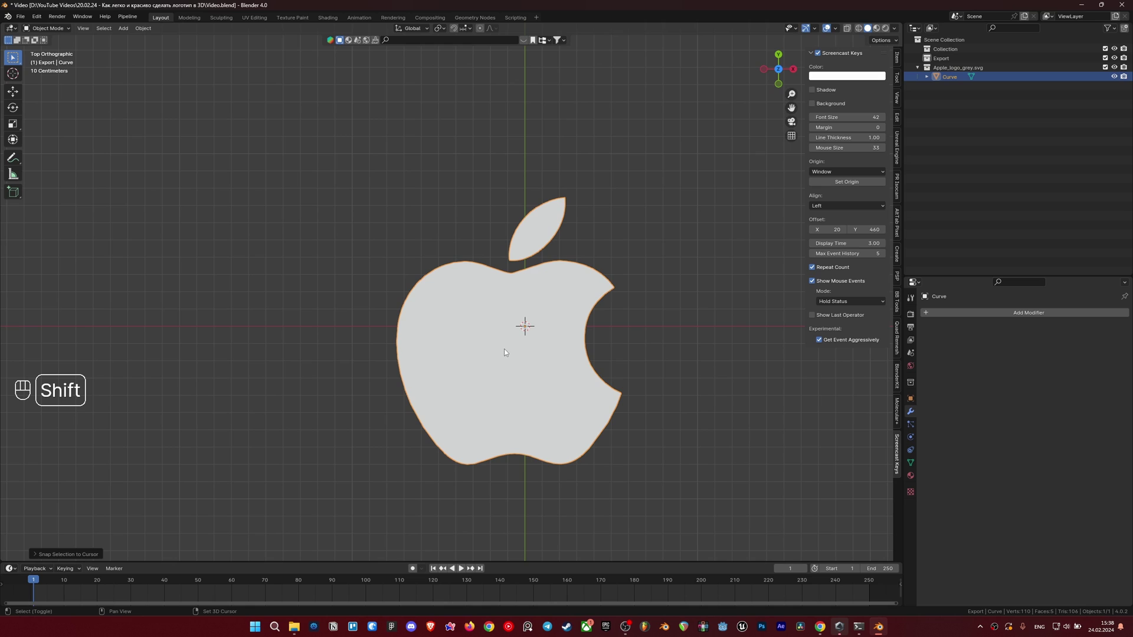
{"action": "right_click", "coordinate": [506, 351]}
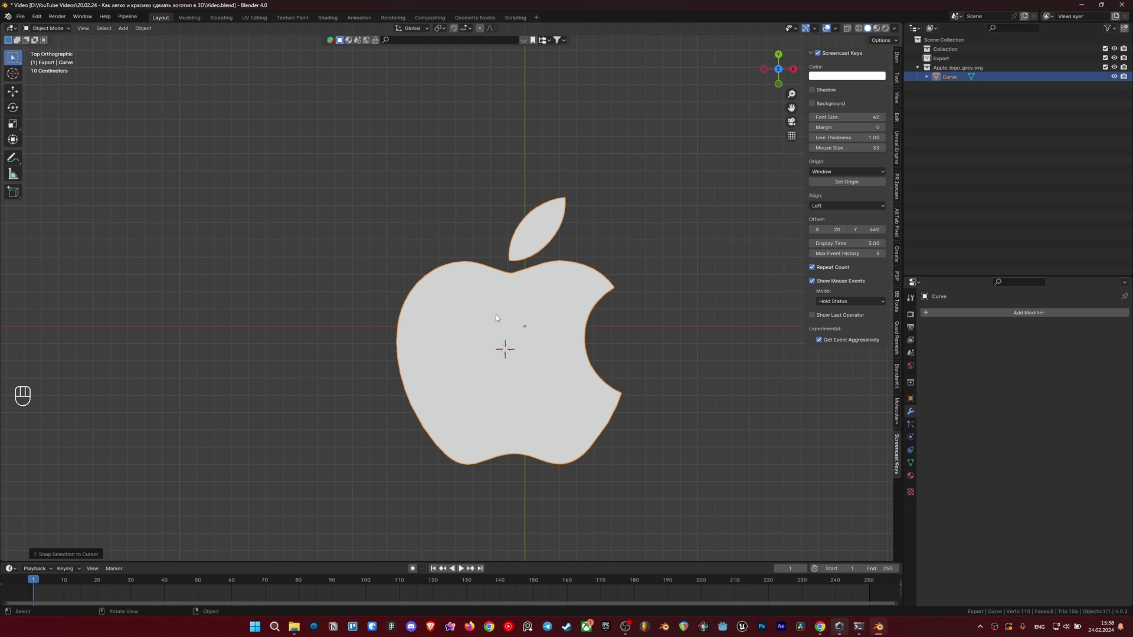
{"action": "left_click", "coordinate": [743, 328]}
{"action": "left_click", "coordinate": [549, 277]}
{"action": "left_click_drag", "start_coordinate": [542, 318], "coordinate": [608, 336]}
{"action": "left_click_drag", "start_coordinate": [608, 336], "coordinate": [558, 346]}
Step: Snap the logo to the 3D cursor so it sits at the world origin
{"action": "key", "text": "shift+s"}
{"action": "left_click_drag", "start_coordinate": [530, 383], "coordinate": [540, 327]}
{"action": "middle_click", "coordinate": [529, 281]}
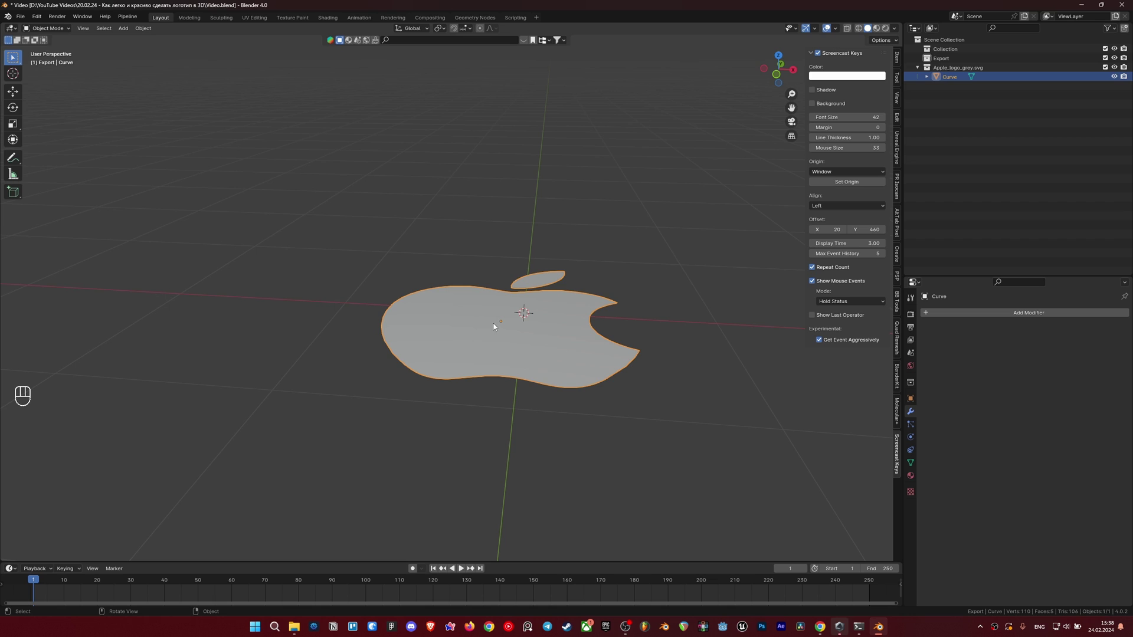
{"action": "left_click_drag", "start_coordinate": [518, 376], "coordinate": [522, 412]}
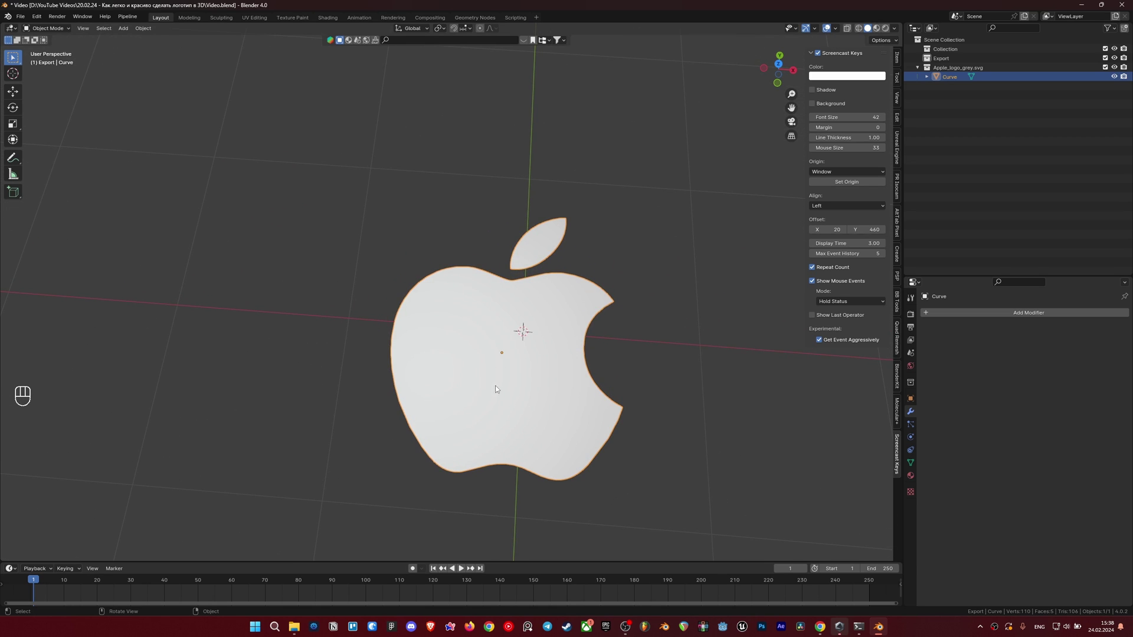
{"action": "key", "text": "shift+s"}
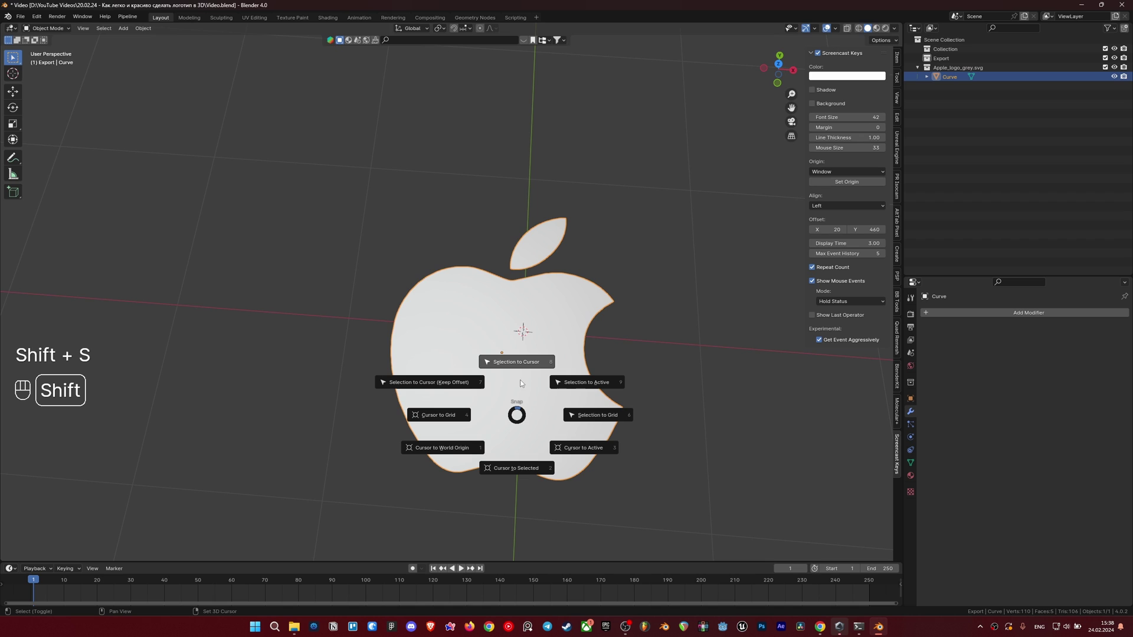
{"action": "middle_click", "coordinate": [524, 367]}
{"action": "key", "text": "`"}
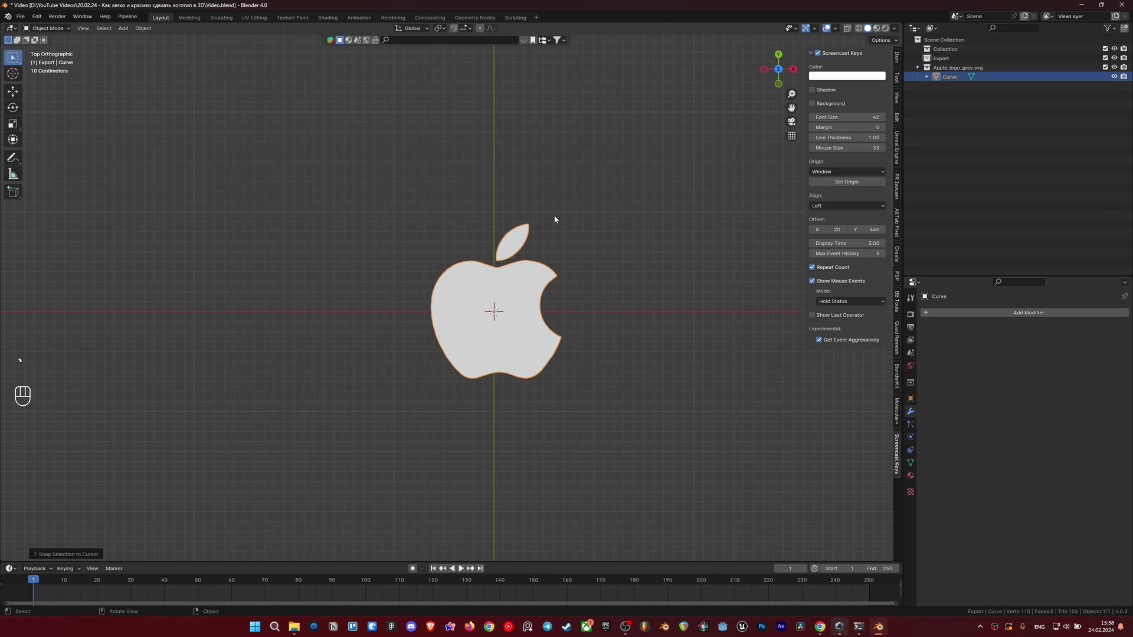
{"action": "left_click_drag", "start_coordinate": [573, 268], "coordinate": [559, 241]}
{"action": "left_click_drag", "start_coordinate": [544, 269], "coordinate": [523, 238]}
Step: Rotate the logo 90° about the X axis so it stands upright
{"action": "key", "text": "r"}
{"action": "key", "text": "x"}
{"action": "key", "text": "9"}
{"action": "key", "text": "0"}
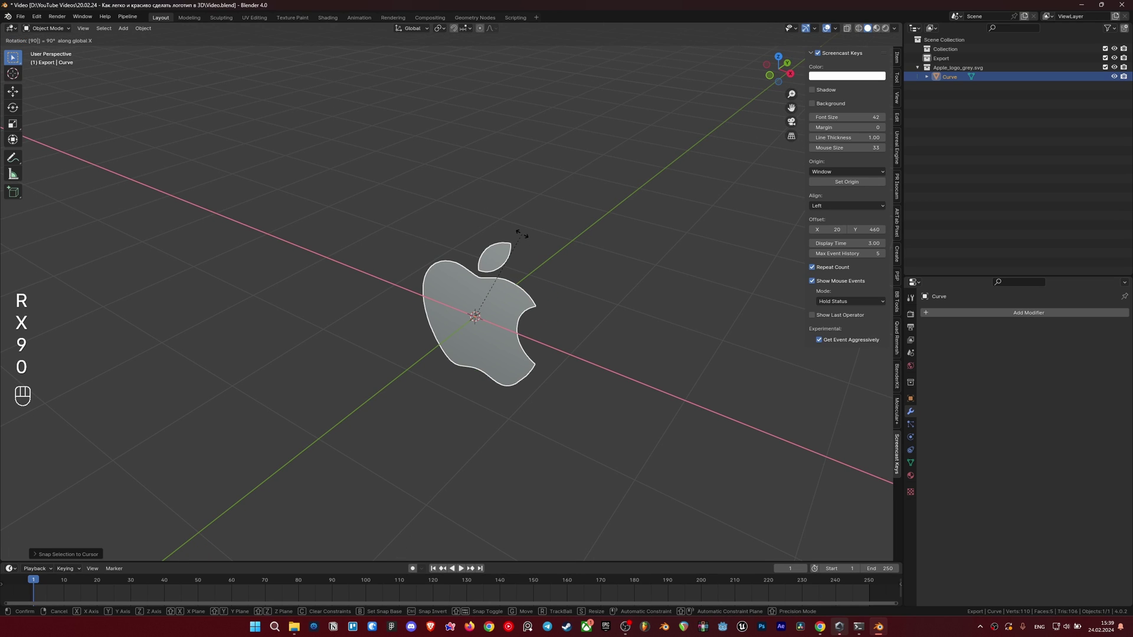
{"action": "key", "text": "Return"}
{"action": "left_click_drag", "start_coordinate": [541, 372], "coordinate": [539, 327]}
{"action": "left_click_drag", "start_coordinate": [556, 332], "coordinate": [587, 335]}
{"action": "key", "text": "r"}
{"action": "left_click_drag", "start_coordinate": [556, 322], "coordinate": [530, 321]}
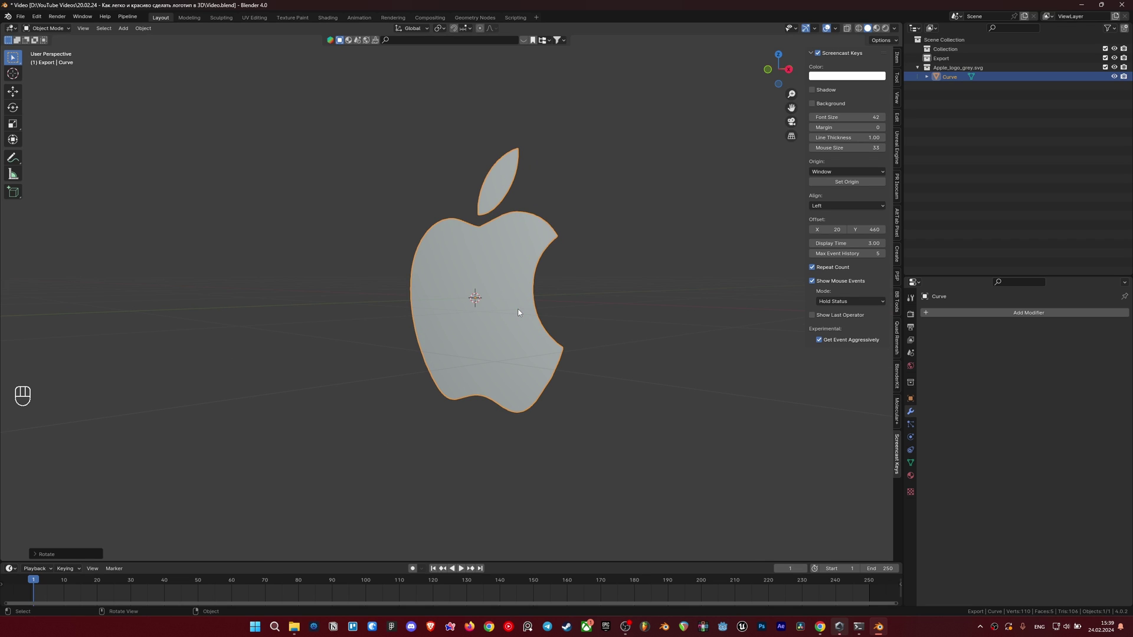
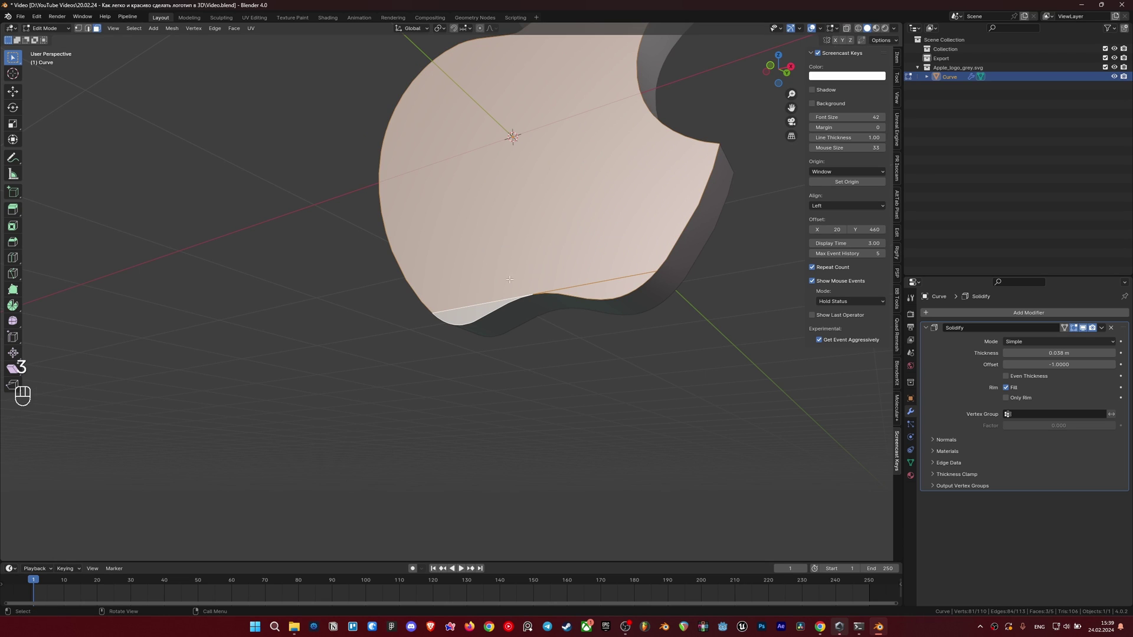
Step: Delete the extra faces in Edit Mode, keeping only the body and leaf faces
{"action": "key", "text": "x"}
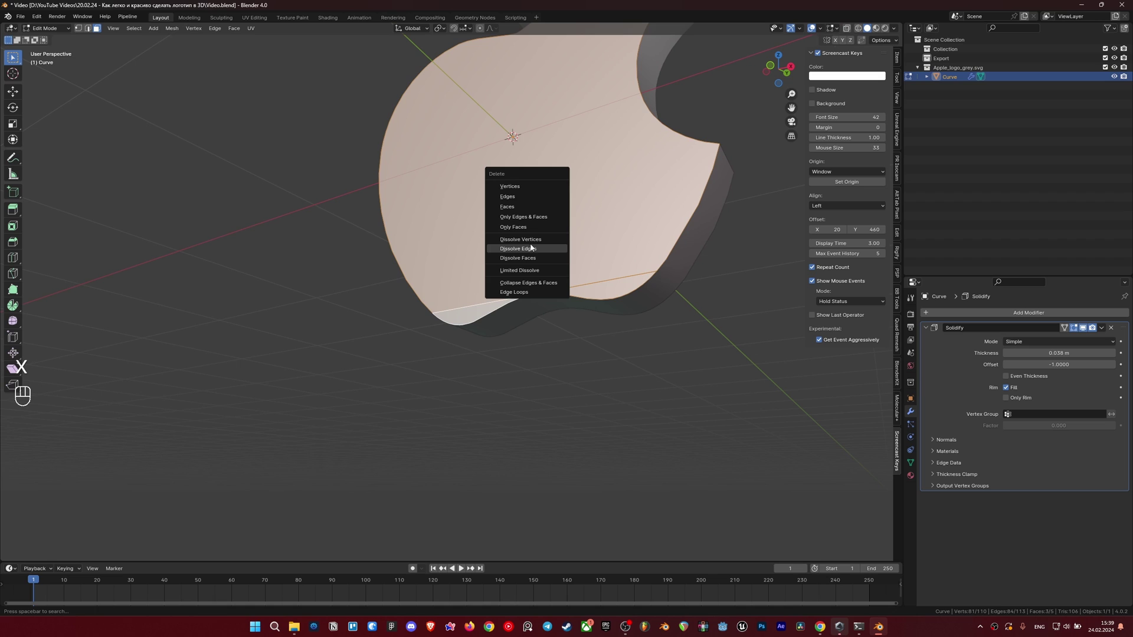
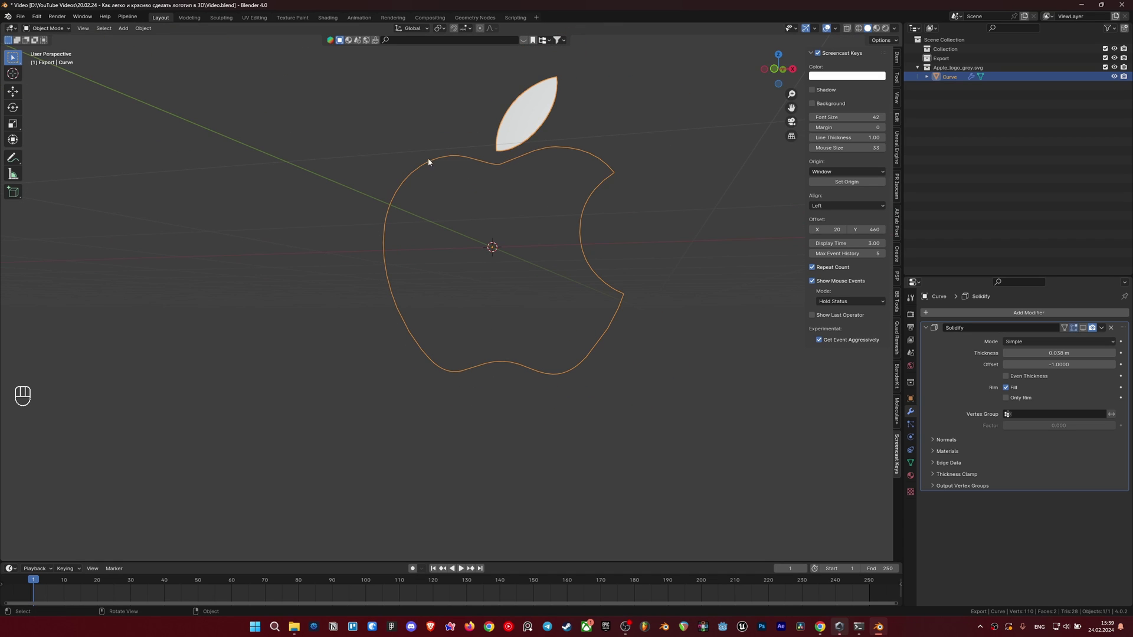
{"action": "key", "text": "Tab"}
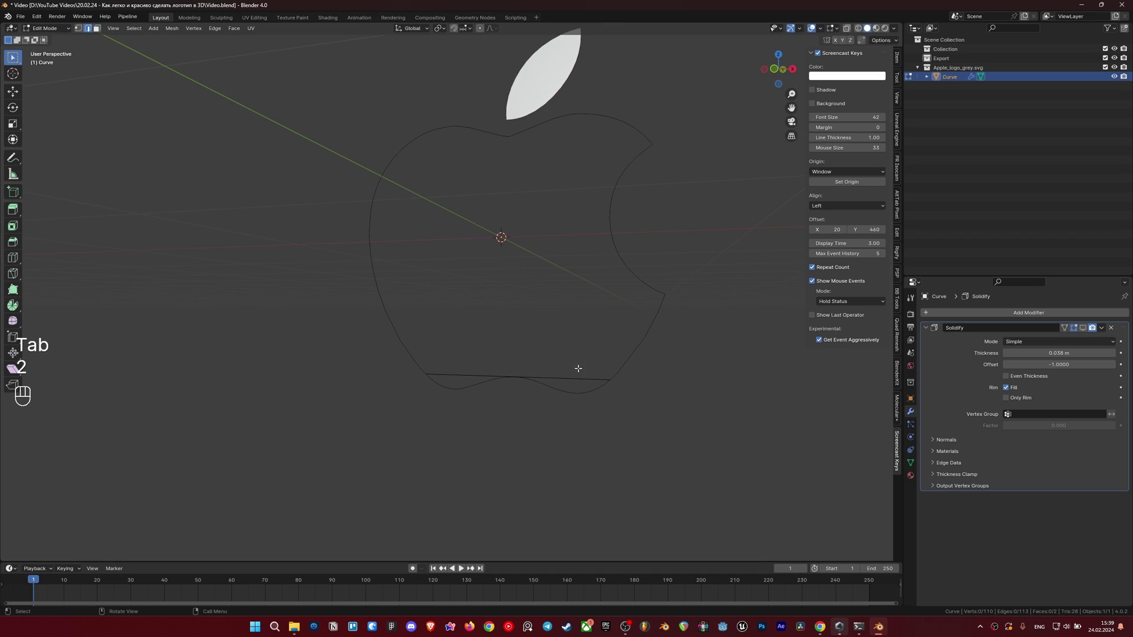
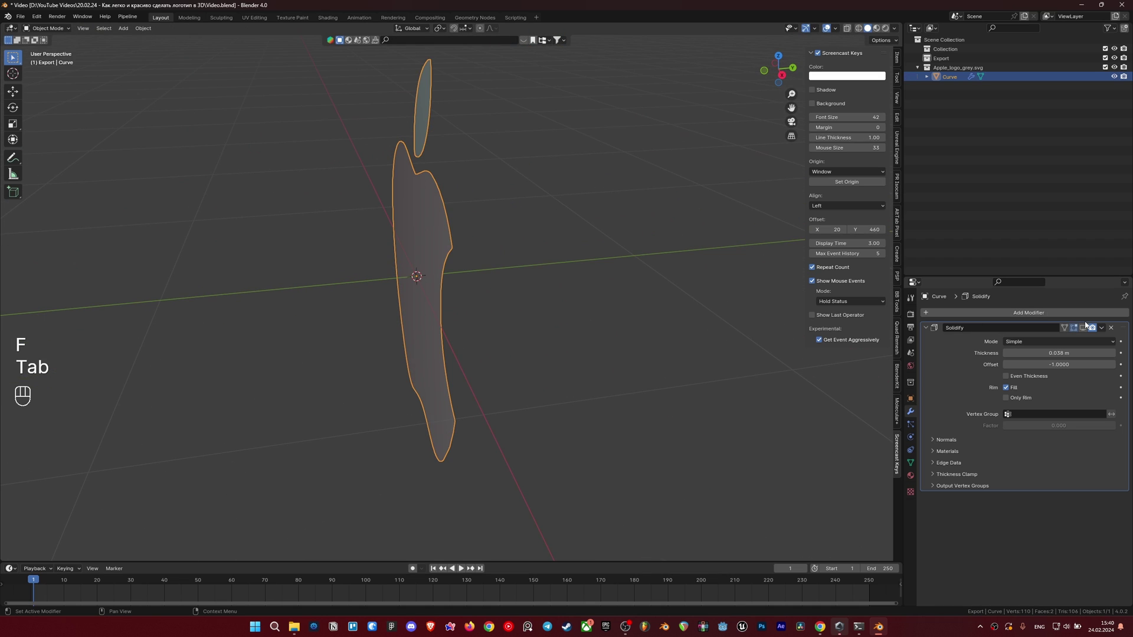
Step: Show the Face Orientation overlay and check both sides of the logo
{"action": "left_click_drag", "start_coordinate": [575, 299], "coordinate": [593, 292]}
{"action": "key", "text": "q"}
{"action": "key", "text": "q"}
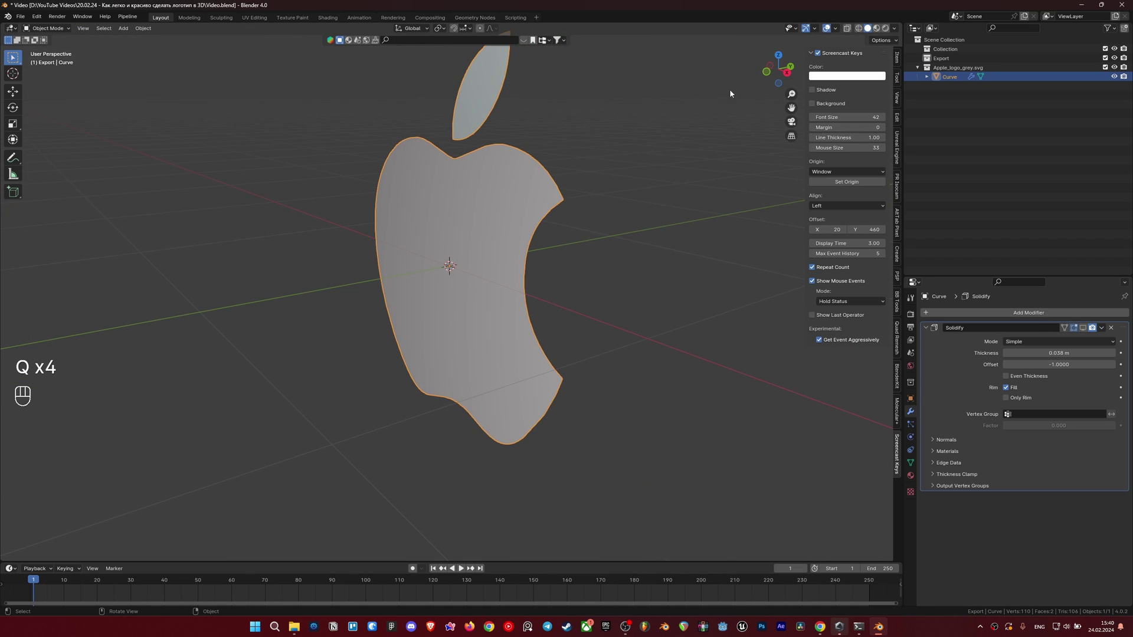
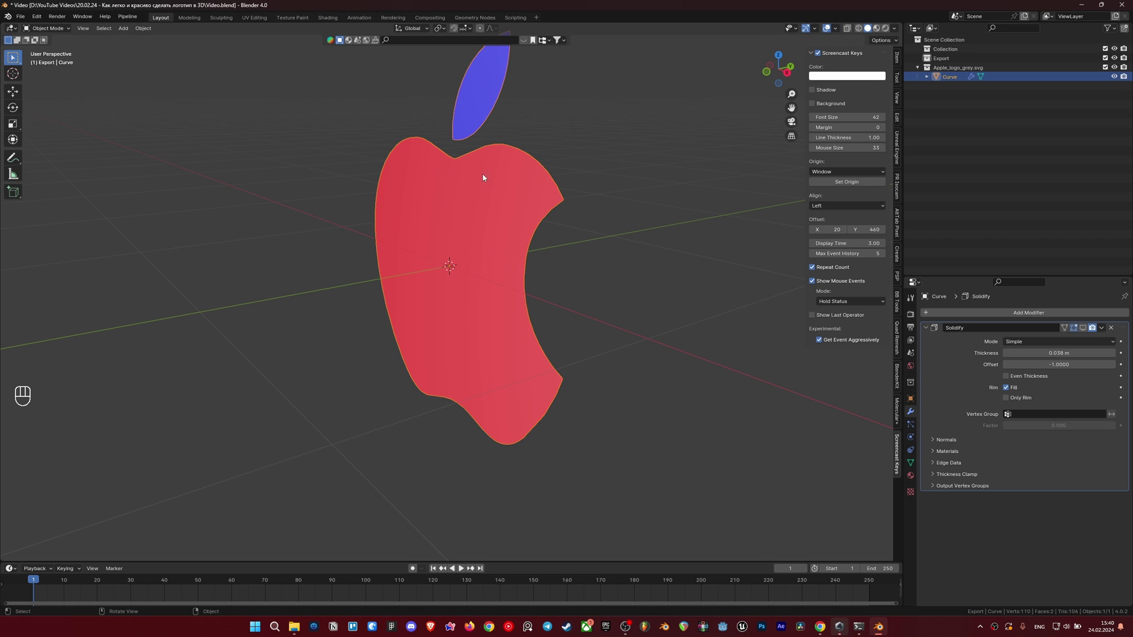
{"action": "left_click_drag", "start_coordinate": [436, 274], "coordinate": [364, 144]}
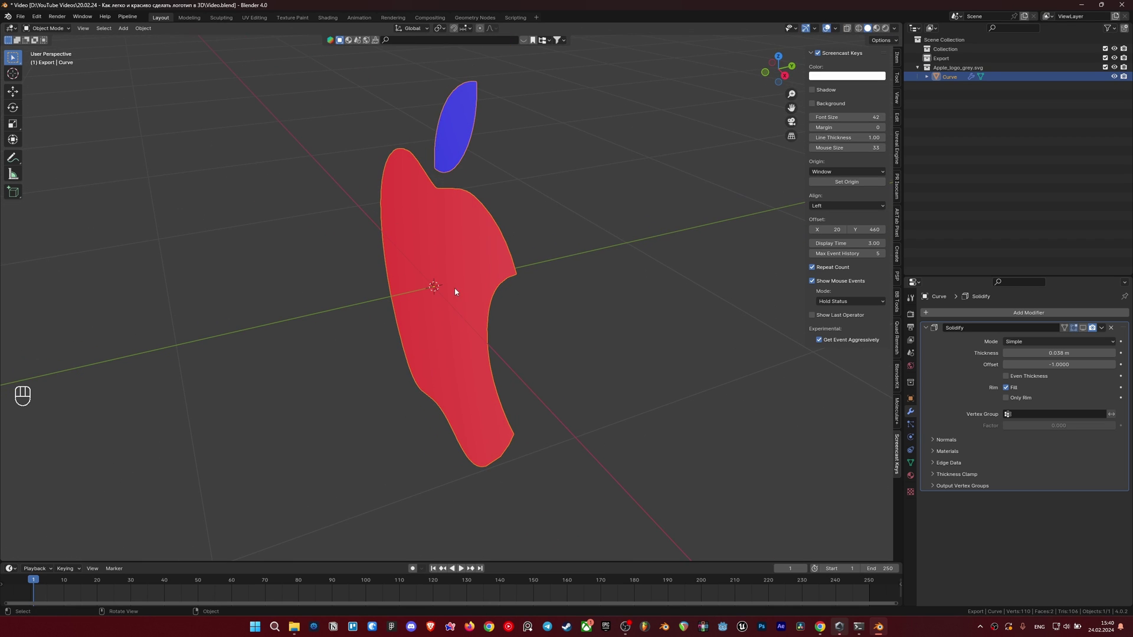
Step: Select all logo geometry in Edit Mode and recalculate normals so body and leaf both face front
{"action": "left_click", "coordinate": [490, 153]}
{"action": "key", "text": "Tab"}
{"action": "key", "text": "a"}
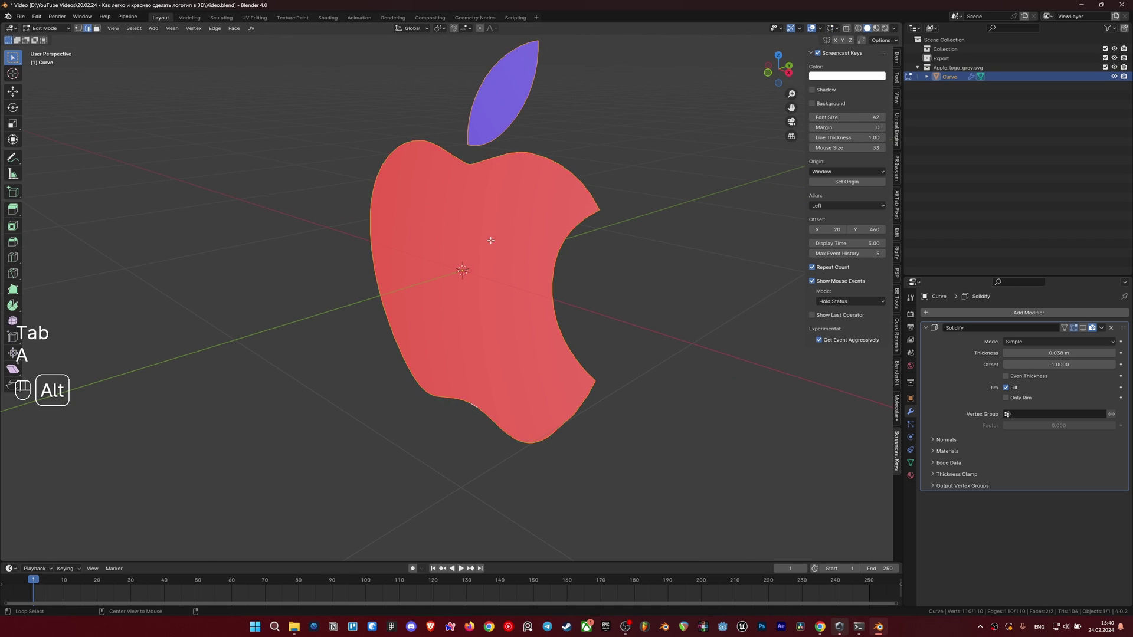
{"action": "key", "text": "alt+n"}
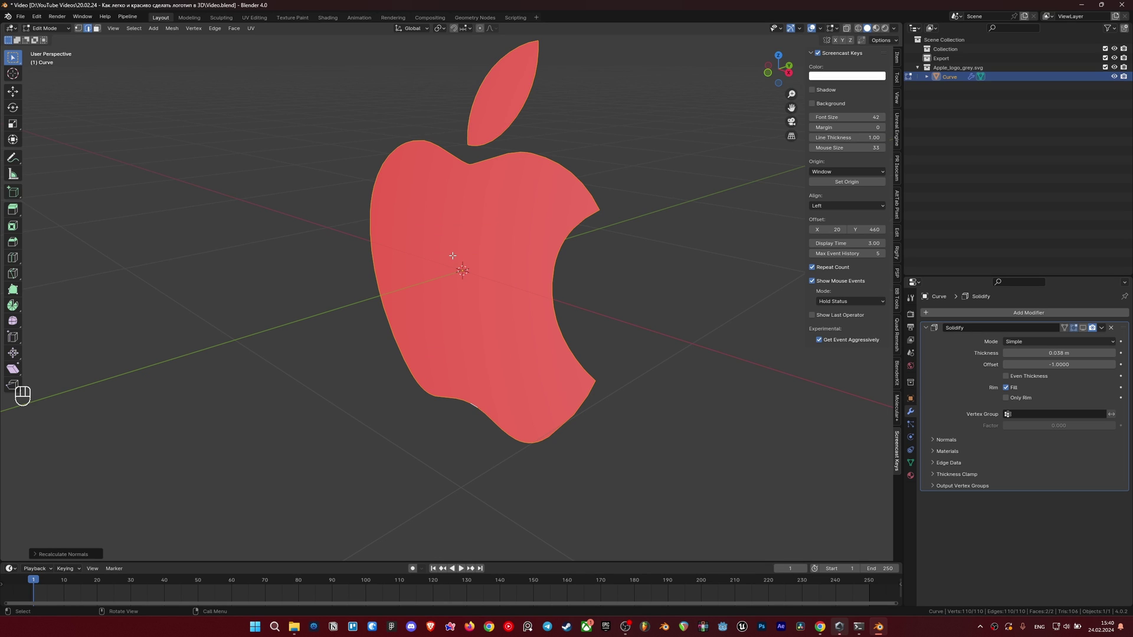
{"action": "key", "text": "alt+n"}
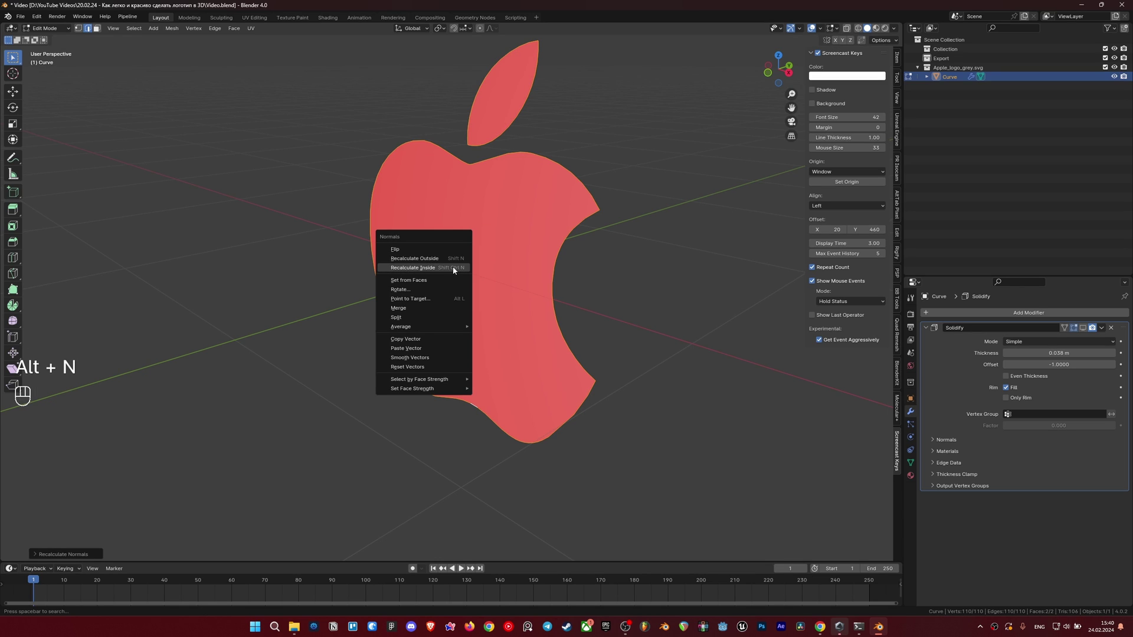
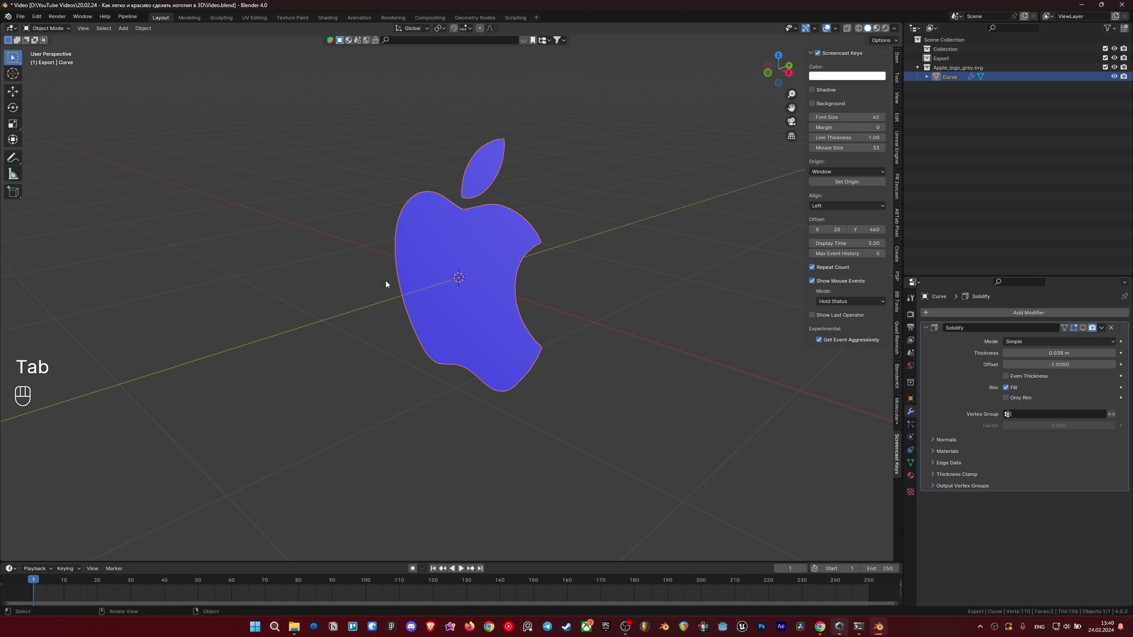
Step: Turn off the Face Orientation overlay, leaving the logo plain grey in Object Mode
{"action": "left_click_drag", "start_coordinate": [470, 289], "coordinate": [493, 293]}
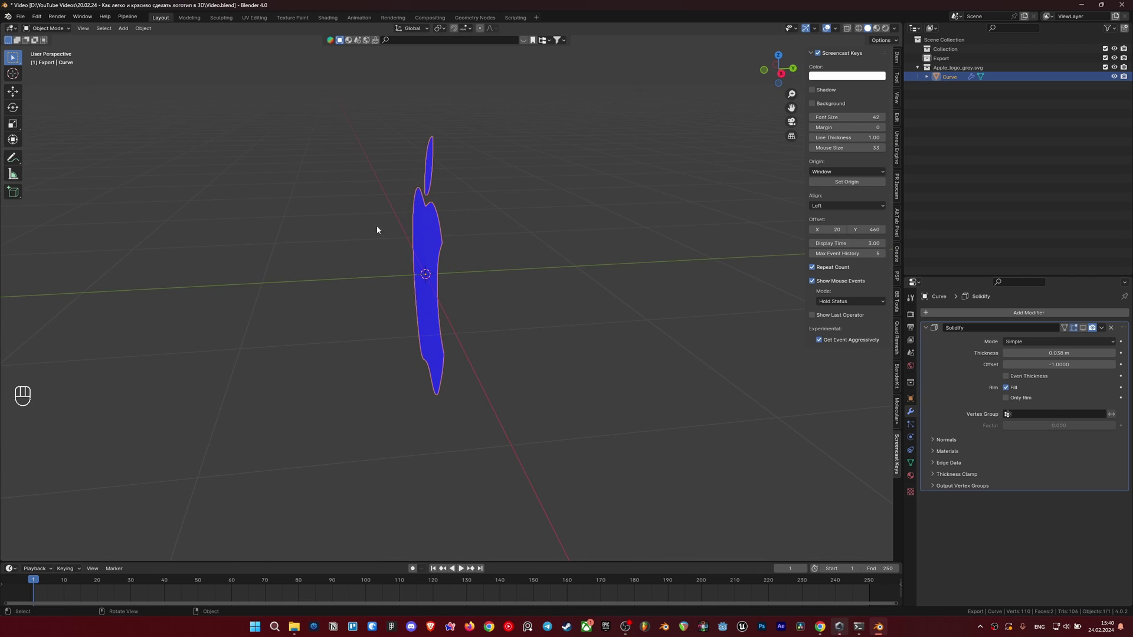
{"action": "middle_click", "coordinate": [560, 302]}
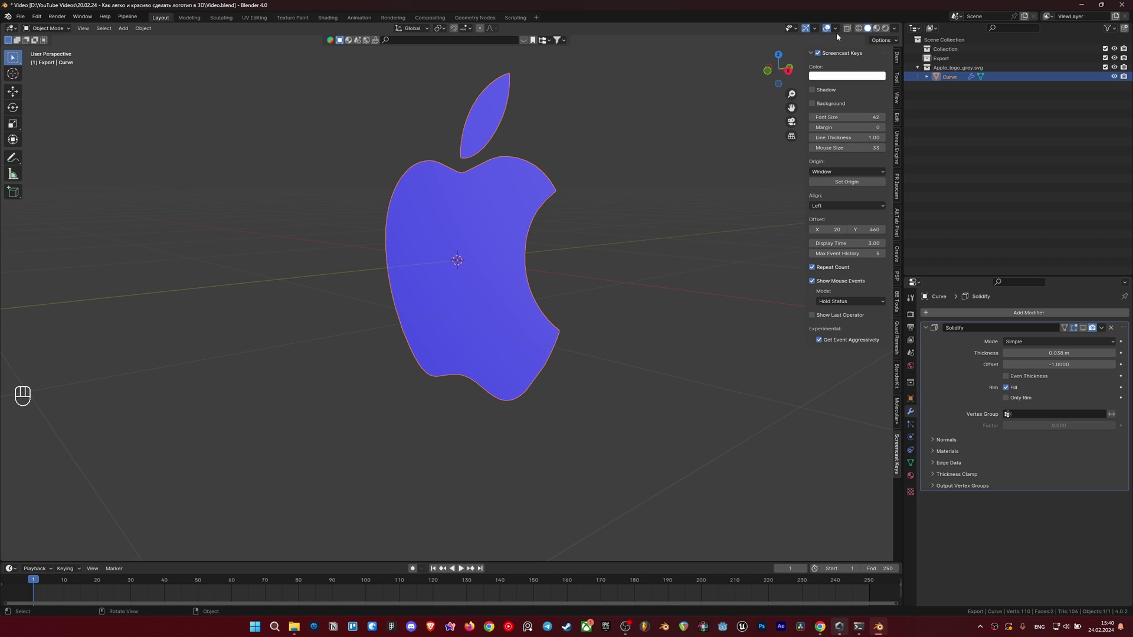
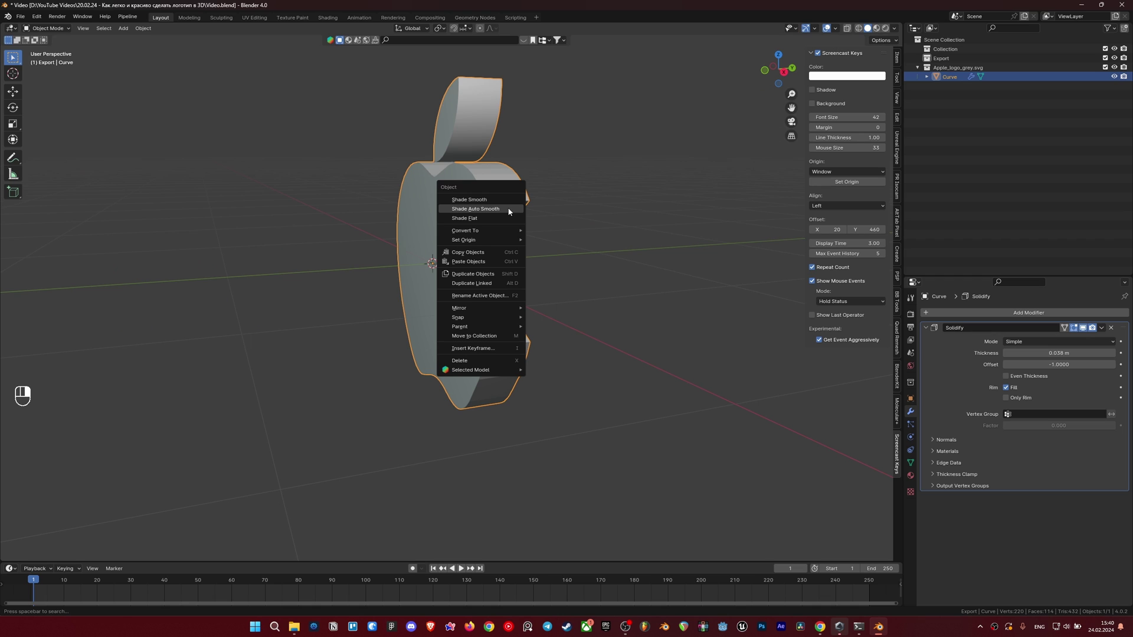
Step: Shade the logo smooth and orbit to inspect its thickness
{"action": "left_click_drag", "start_coordinate": [583, 193], "coordinate": [579, 190]}
{"action": "left_click_drag", "start_coordinate": [578, 194], "coordinate": [560, 260]}
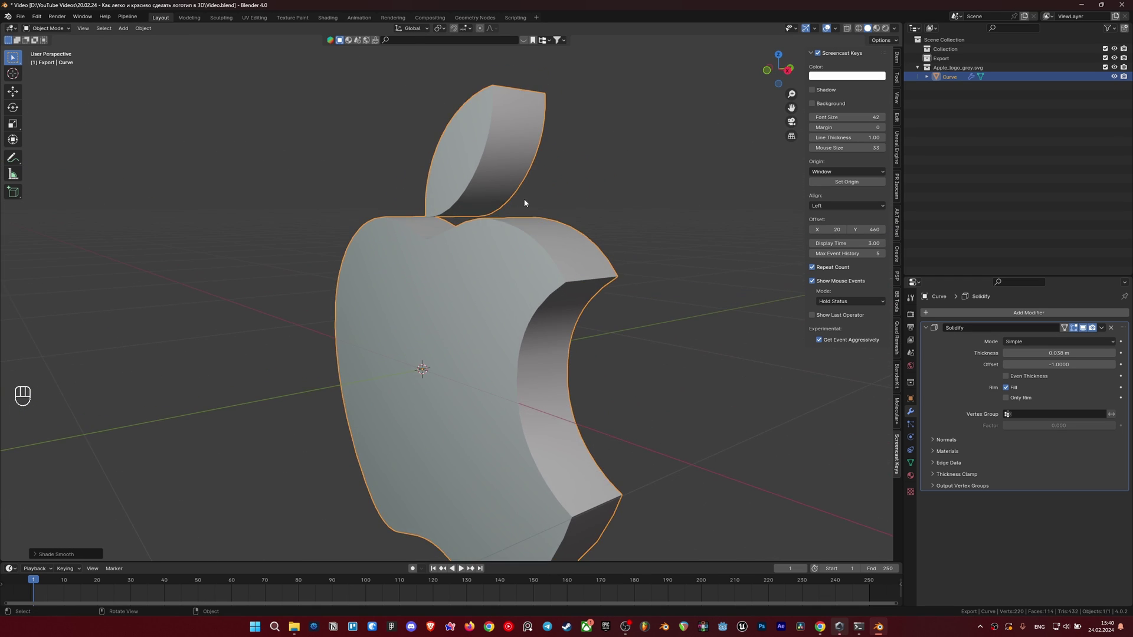
{"action": "left_click_drag", "start_coordinate": [557, 244], "coordinate": [552, 172]}
{"action": "left_click_drag", "start_coordinate": [569, 207], "coordinate": [572, 246]}
{"action": "left_click_drag", "start_coordinate": [563, 260], "coordinate": [555, 217]}
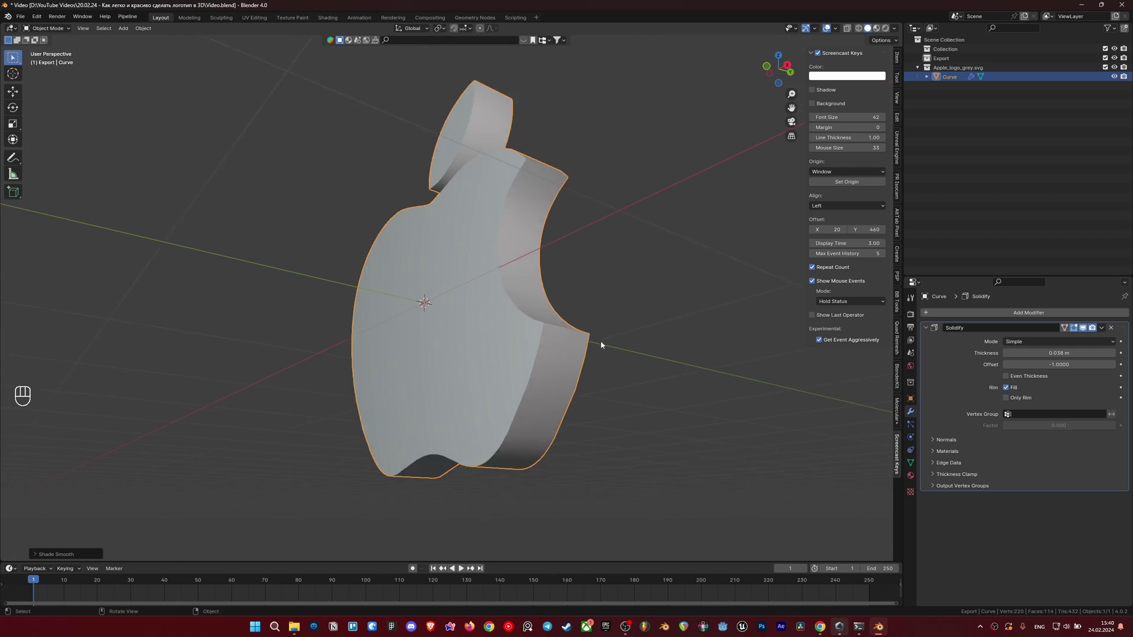
{"action": "left_click_drag", "start_coordinate": [589, 288], "coordinate": [589, 311]}
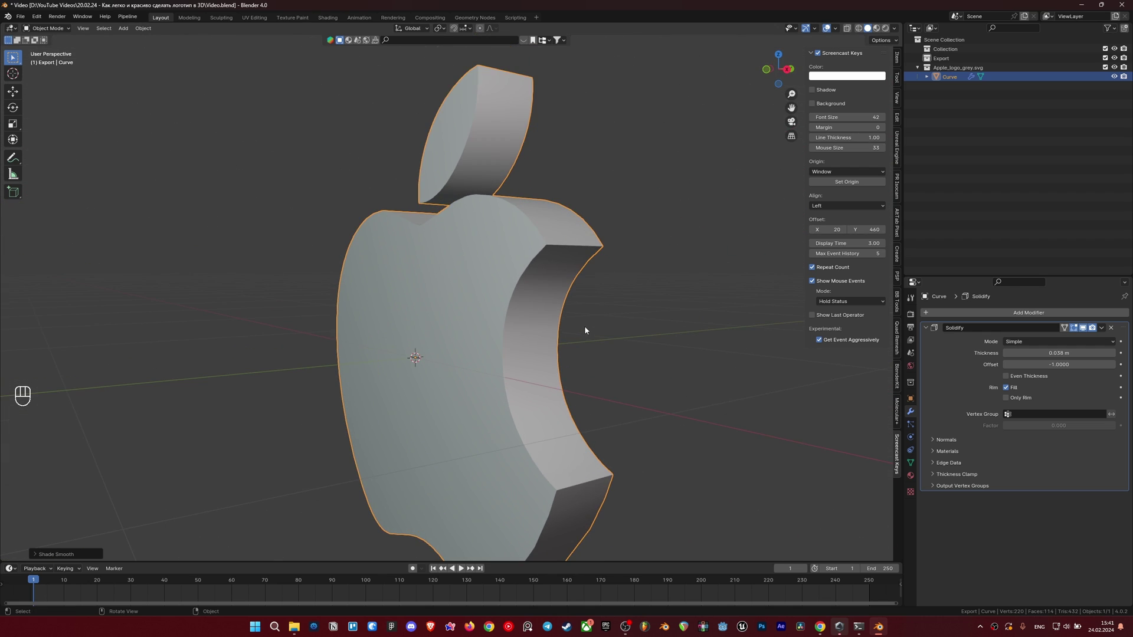
{"action": "left_click_drag", "start_coordinate": [578, 331], "coordinate": [677, 340]}
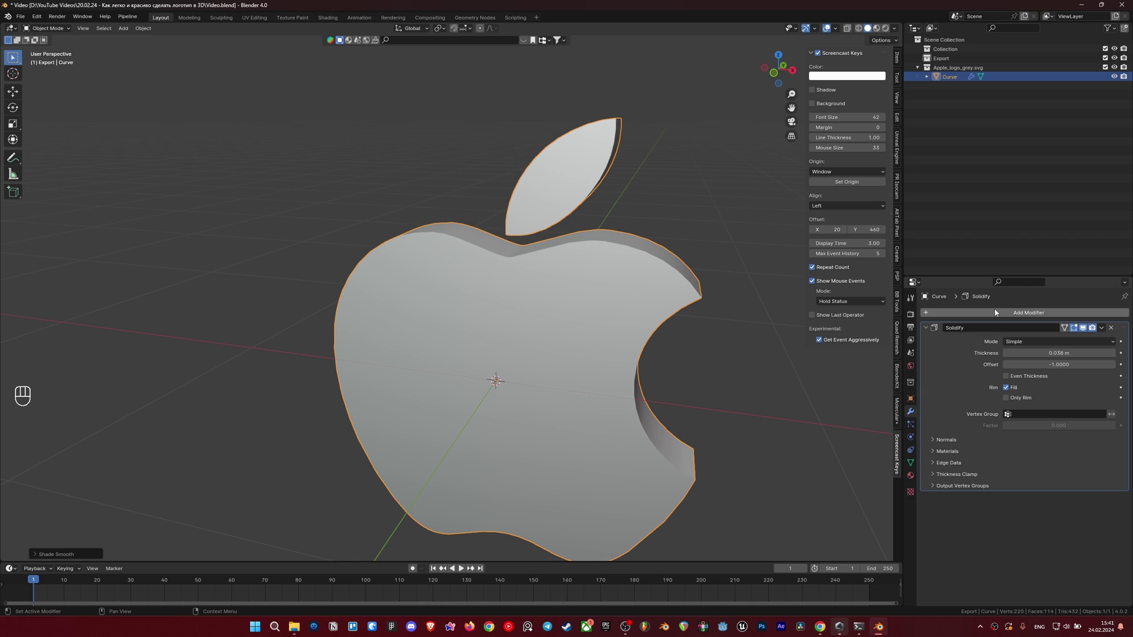
{"action": "left_click_drag", "start_coordinate": [665, 260], "coordinate": [643, 229]}
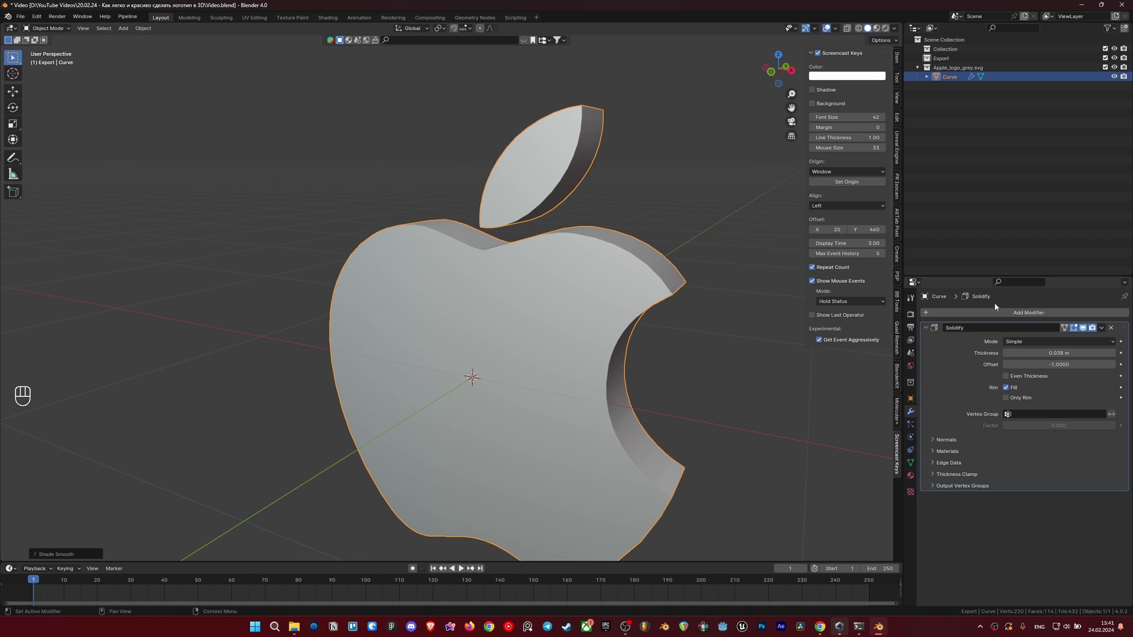
Step: Add a Bevel modifier: 0.1 m amount, 1 segment, 30° angle limit
{"action": "left_click_drag", "start_coordinate": [990, 310], "coordinate": [1017, 321]}
{"action": "left_click_drag", "start_coordinate": [652, 328], "coordinate": [722, 347]}
{"action": "left_click_drag", "start_coordinate": [654, 276], "coordinate": [566, 275]}
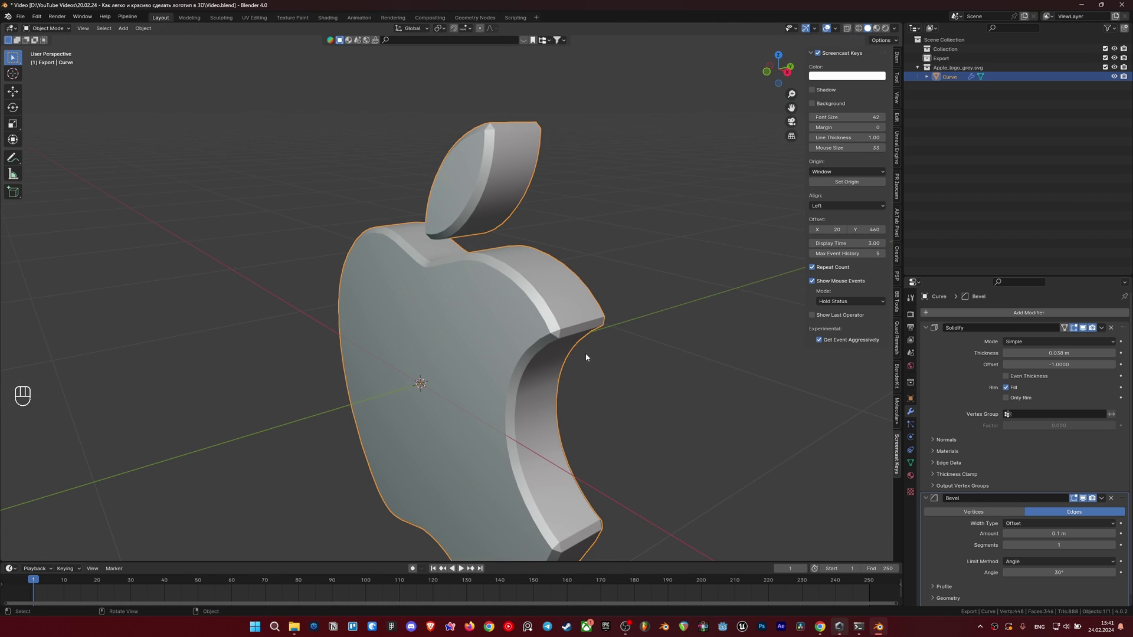
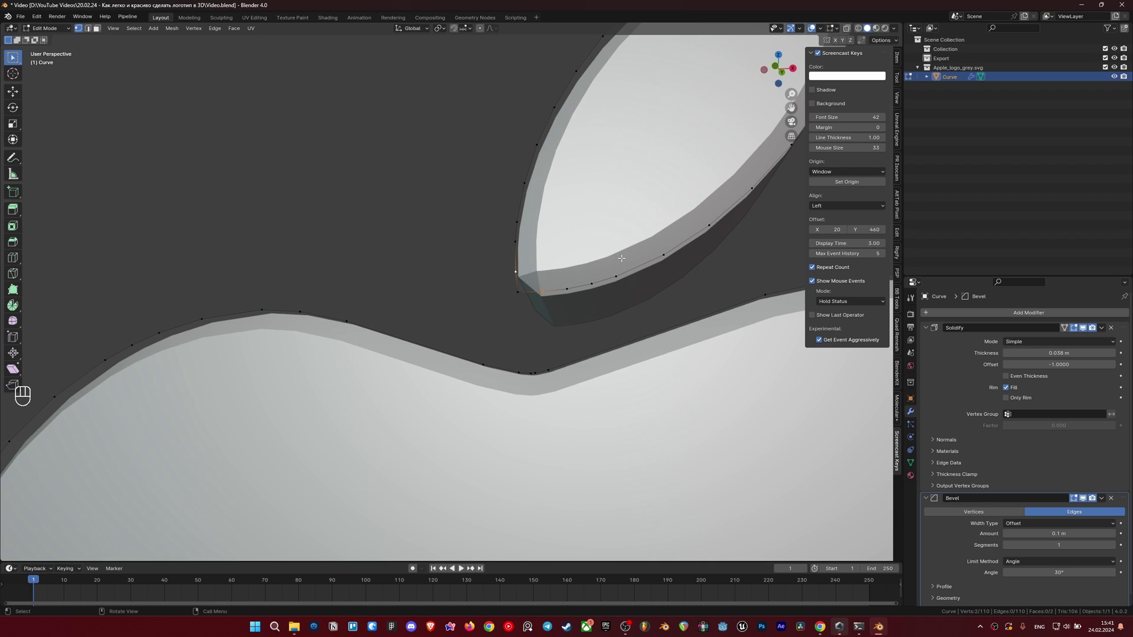
Step: Slide the leaf-tip vertex along its edge, undoing and redoing the slide to place it
{"action": "key", "text": "g"}
{"action": "key", "text": "g"}
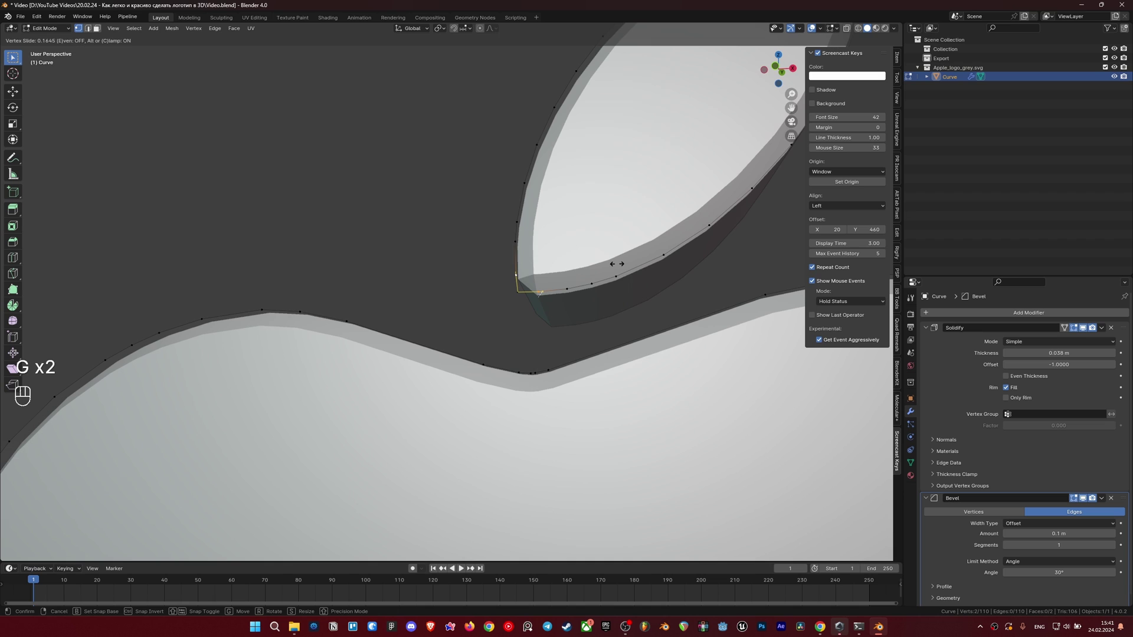
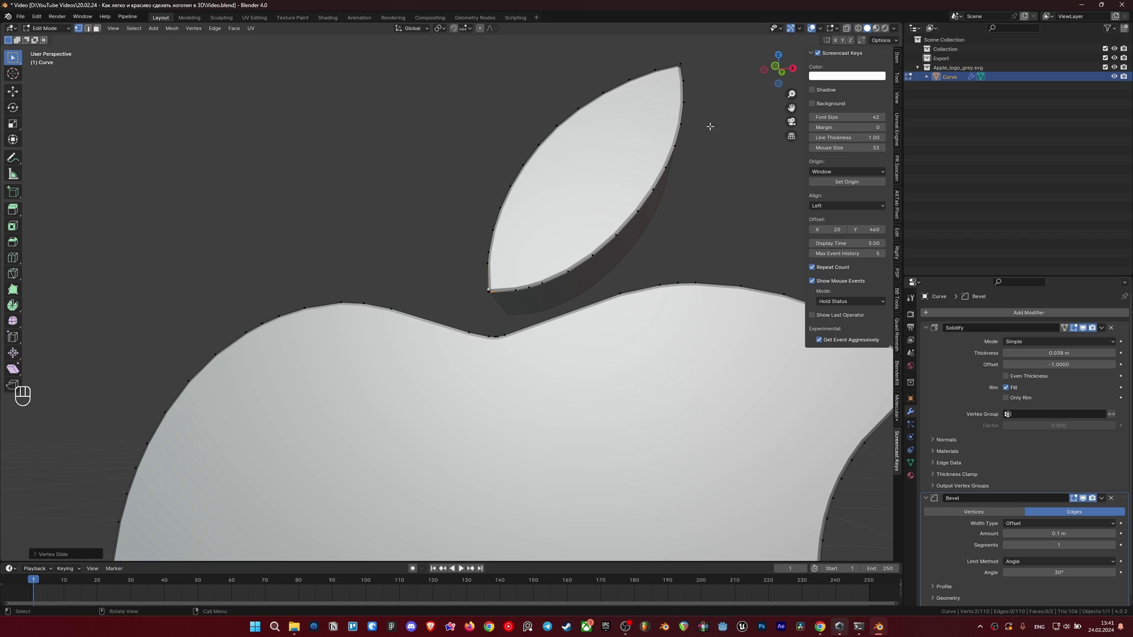
{"action": "key", "text": "ctrl+z"}
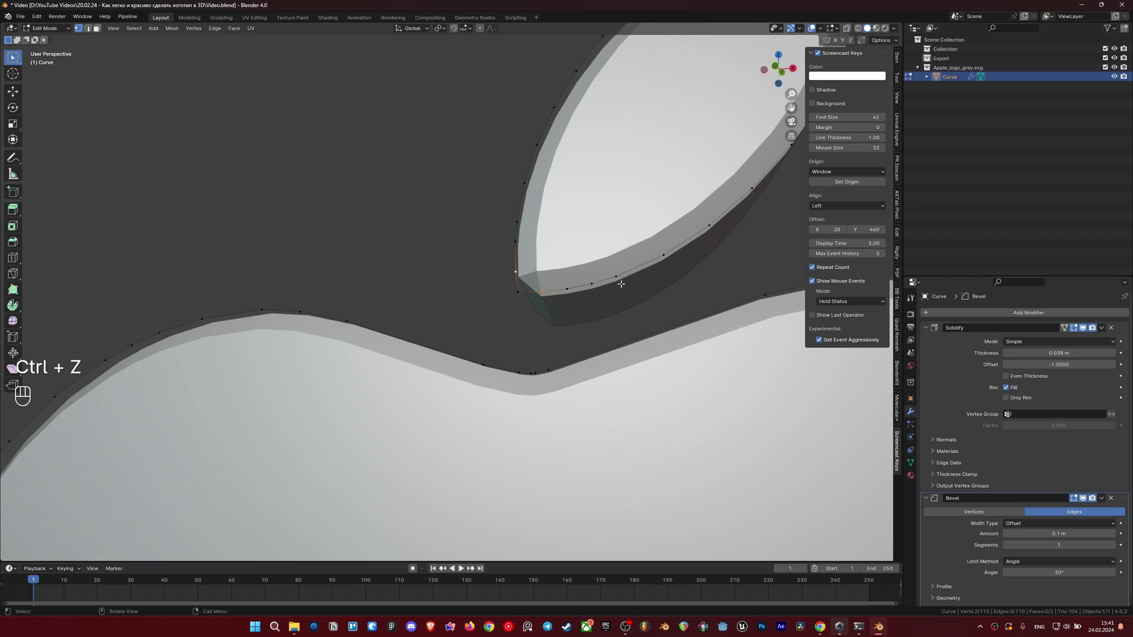
{"action": "key", "text": "g"}
{"action": "key", "text": "g"}
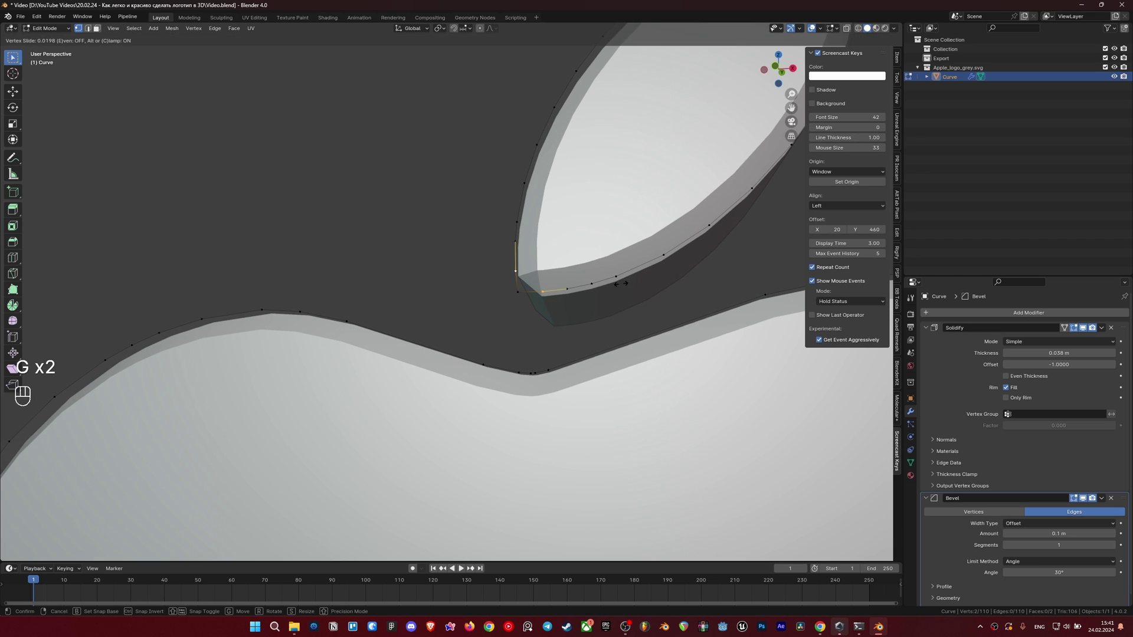
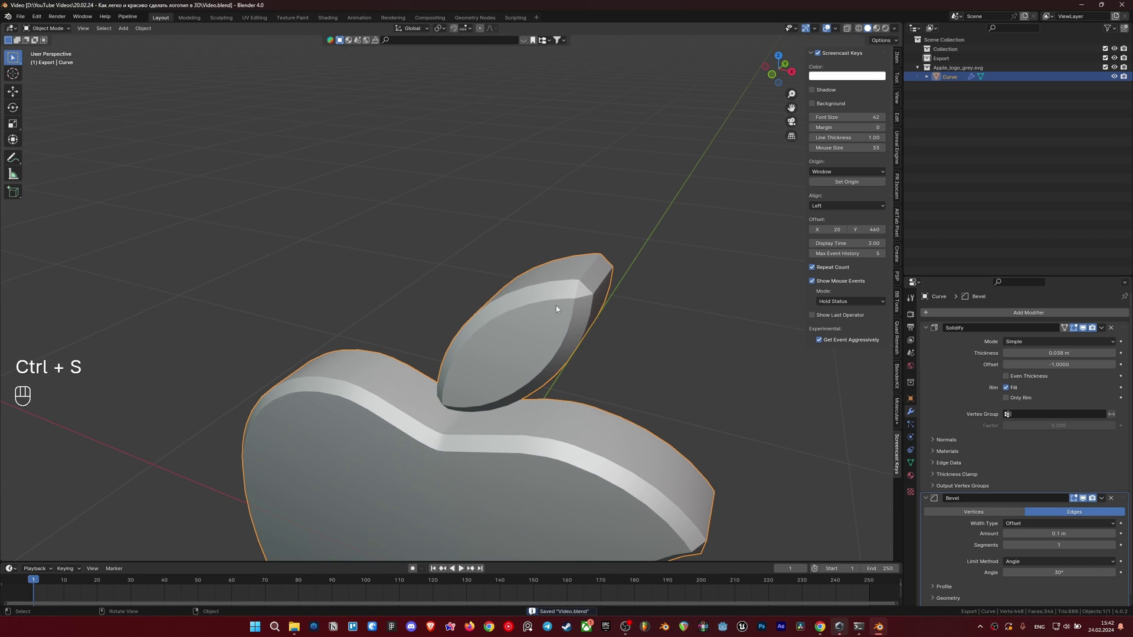
Step: Add a second Bevel modifier, Bevel.001, and inspect the leaf and bite bevels
{"action": "left_click_drag", "start_coordinate": [599, 331], "coordinate": [599, 300]}
{"action": "left_click_drag", "start_coordinate": [562, 196], "coordinate": [557, 224]}
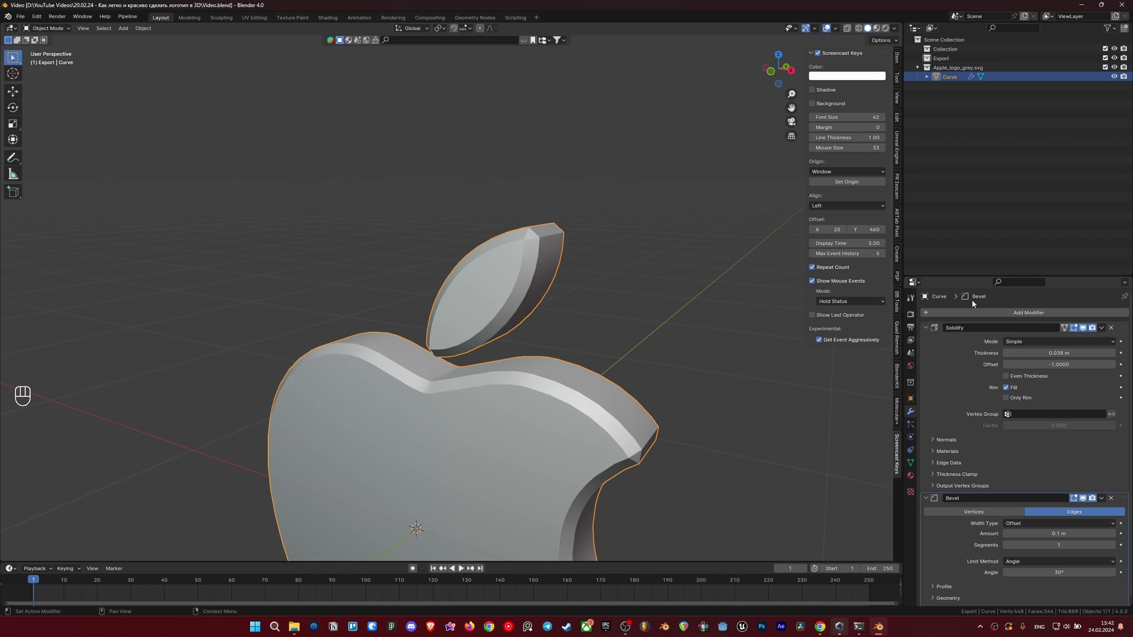
{"action": "left_click", "coordinate": [975, 314]}
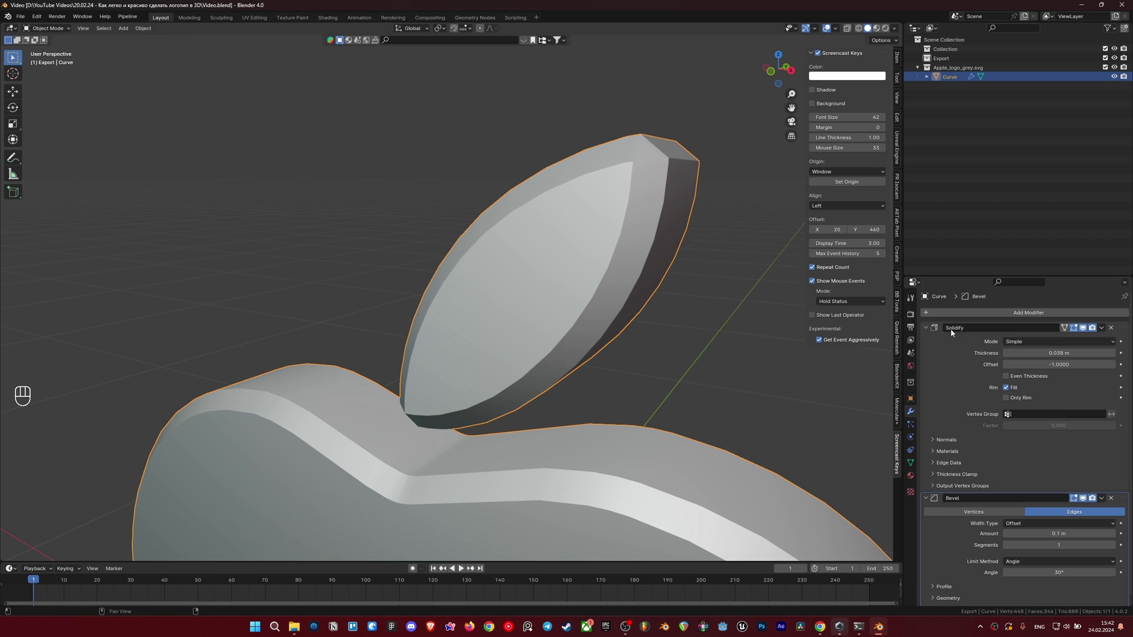
{"action": "left_click_drag", "start_coordinate": [1015, 311], "coordinate": [1068, 322]}
{"action": "left_click_drag", "start_coordinate": [666, 354], "coordinate": [666, 292]}
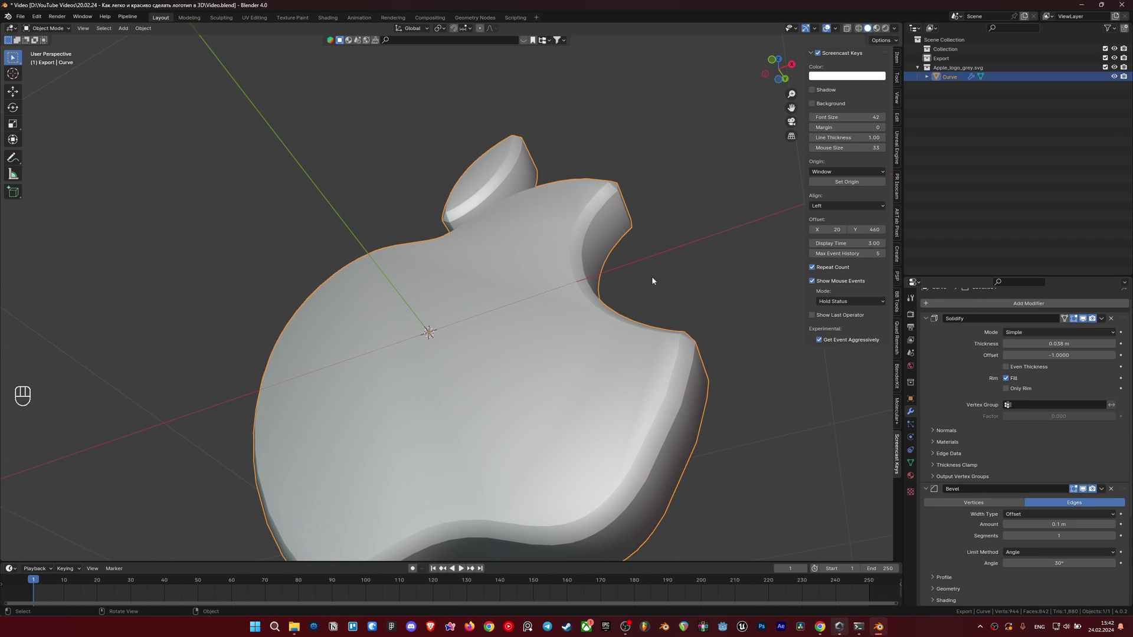
{"action": "left_click_drag", "start_coordinate": [565, 233], "coordinate": [557, 250]}
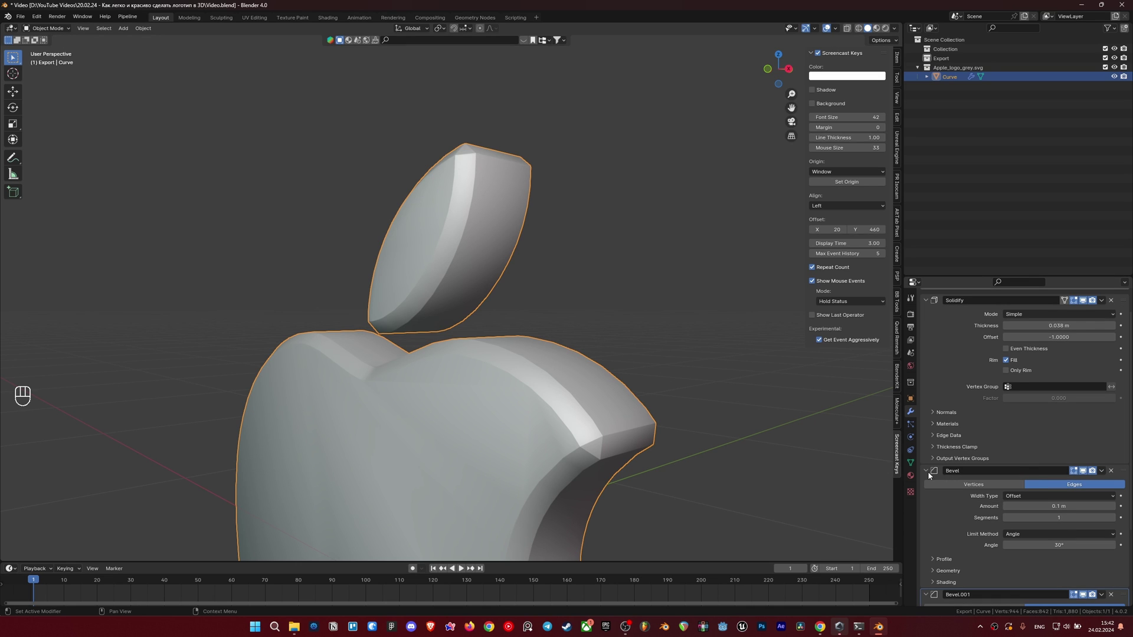
Step: Apply Solidify and the first Bevel, then dissolve stray edges in the mesh
{"action": "middle_click", "coordinate": [615, 381]}
{"action": "key", "text": "Tab"}
{"action": "key", "text": "Tab"}
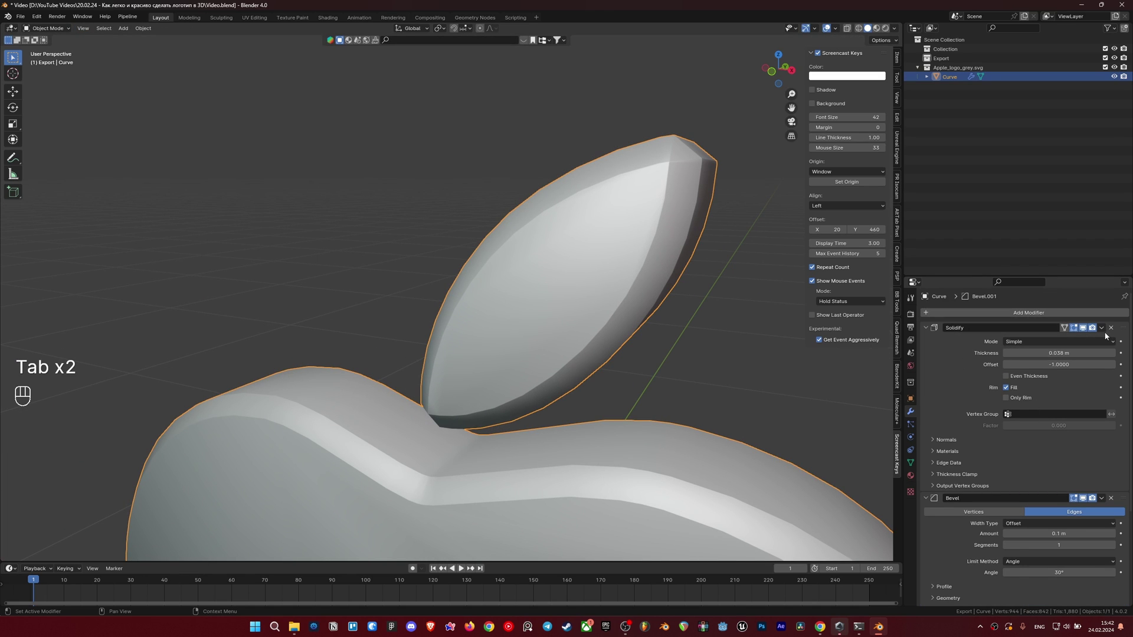
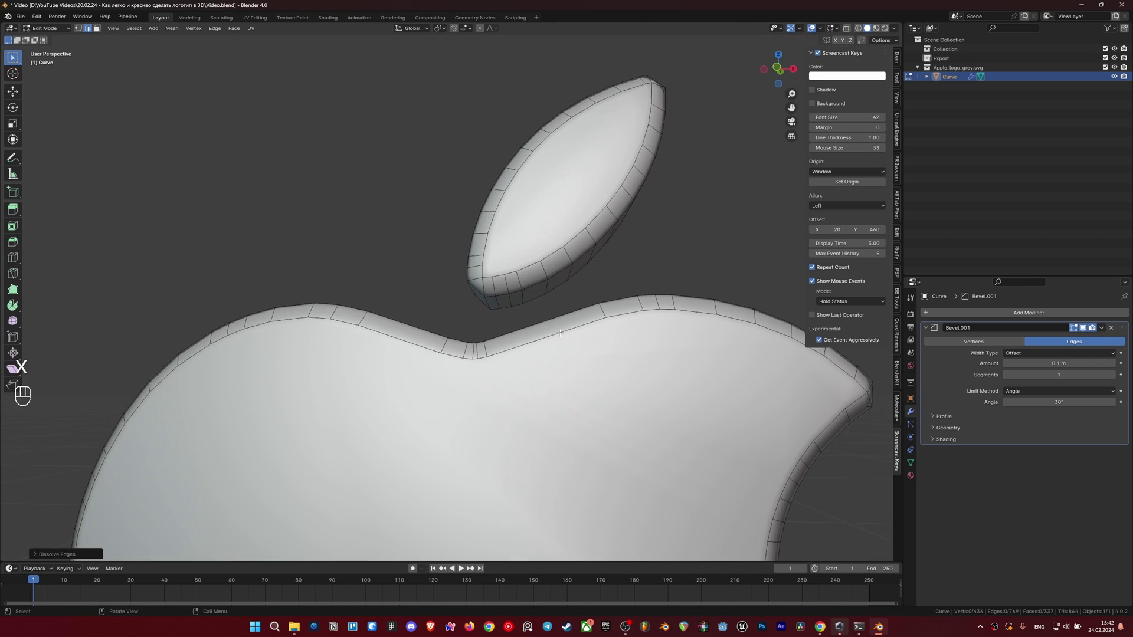
Step: Back in object mode, reduce the Bevel.001 width to 0.0005 m
{"action": "key", "text": "Tab"}
{"action": "left_click_drag", "start_coordinate": [535, 313], "coordinate": [526, 282]}
{"action": "left_click_drag", "start_coordinate": [628, 305], "coordinate": [625, 330]}
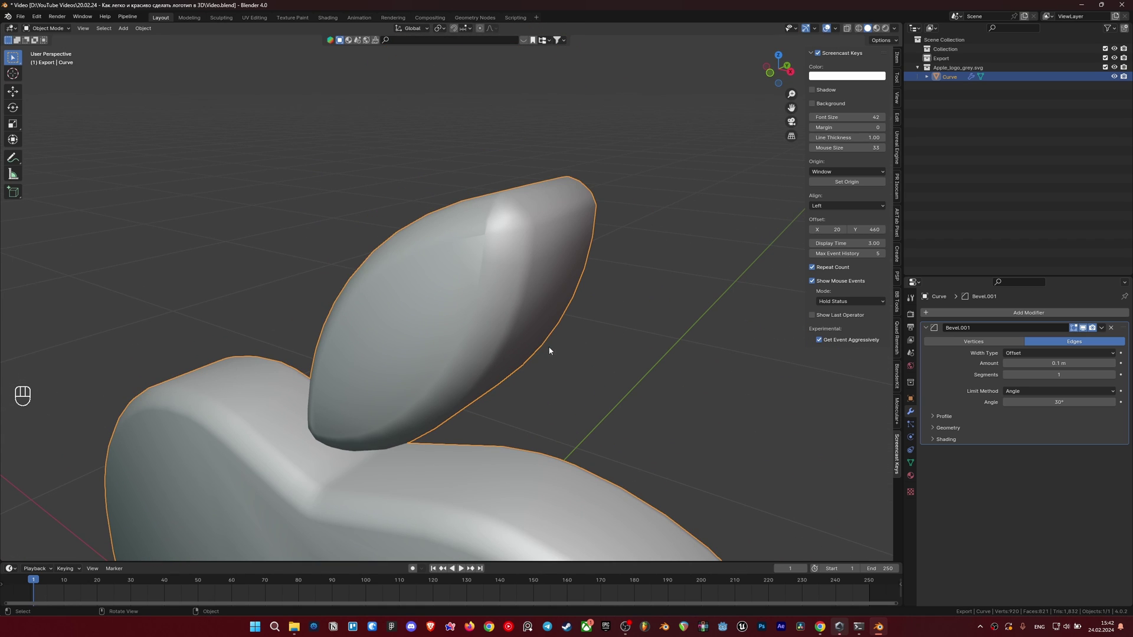
{"action": "left_click_drag", "start_coordinate": [562, 291], "coordinate": [766, 322]}
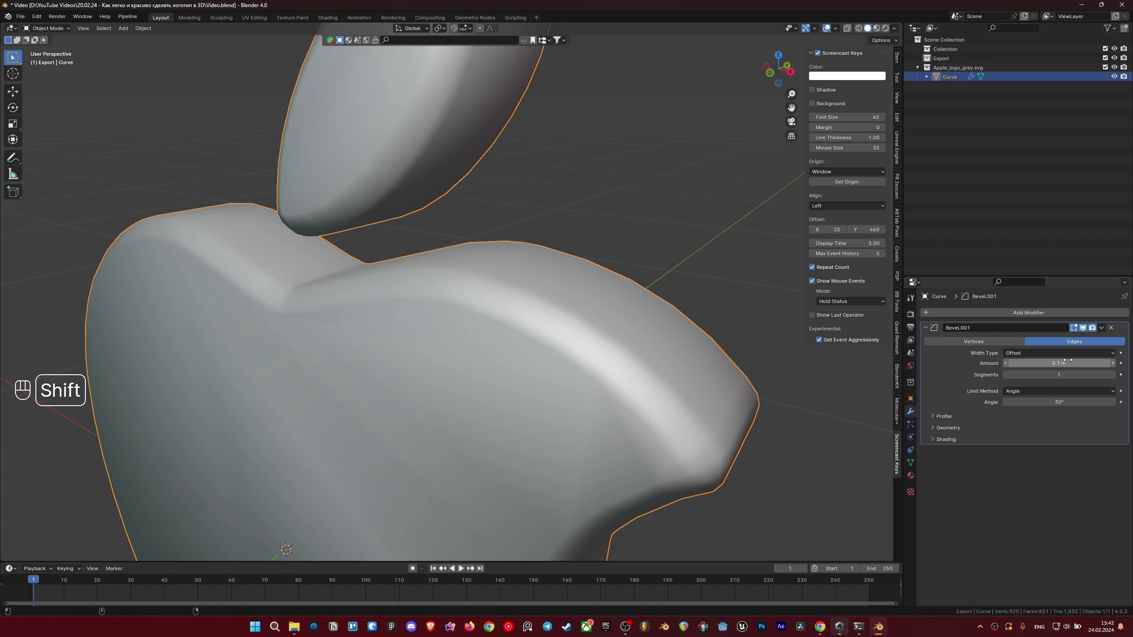
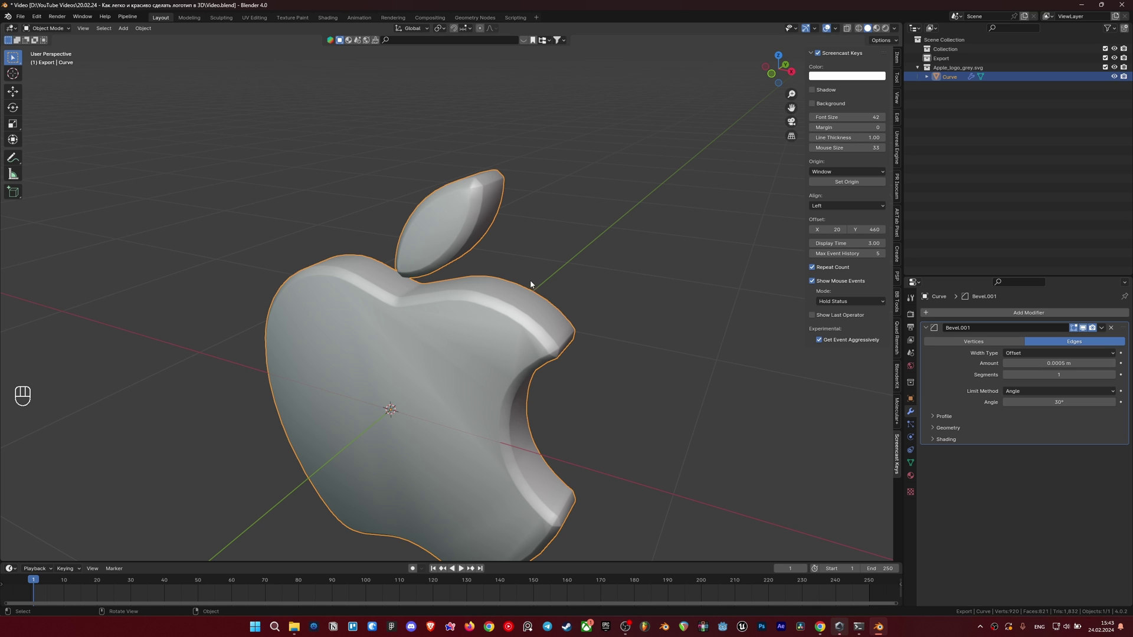
Step: Shade the logo with the striped black-and-white MatCap and inspect its softened edges
{"action": "left_click_drag", "start_coordinate": [495, 307], "coordinate": [497, 289]}
{"action": "left_click_drag", "start_coordinate": [491, 250], "coordinate": [423, 190]}
{"action": "middle_click", "coordinate": [398, 256]}
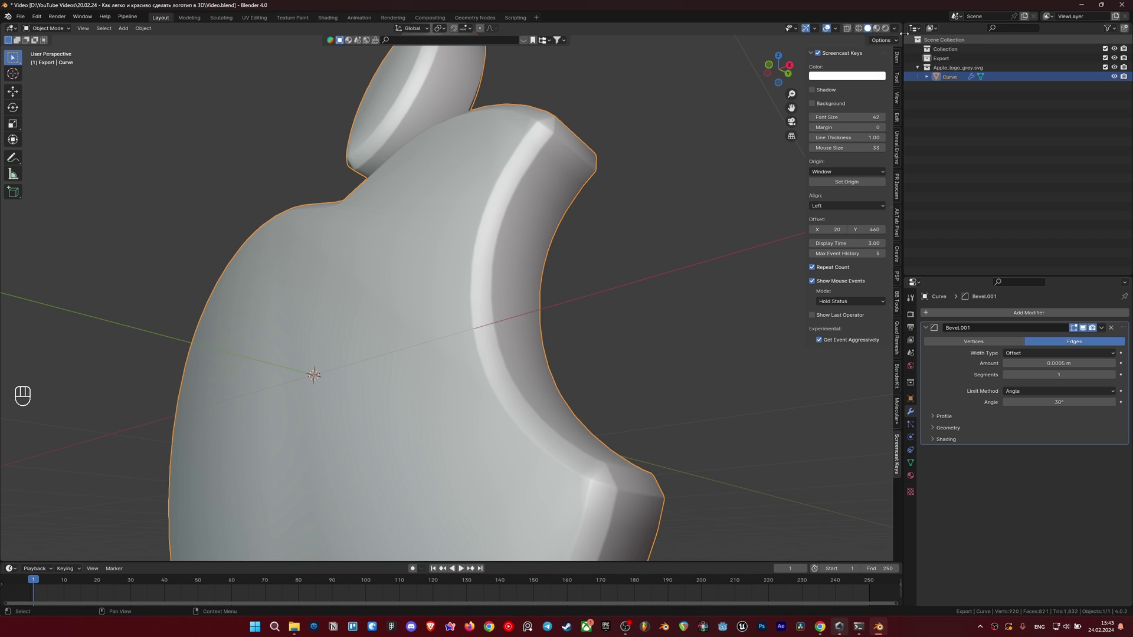
{"action": "left_click_drag", "start_coordinate": [896, 30], "coordinate": [639, 281]}
Step: Switch to the beige MatCap and check reflections along the bite
{"action": "left_click_drag", "start_coordinate": [585, 327], "coordinate": [604, 334]}
{"action": "middle_click", "coordinate": [596, 330]}
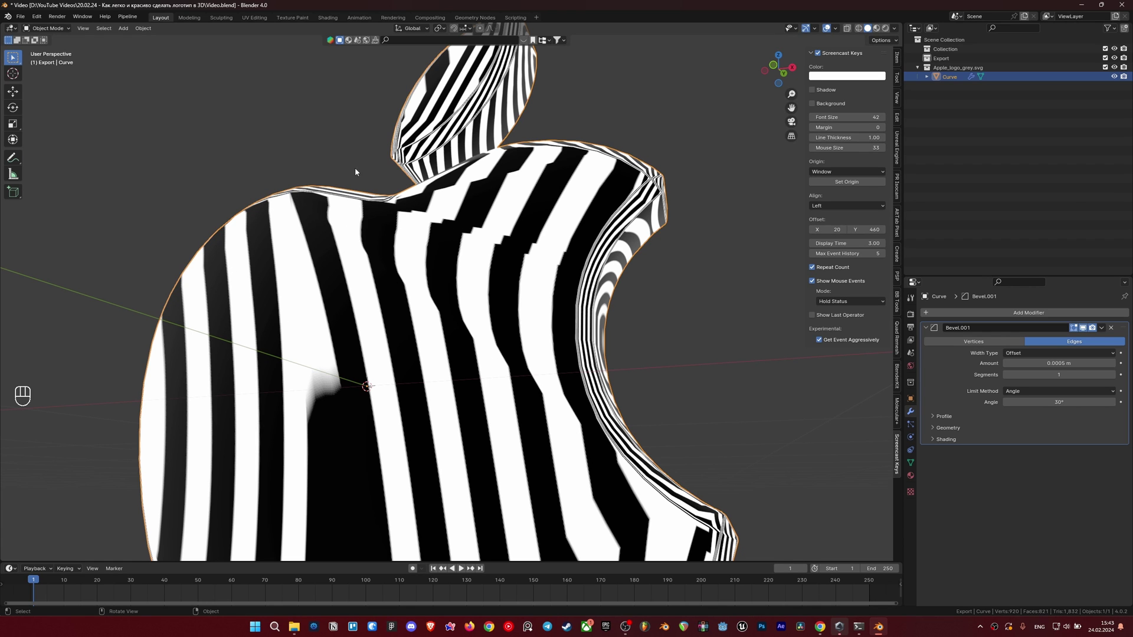
{"action": "left_click_drag", "start_coordinate": [552, 236], "coordinate": [383, 229]}
{"action": "left_click_drag", "start_coordinate": [519, 376], "coordinate": [624, 367]}
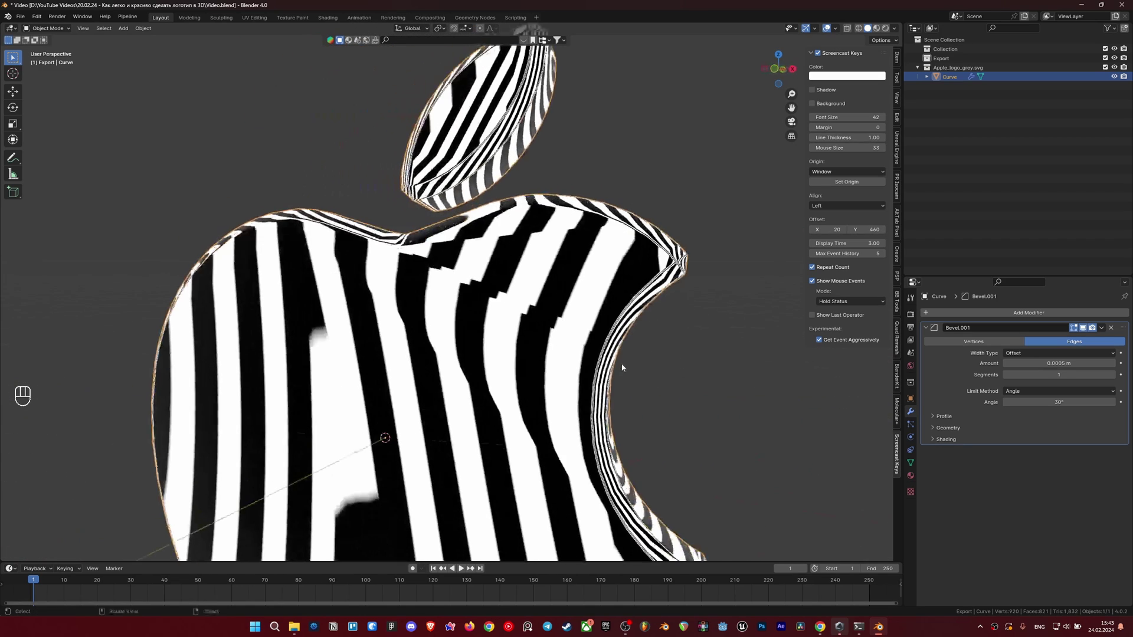
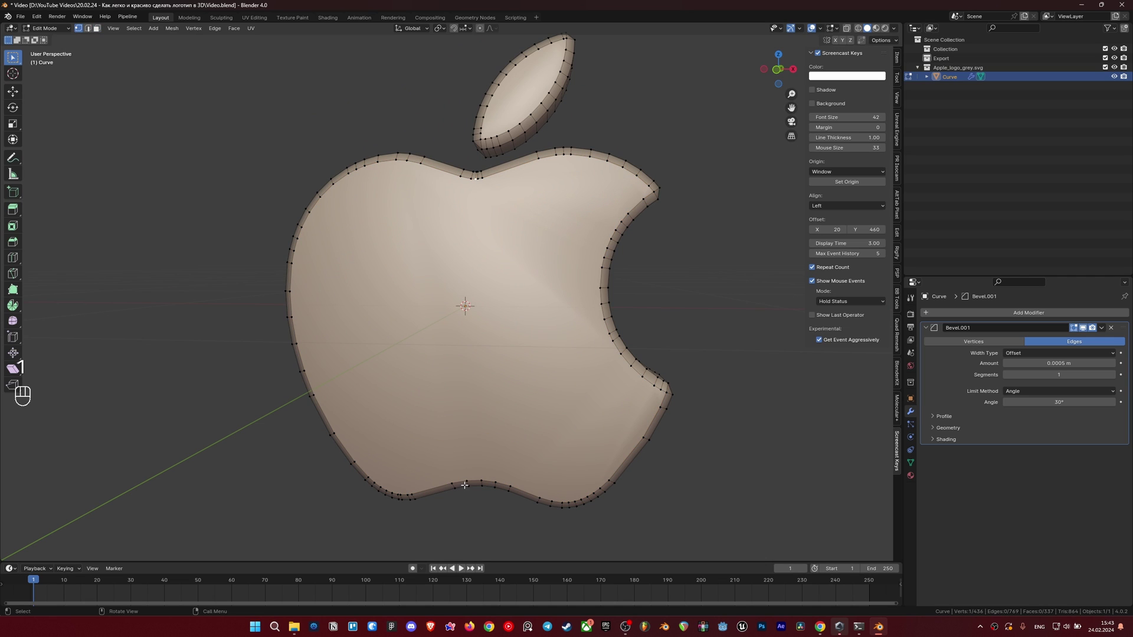
Step: Join opposite outline vertex pairs with new edges (J) across the front faces, then return to object mode
{"action": "key", "text": "j"}
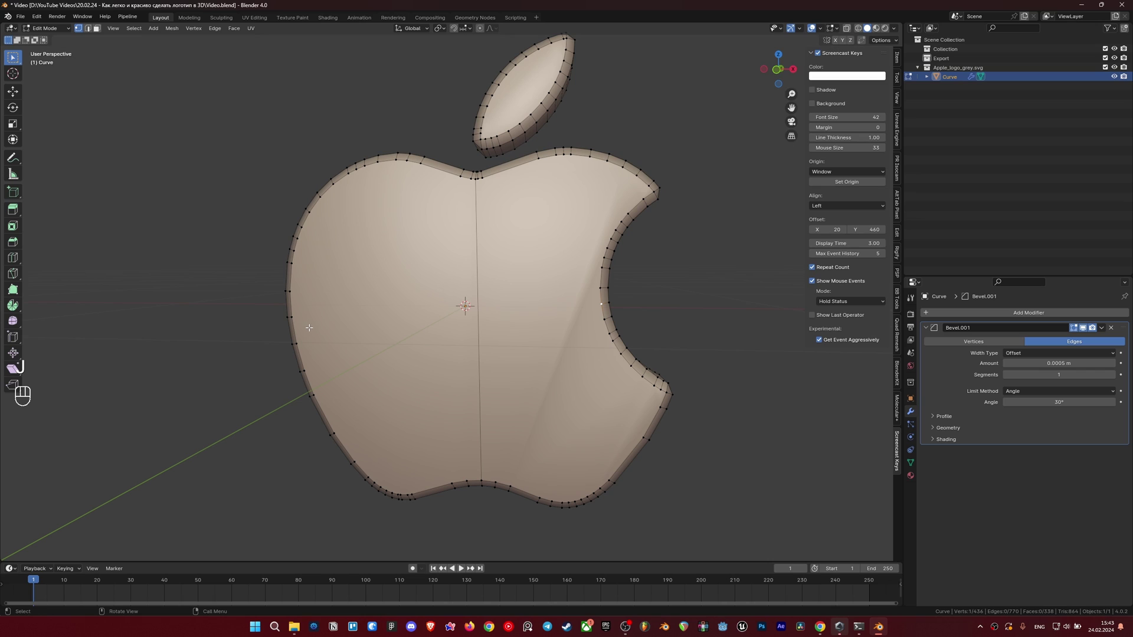
{"action": "key", "text": "j"}
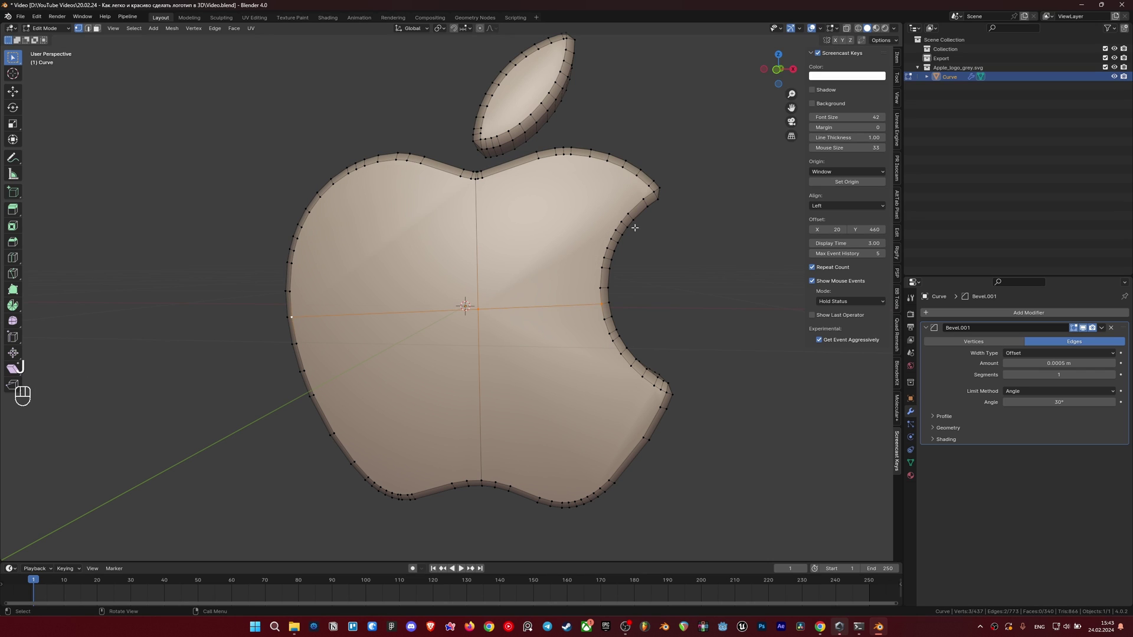
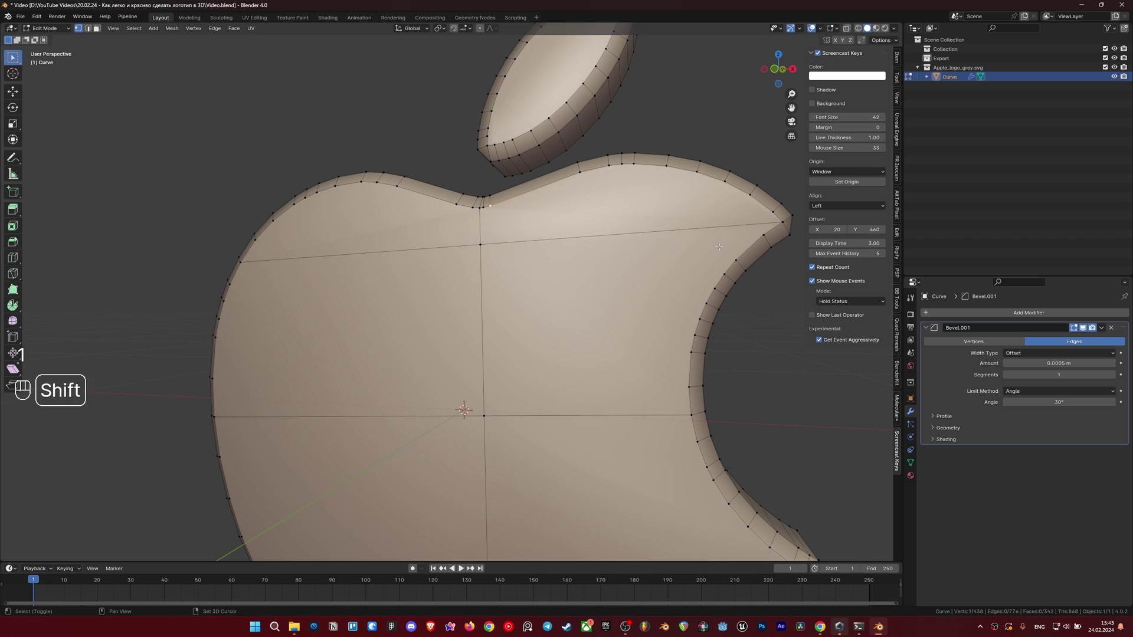
{"action": "key", "text": "Tab"}
{"action": "left_click_drag", "start_coordinate": [547, 400], "coordinate": [394, 401]}
{"action": "key", "text": "Tab"}
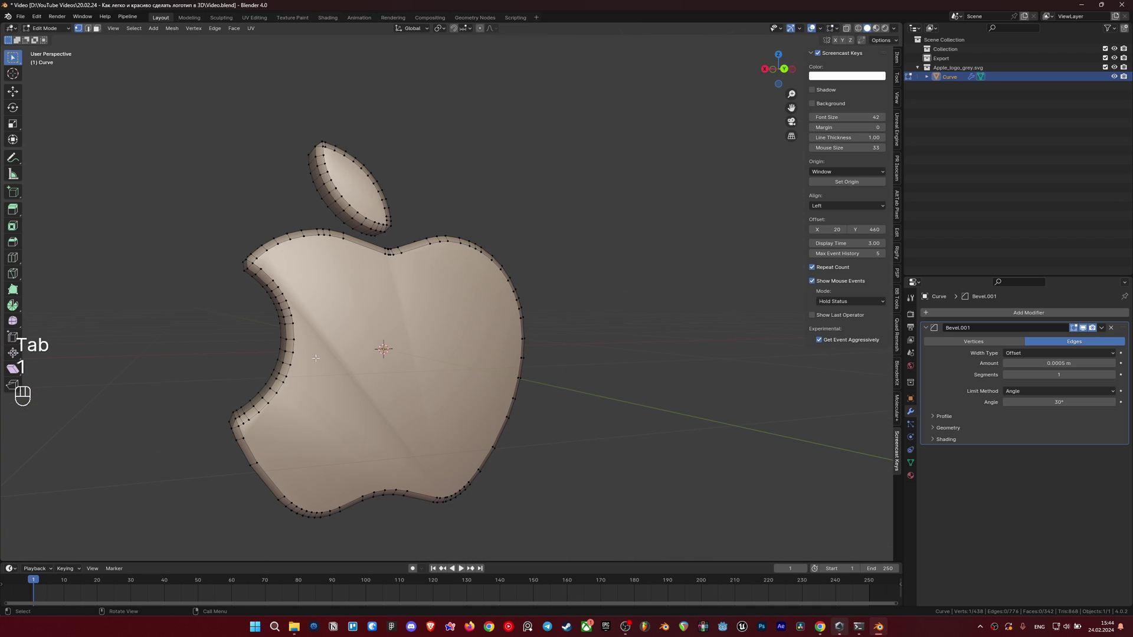
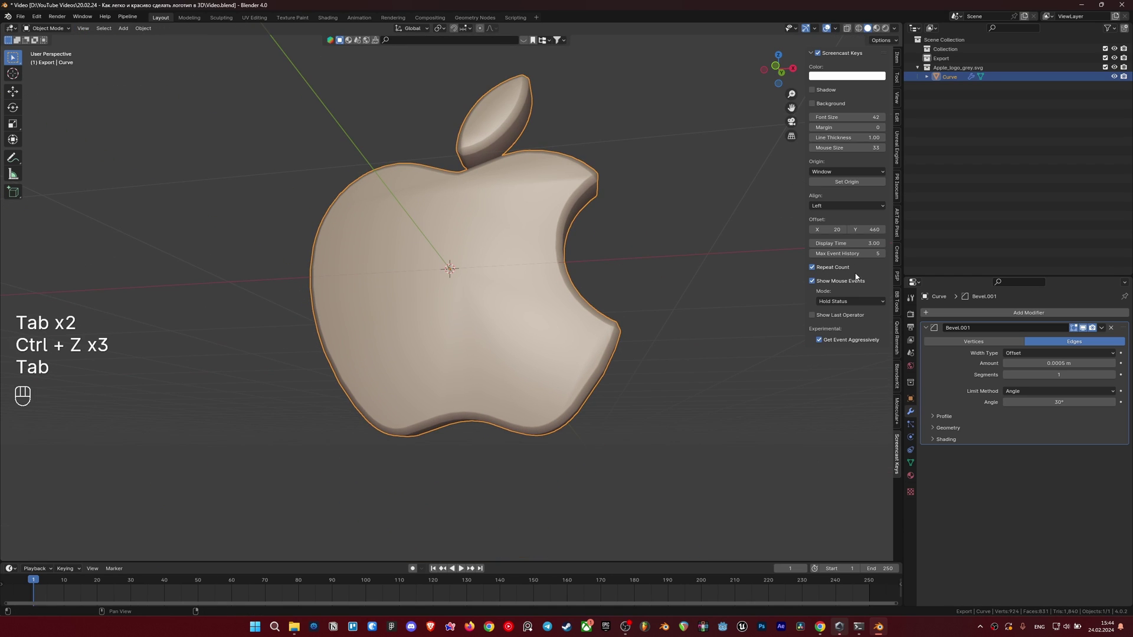
Step: Add a Weighted Normal modifier in Face Area mode after Bevel.001
{"action": "left_click_drag", "start_coordinate": [931, 314], "coordinate": [974, 340]}
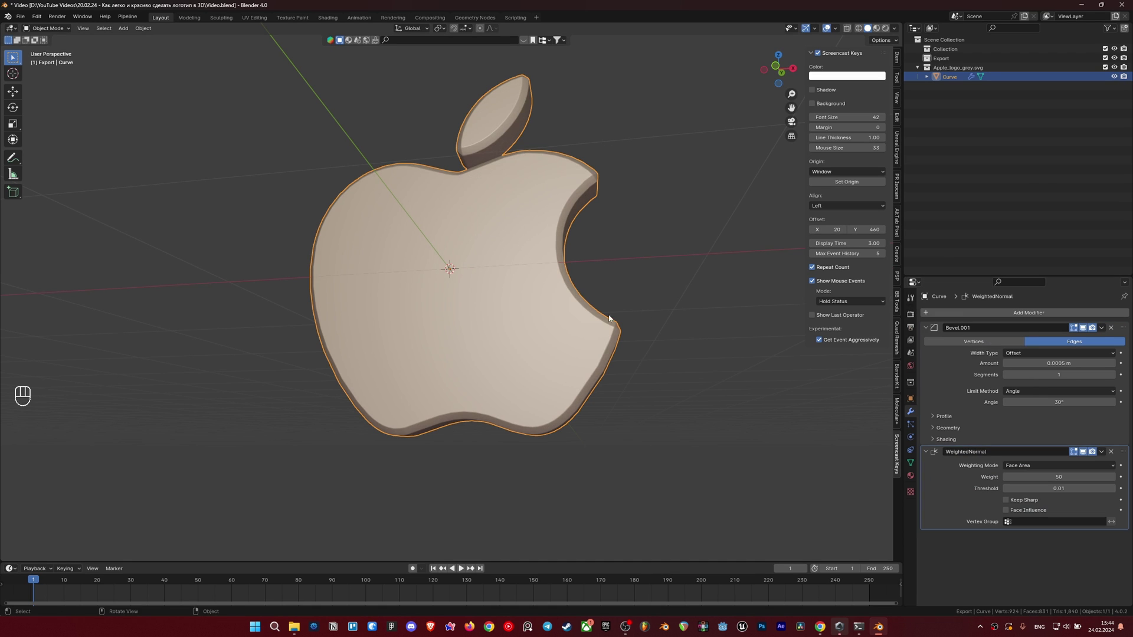
{"action": "middle_click", "coordinate": [542, 330]}
{"action": "middle_click", "coordinate": [541, 327]}
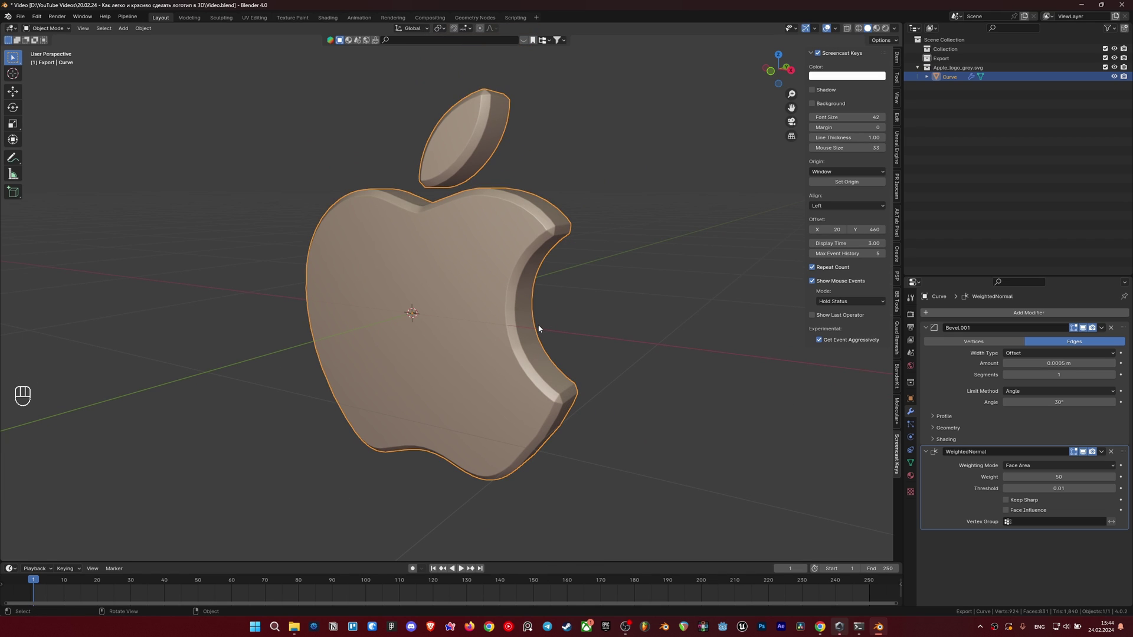
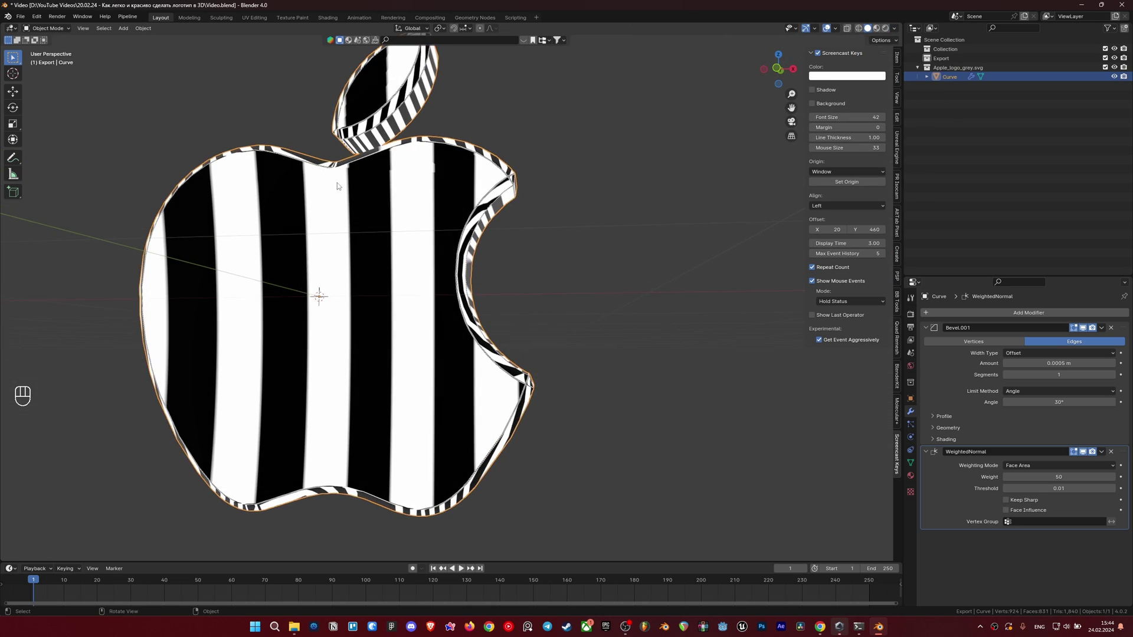
Step: Check the logo's surface flow with the striped MatCap from several angles
{"action": "left_click_drag", "start_coordinate": [398, 255], "coordinate": [152, 189]}
{"action": "left_click_drag", "start_coordinate": [425, 244], "coordinate": [650, 182]}
{"action": "left_click_drag", "start_coordinate": [587, 209], "coordinate": [581, 265]}
{"action": "left_click_drag", "start_coordinate": [577, 262], "coordinate": [638, 299]}
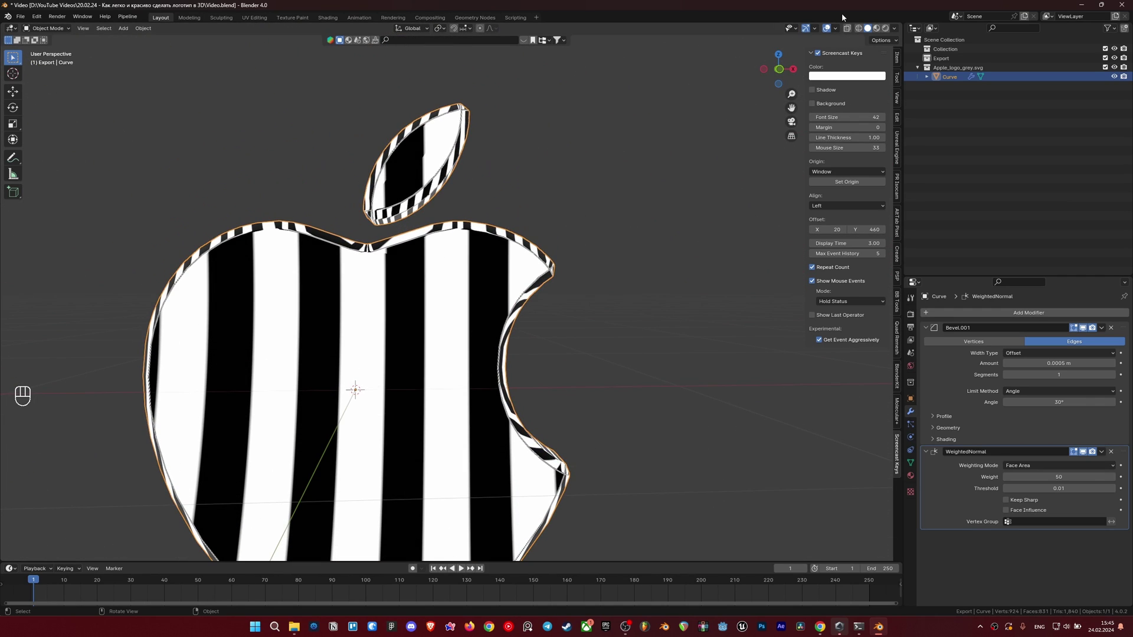
Step: Swap to the glossy red MatCap, return to a front view and save the file
{"action": "left_click_drag", "start_coordinate": [897, 33], "coordinate": [697, 199]}
{"action": "left_click_drag", "start_coordinate": [582, 280], "coordinate": [534, 277]}
{"action": "middle_click", "coordinate": [639, 259]}
{"action": "left_click_drag", "start_coordinate": [629, 273], "coordinate": [654, 265]}
{"action": "key", "text": "ctrl+s"}
Step: Add a Subdivision Surface modifier and inspect the smoothed leaf, bite and edges
{"action": "left_click_drag", "start_coordinate": [565, 338], "coordinate": [573, 337]}
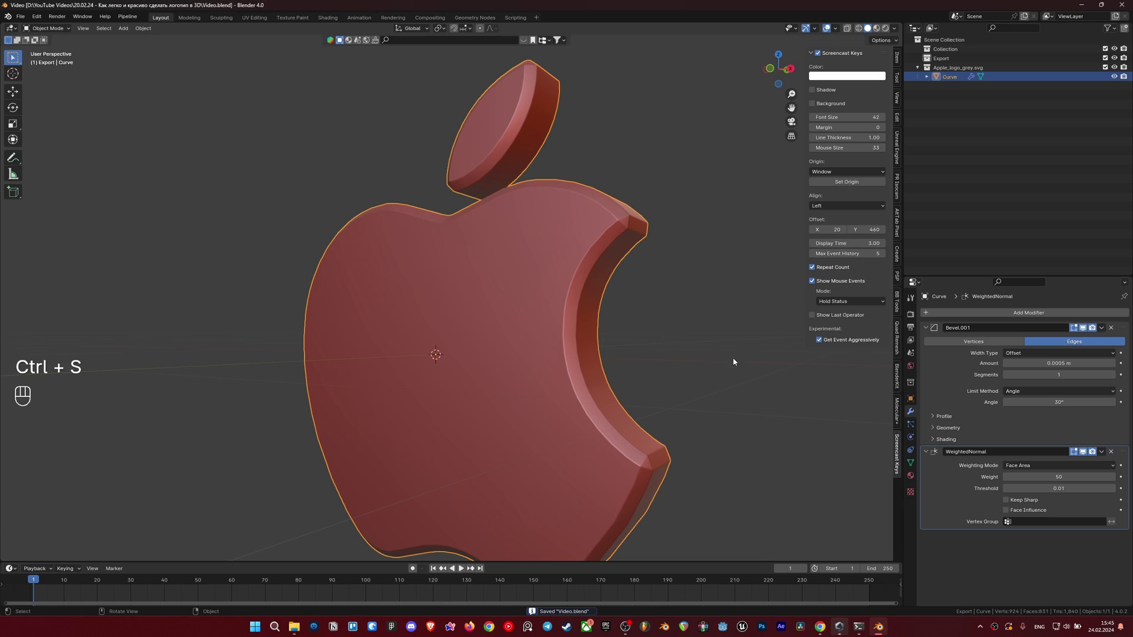
{"action": "left_click_drag", "start_coordinate": [974, 312], "coordinate": [862, 371]}
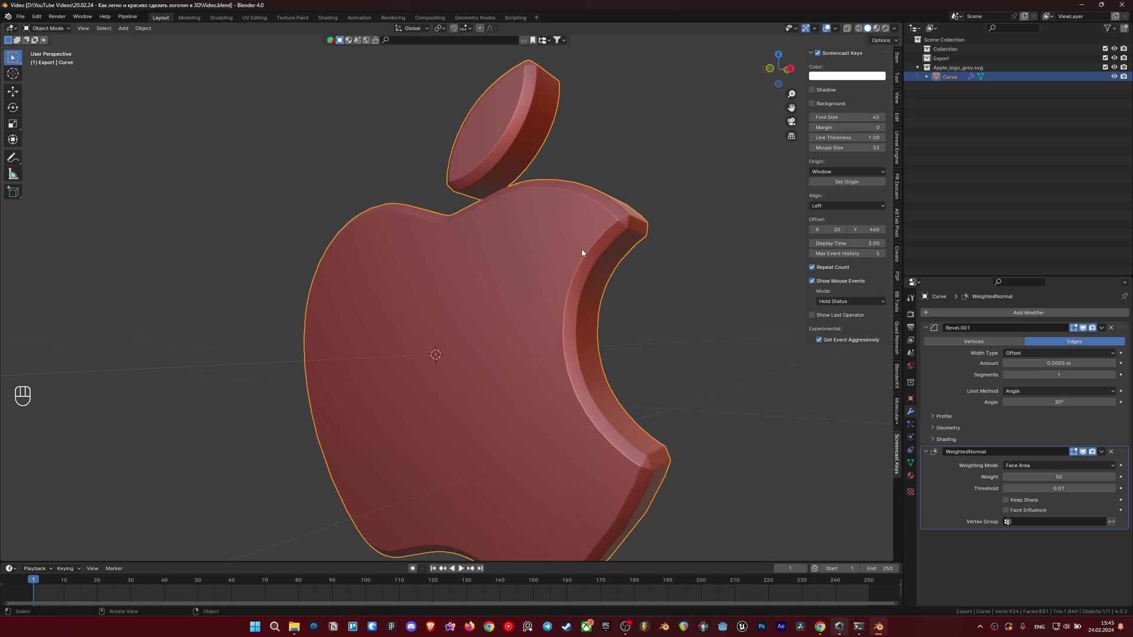
{"action": "left_click_drag", "start_coordinate": [972, 316], "coordinate": [952, 443]}
{"action": "middle_click", "coordinate": [623, 380]}
{"action": "left_click_drag", "start_coordinate": [688, 439], "coordinate": [710, 402]}
Step: Set Subdivision levels to 3 for viewport and render and move it last, below WeightedNormal
{"action": "left_click", "coordinate": [1128, 511]}
{"action": "left_click_drag", "start_coordinate": [1125, 534], "coordinate": [1112, 427]}
{"action": "middle_click", "coordinate": [654, 285]}
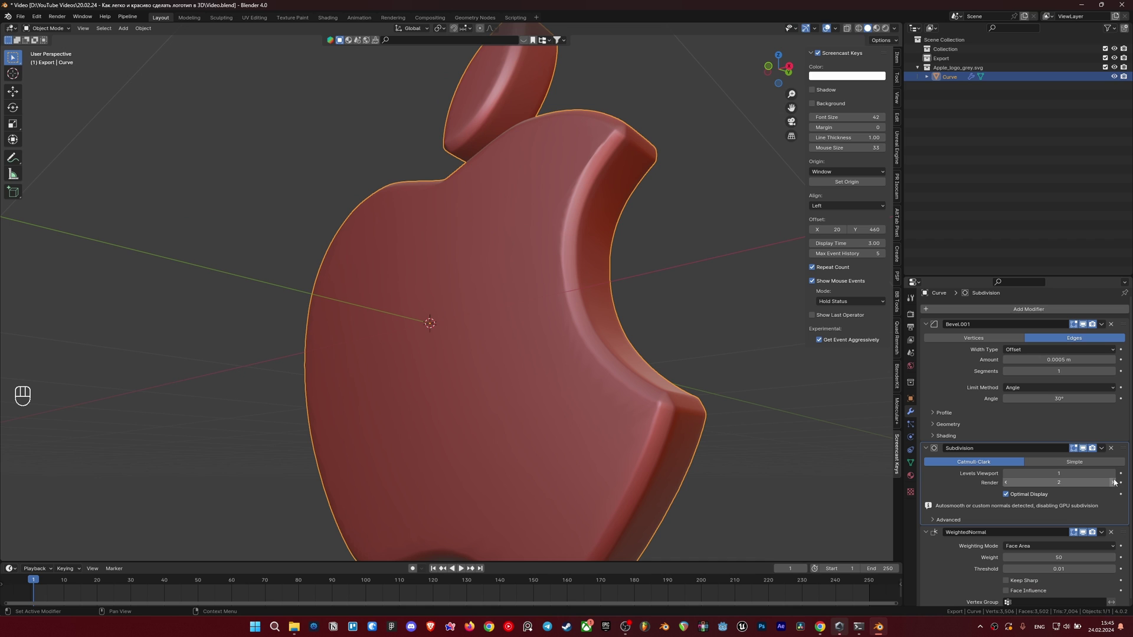
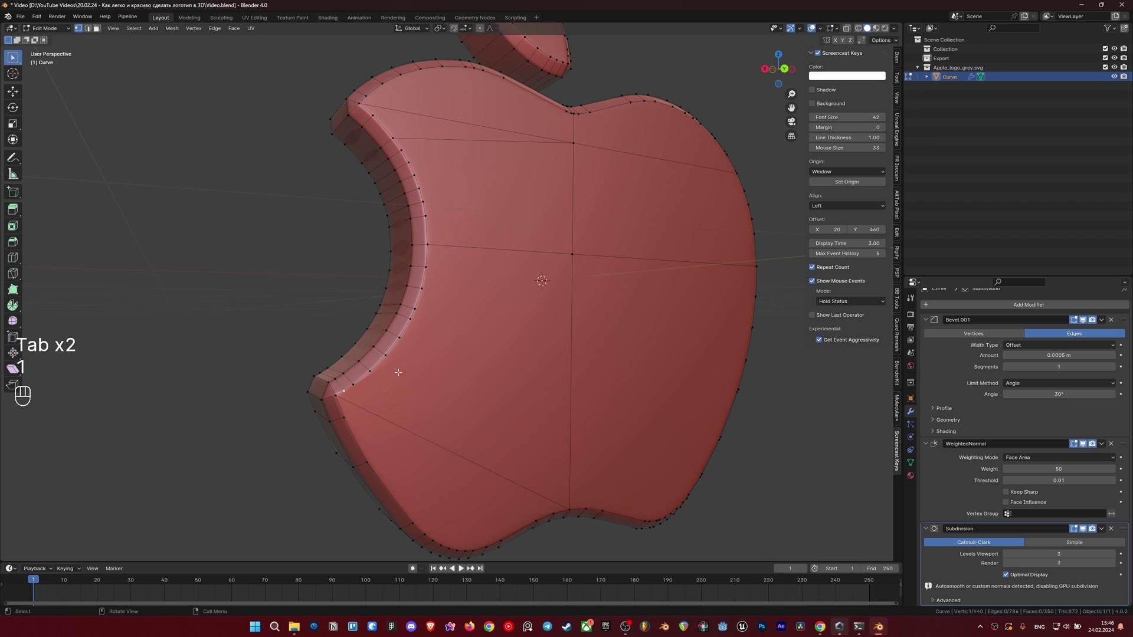
Step: In edit mode, join vertex pairs with J to split the long front faces, then save
{"action": "key", "text": "ctrl+z"}
{"action": "key", "text": "ctrl+z"}
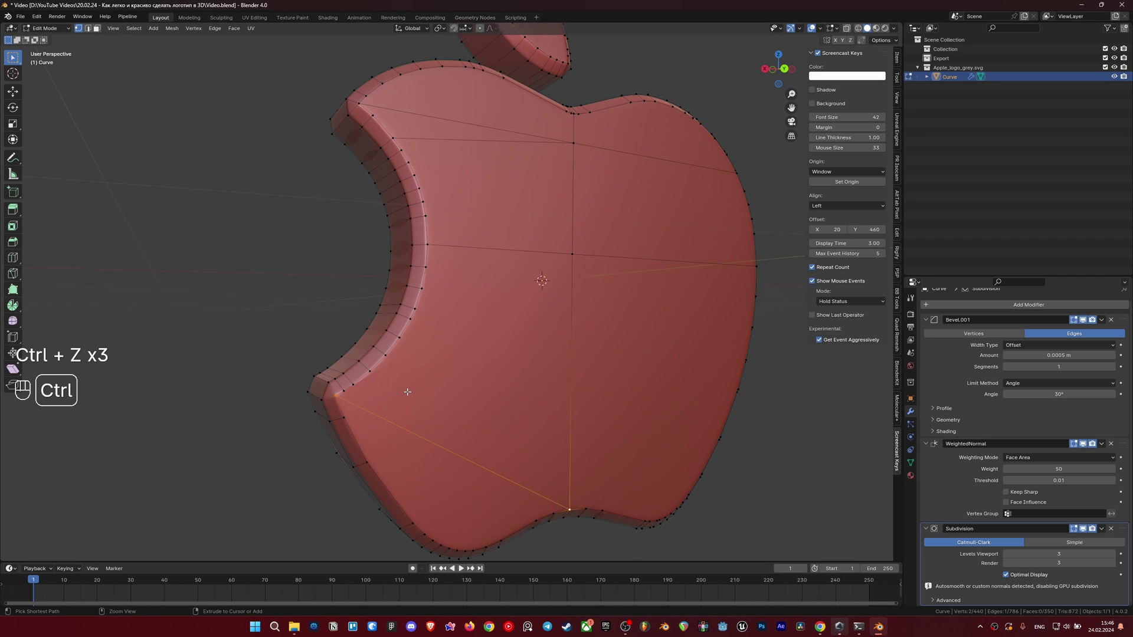
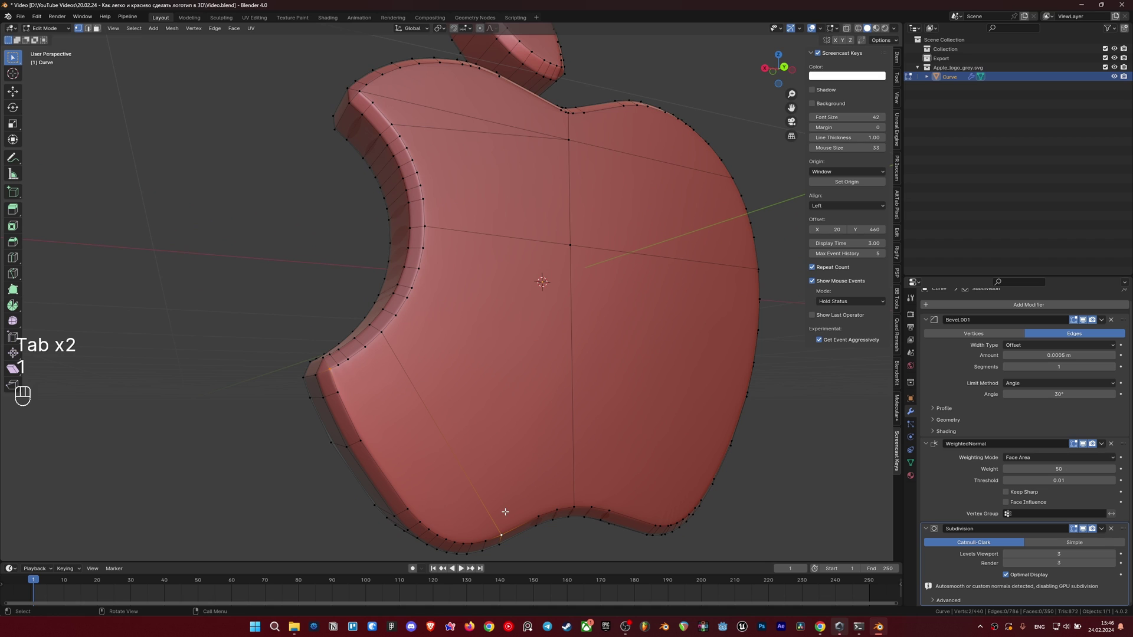
{"action": "key", "text": "j"}
{"action": "key", "text": "Tab"}
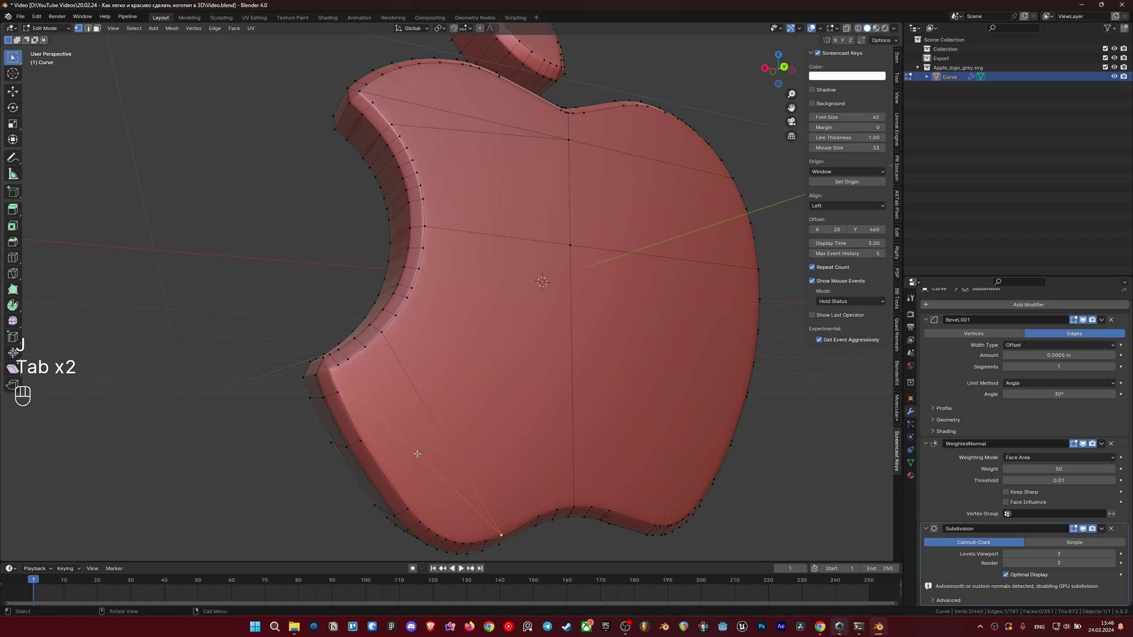
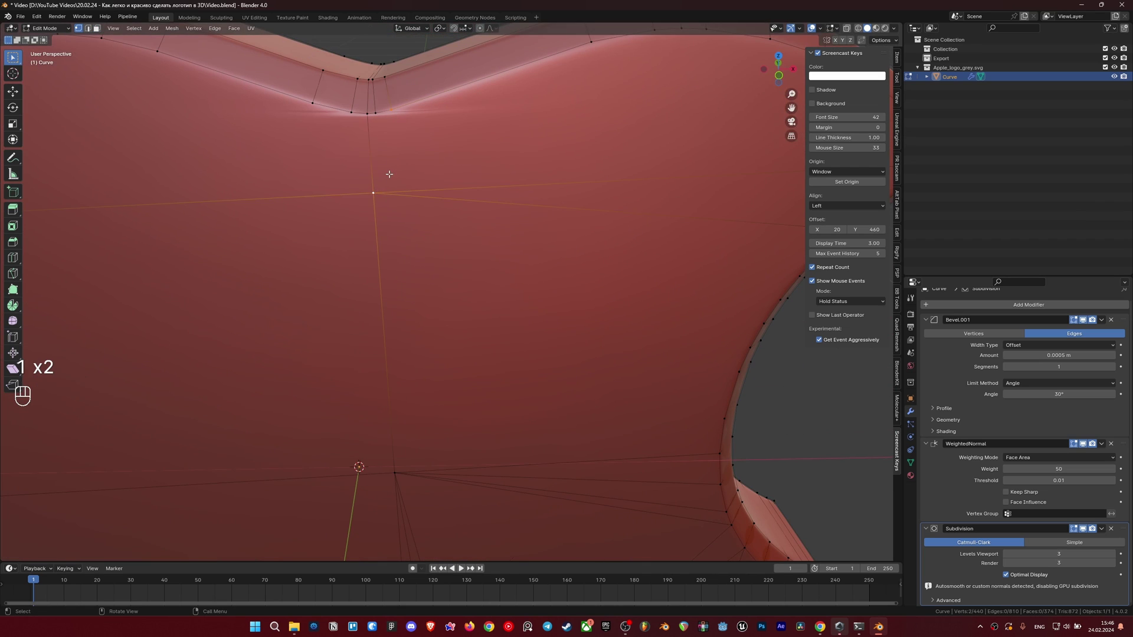
{"action": "key", "text": "j"}
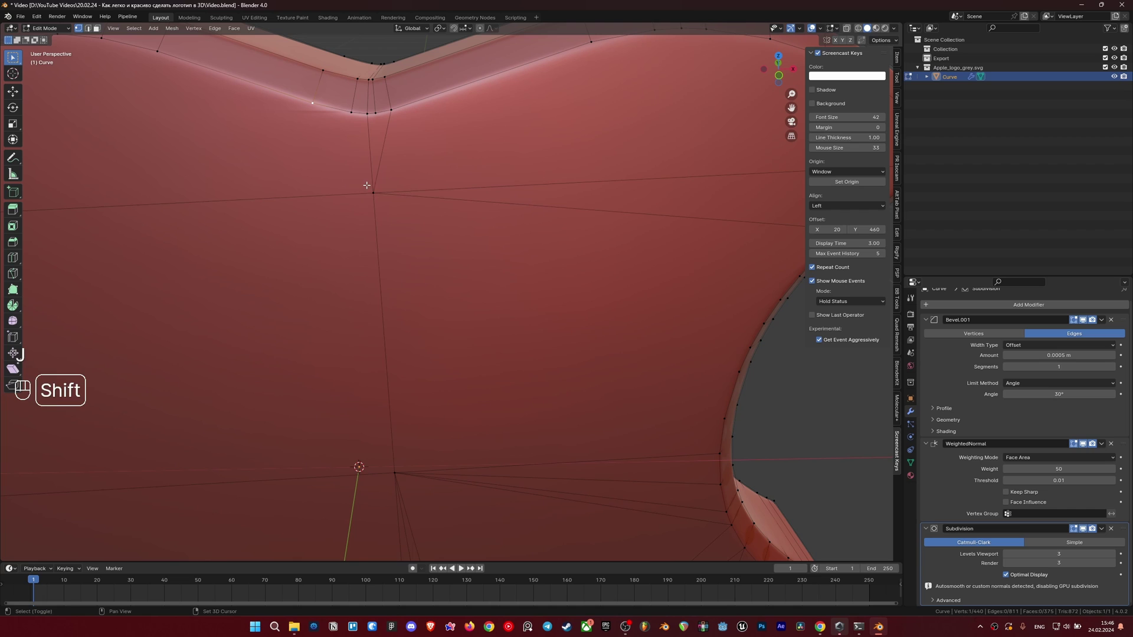
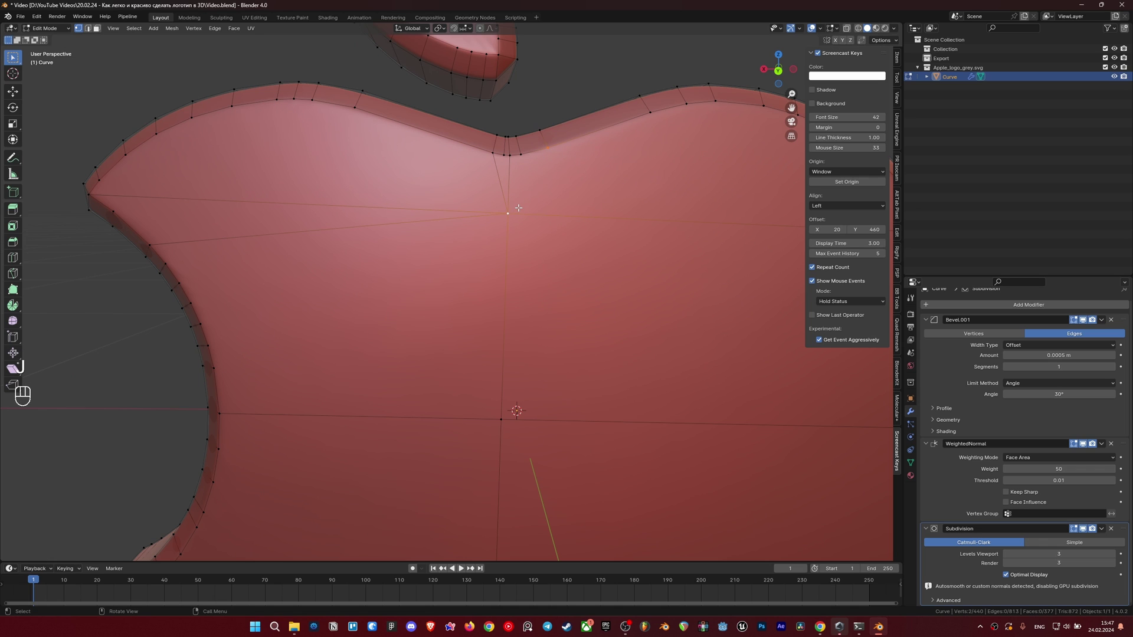
{"action": "key", "text": "j"}
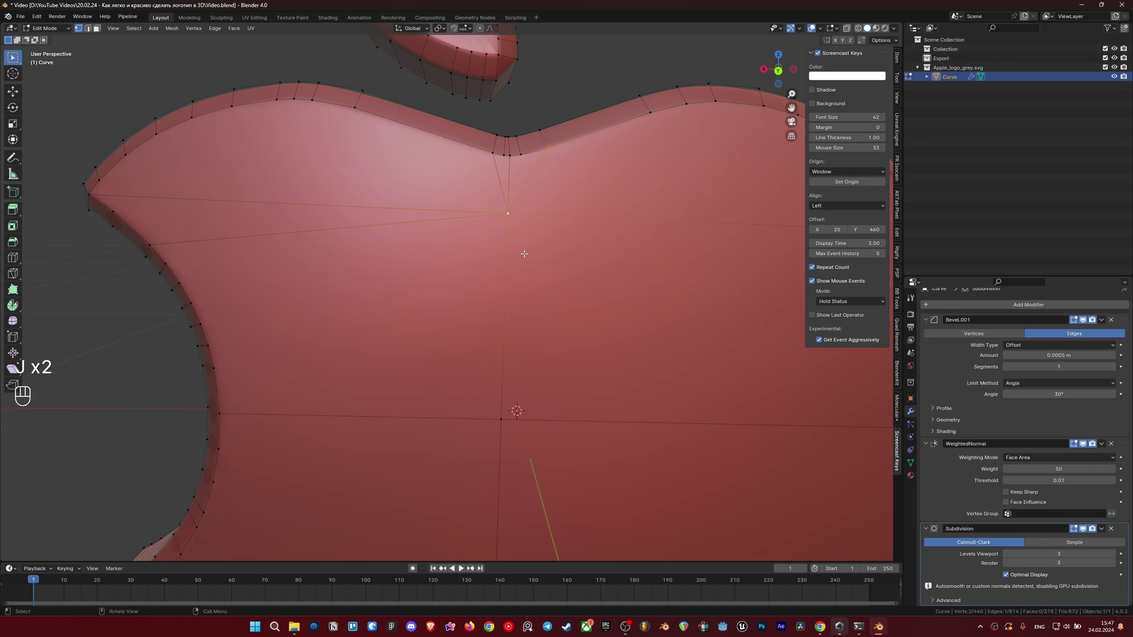
{"action": "key", "text": "Tab"}
{"action": "key", "text": "ctrl+s"}
Step: Review the logo from top and side, briefly re-enter the mesh, and return to object mode
{"action": "middle_click", "coordinate": [520, 294]}
{"action": "left_click_drag", "start_coordinate": [526, 240], "coordinate": [540, 297]}
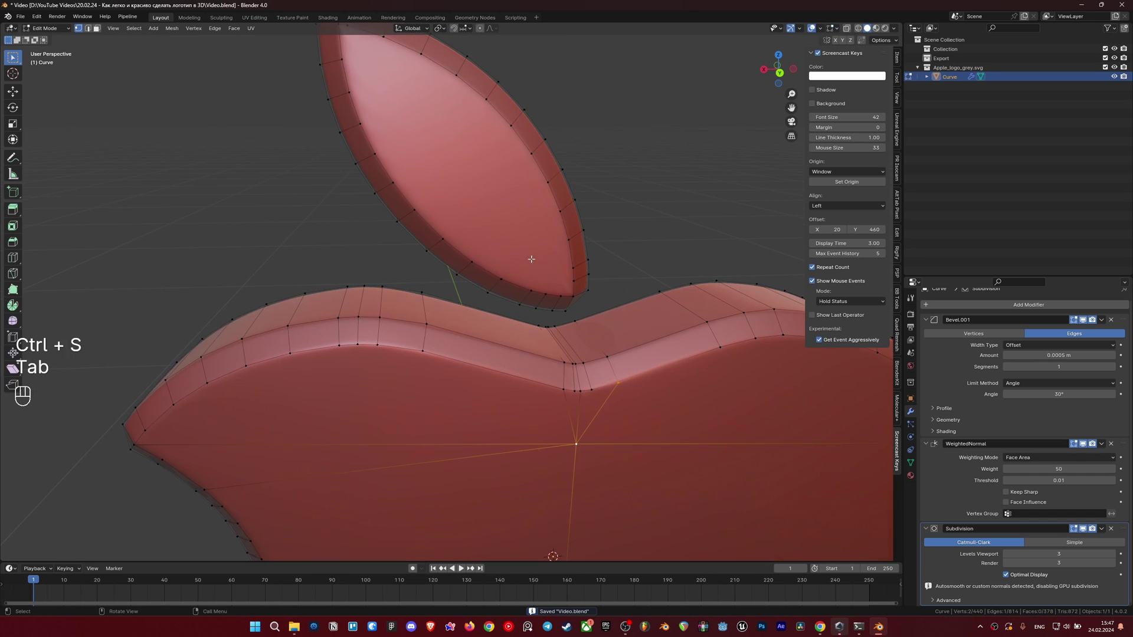
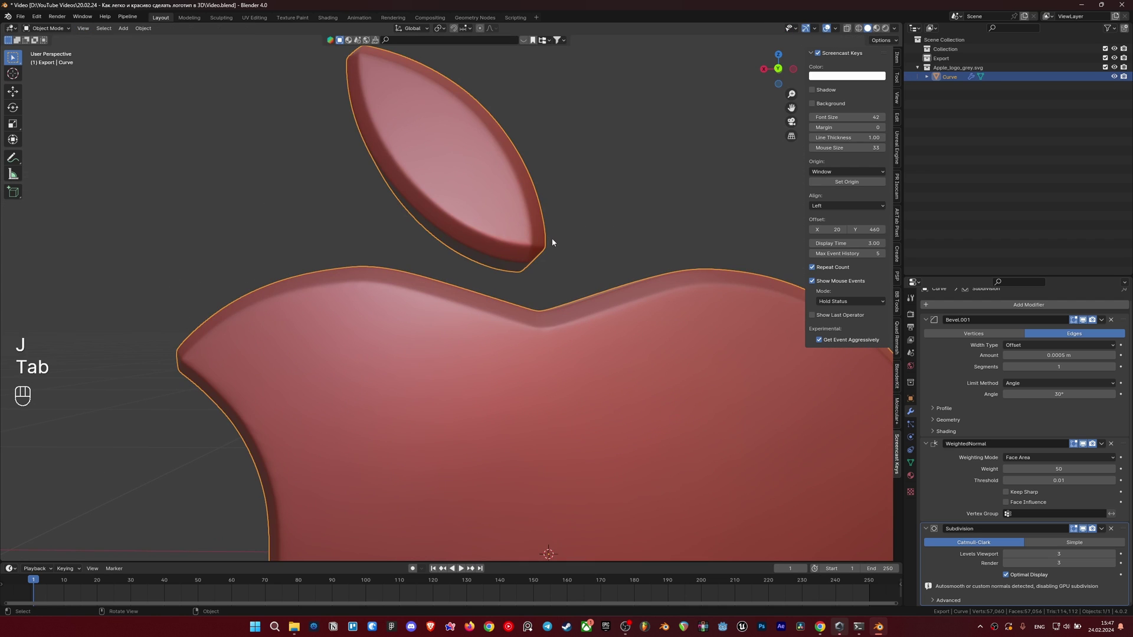
{"action": "left_click_drag", "start_coordinate": [444, 249], "coordinate": [329, 246]}
{"action": "key", "text": "Tab"}
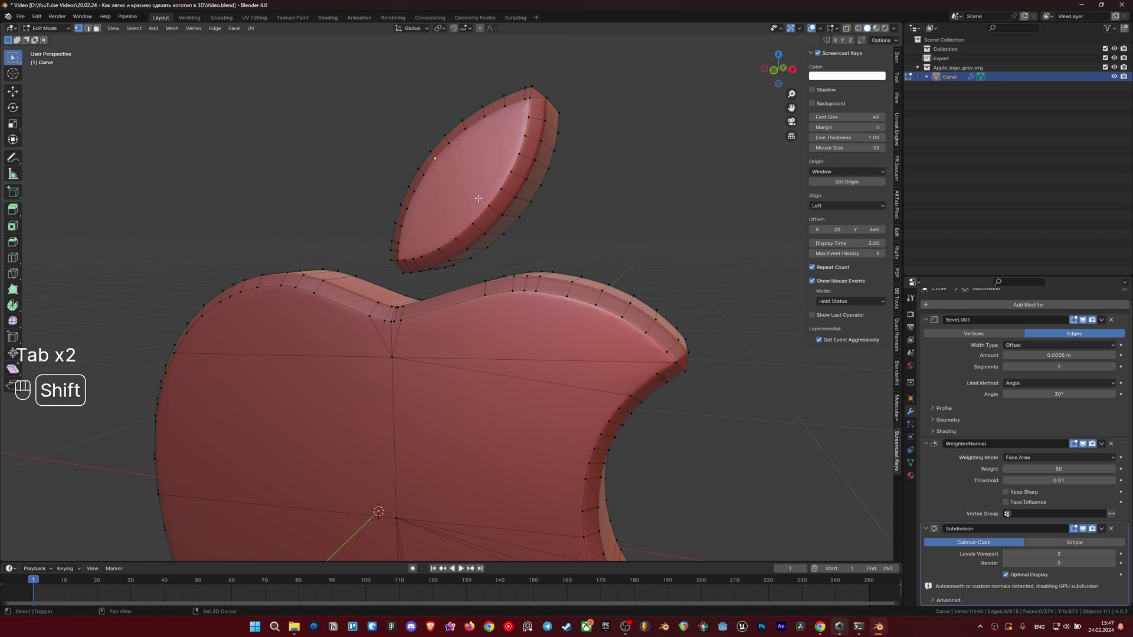
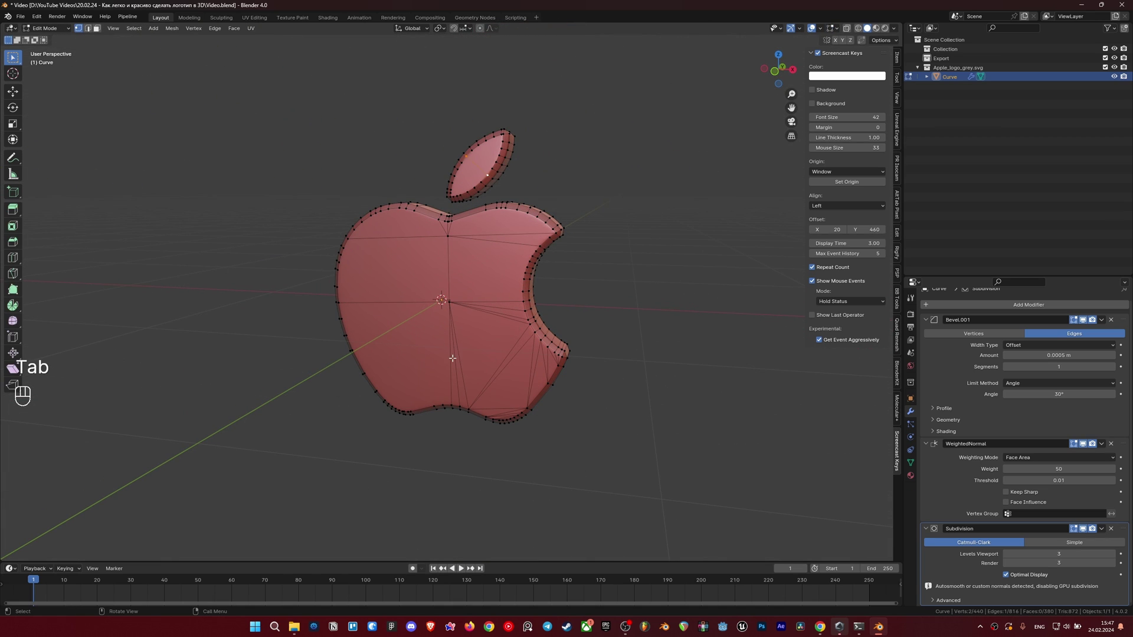
{"action": "key", "text": "Tab"}
{"action": "left_click_drag", "start_coordinate": [497, 371], "coordinate": [454, 379]}
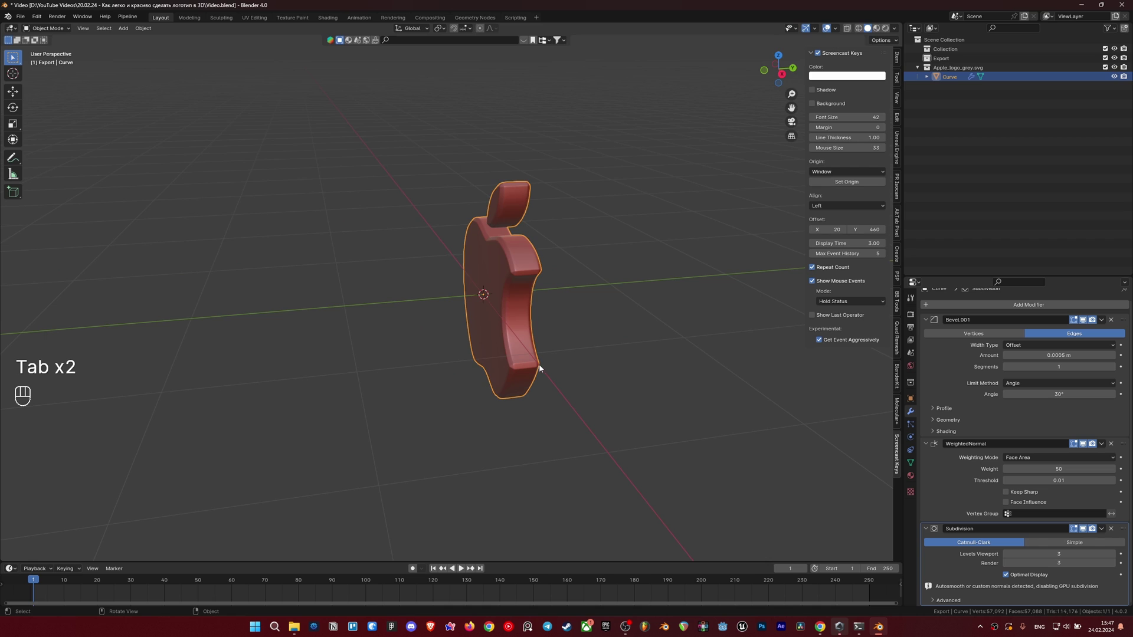
{"action": "left_click_drag", "start_coordinate": [558, 365], "coordinate": [601, 351]}
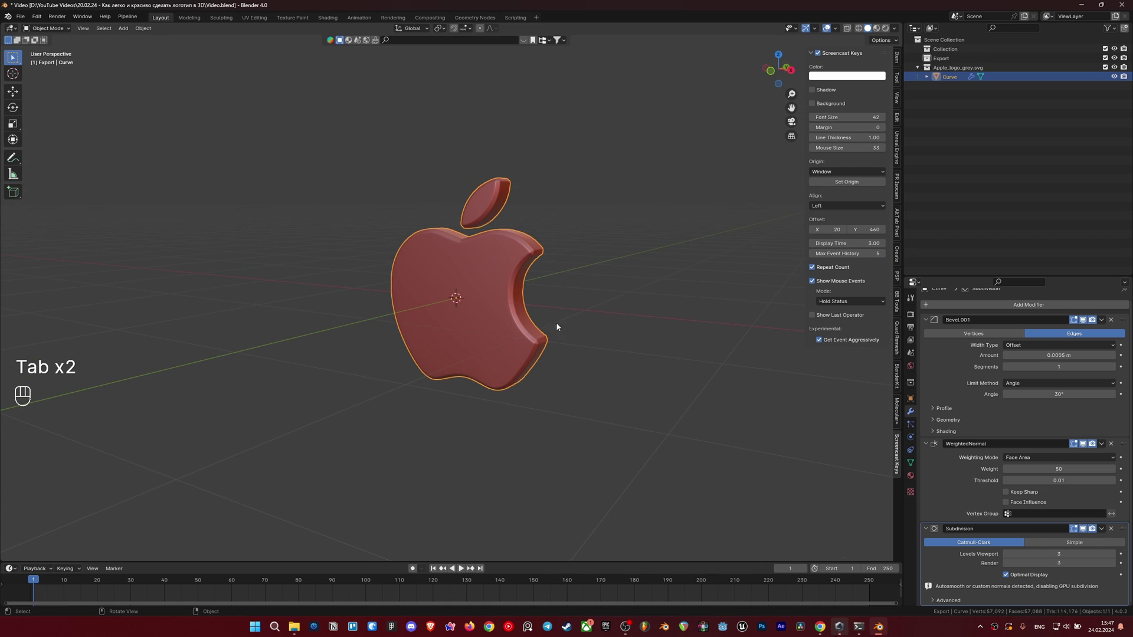
{"action": "middle_click", "coordinate": [469, 294]}
{"action": "left_click_drag", "start_coordinate": [461, 341], "coordinate": [481, 335]}
{"action": "middle_click", "coordinate": [510, 337]}
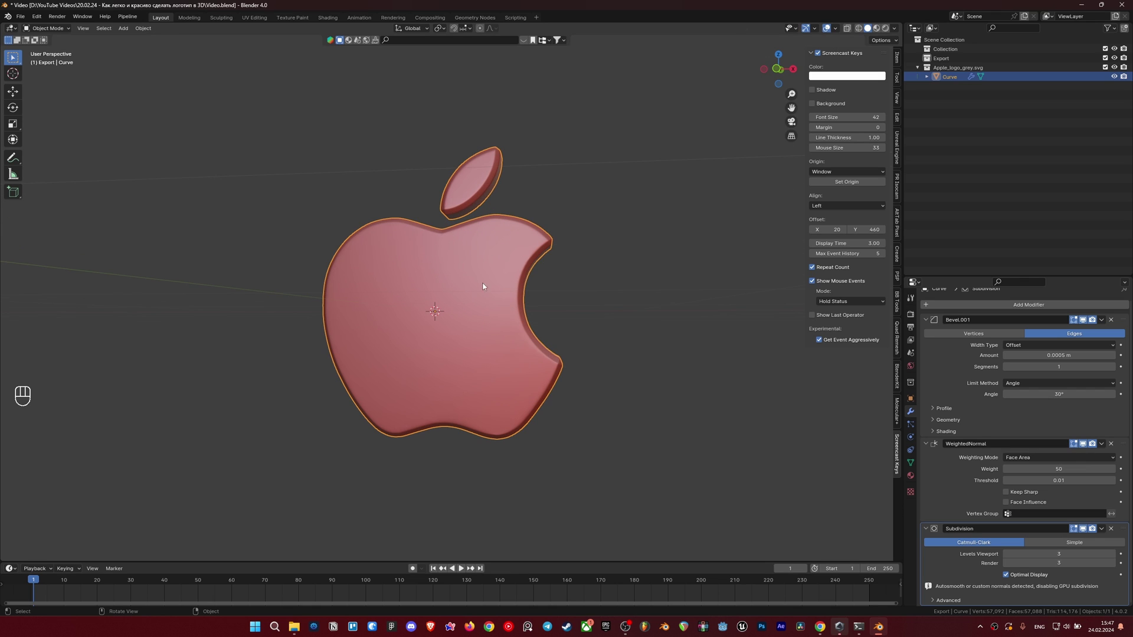
{"action": "middle_click", "coordinate": [450, 287]}
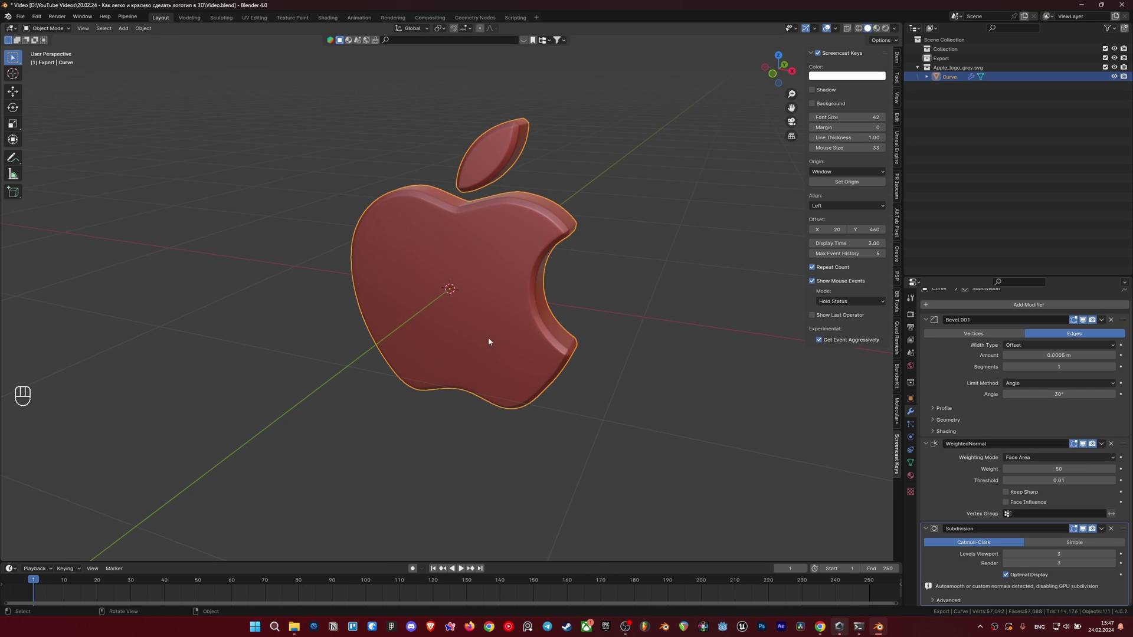
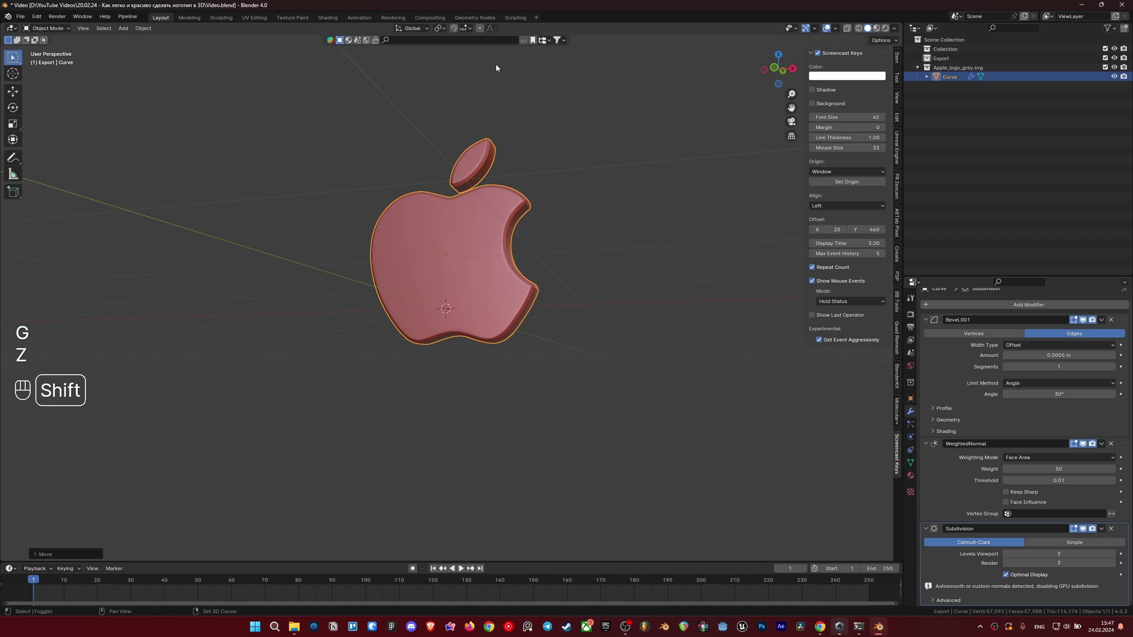
{"action": "left_click_drag", "start_coordinate": [544, 332], "coordinate": [510, 331]}
Step: Add a Plane via Shift+A and scale it up hugely as a backdrop behind the logo
{"action": "key", "text": "shift+a"}
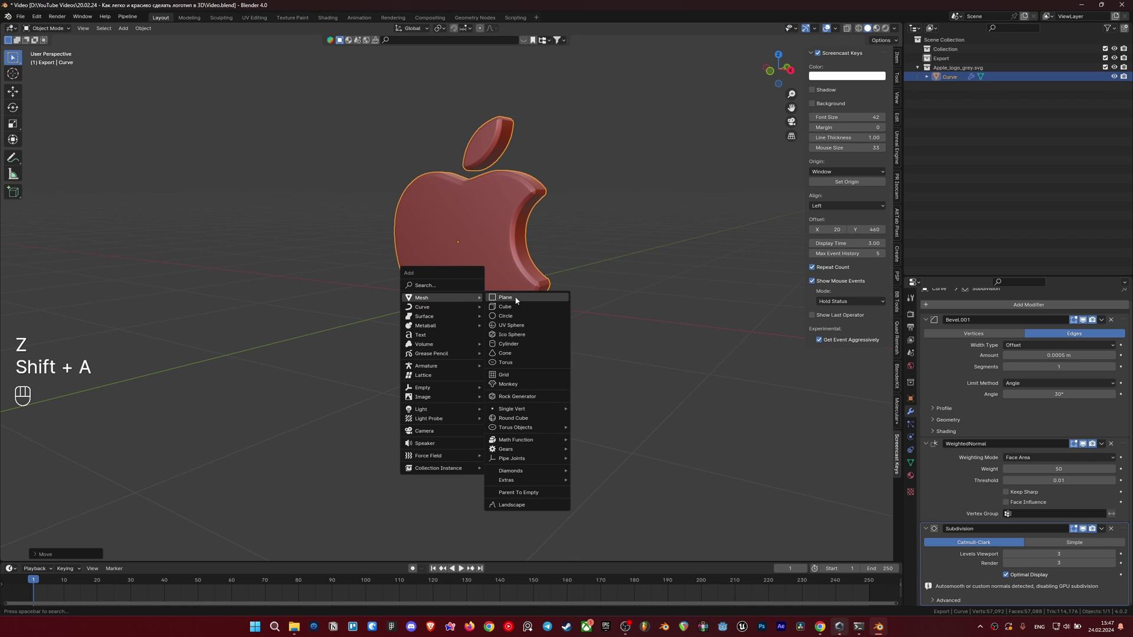
{"action": "middle_click", "coordinate": [448, 332]}
{"action": "key", "text": "s"}
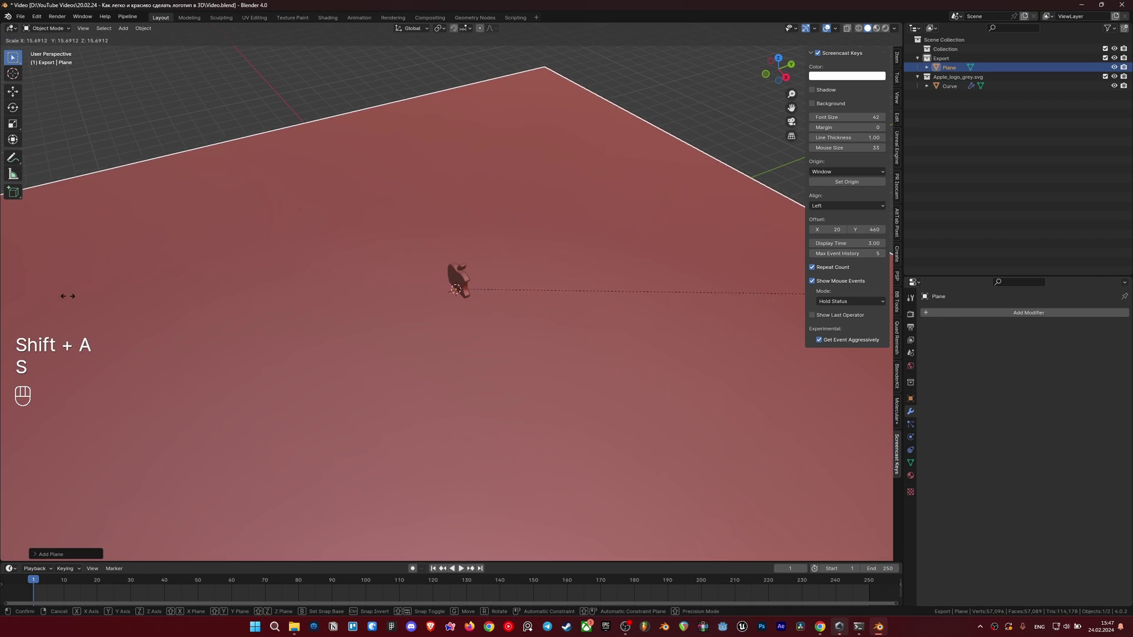
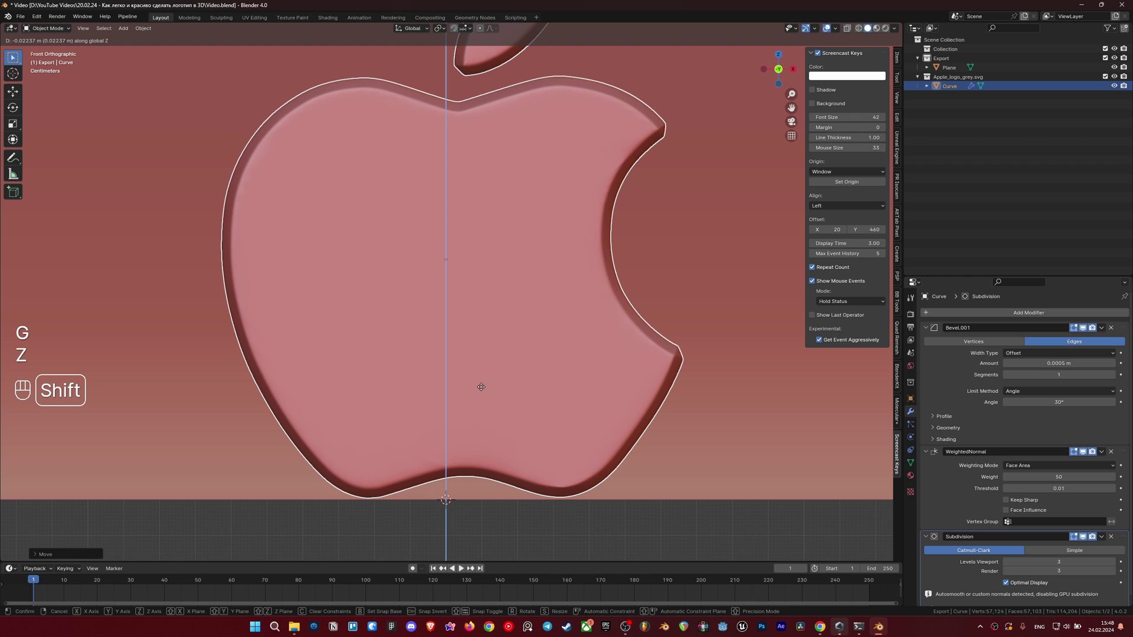
Step: Nudge the Apple logo slightly along the Z axis and confirm its new position
{"action": "left_click", "coordinate": [483, 393]}
{"action": "left_click_drag", "start_coordinate": [480, 367], "coordinate": [482, 320]}
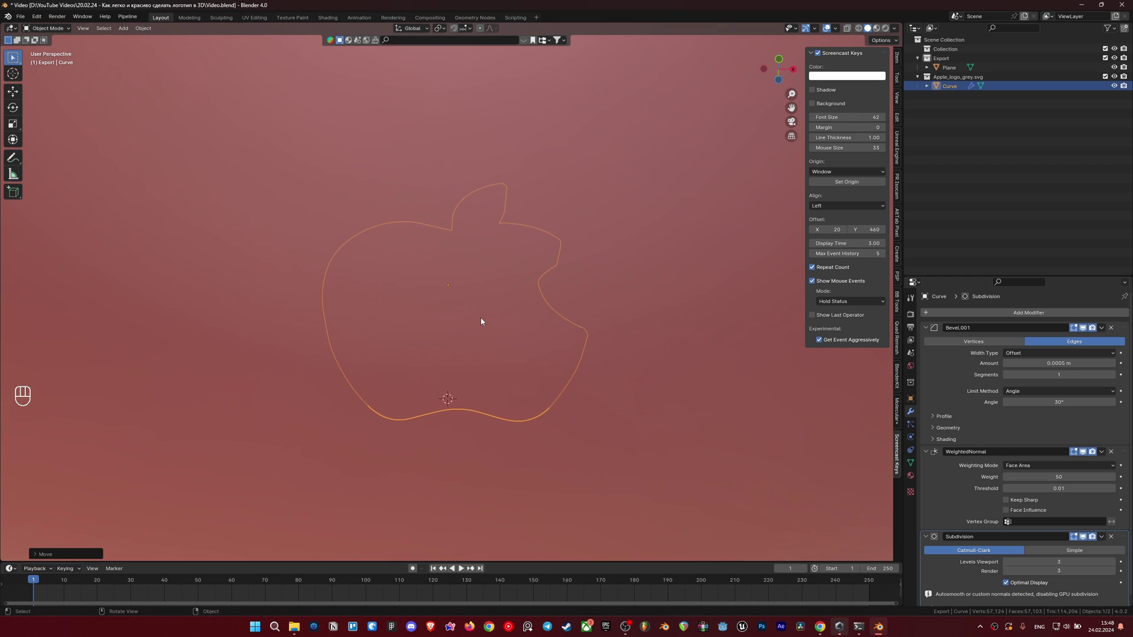
{"action": "key", "text": "g"}
{"action": "key", "text": "z"}
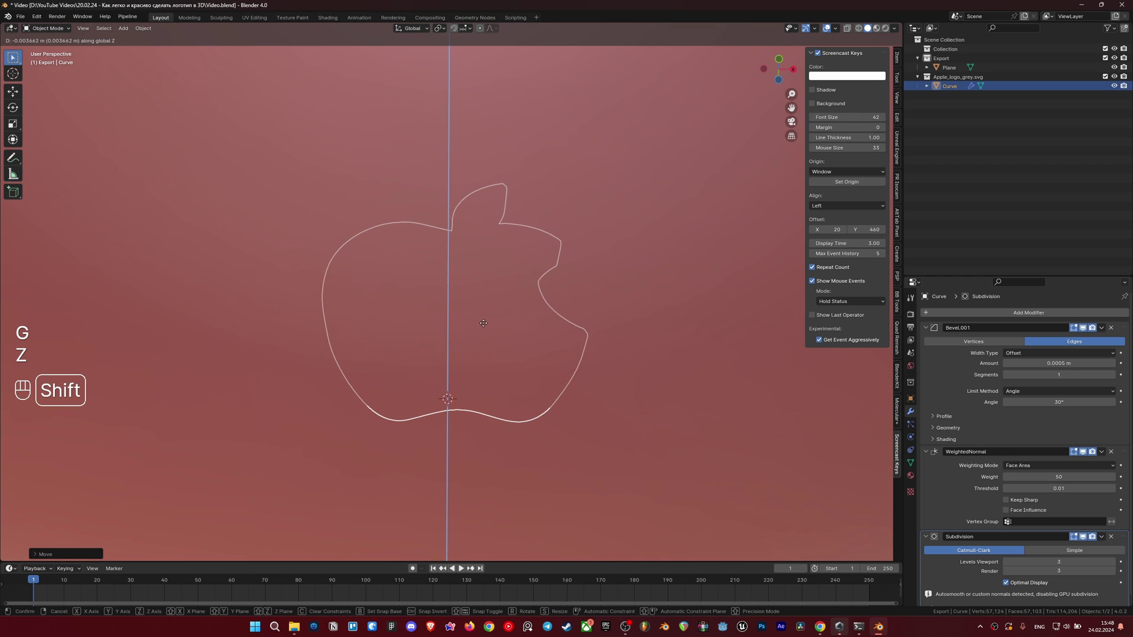
{"action": "left_click", "coordinate": [486, 326]}
{"action": "middle_click", "coordinate": [463, 383]}
{"action": "left_click_drag", "start_coordinate": [474, 335], "coordinate": [458, 335]}
{"action": "middle_click", "coordinate": [453, 387]}
{"action": "left_click_drag", "start_coordinate": [457, 358], "coordinate": [468, 344]}
{"action": "middle_click", "coordinate": [452, 358]}
{"action": "middle_click", "coordinate": [430, 323]}
Step: Add a Camera object to the scene via the Shift+A add menu
{"action": "key", "text": "shift+a"}
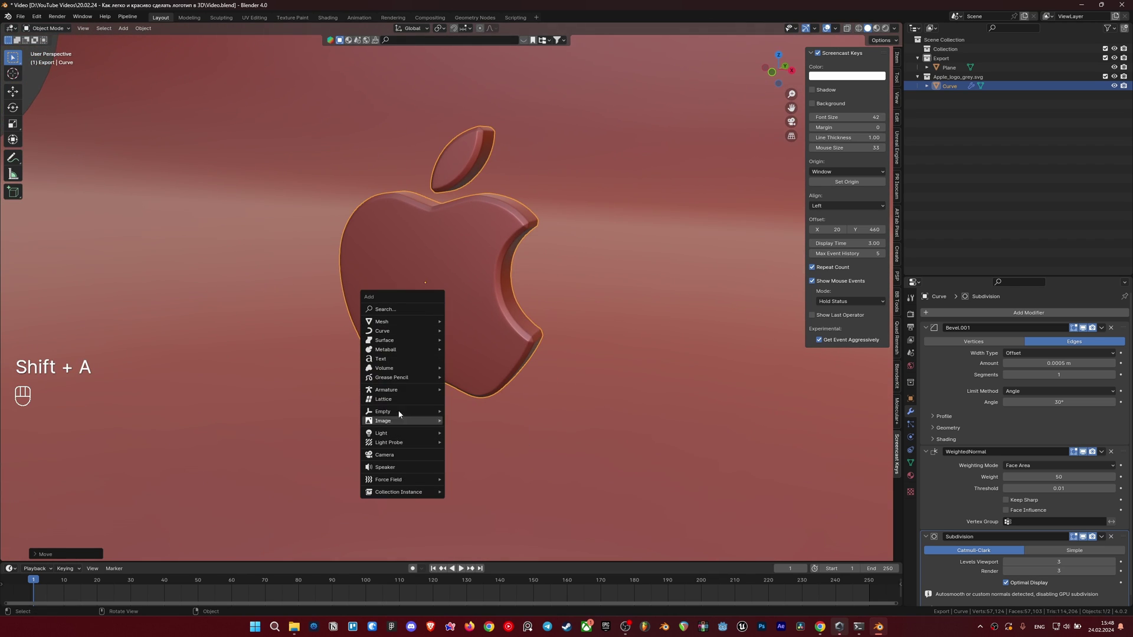
{"action": "key", "text": "s"}
{"action": "left_click_drag", "start_coordinate": [502, 348], "coordinate": [474, 345]}
Step: Slide the camera along its own local Z axis so the logo sits inside the frame
{"action": "key", "text": "g"}
{"action": "key", "text": "z"}
{"action": "key", "text": "z"}
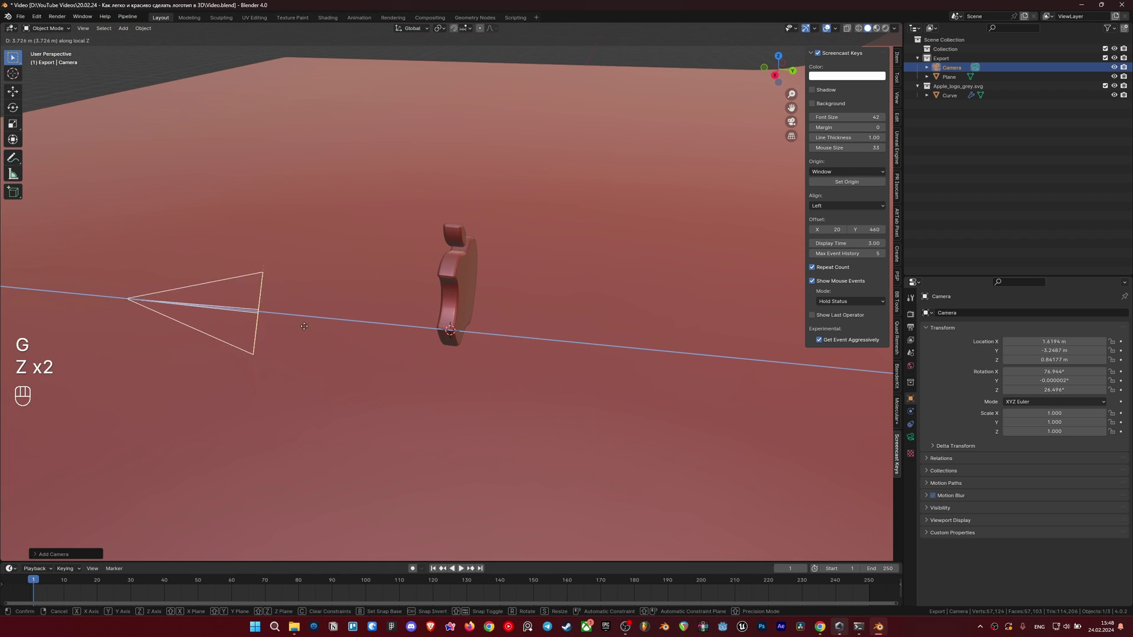
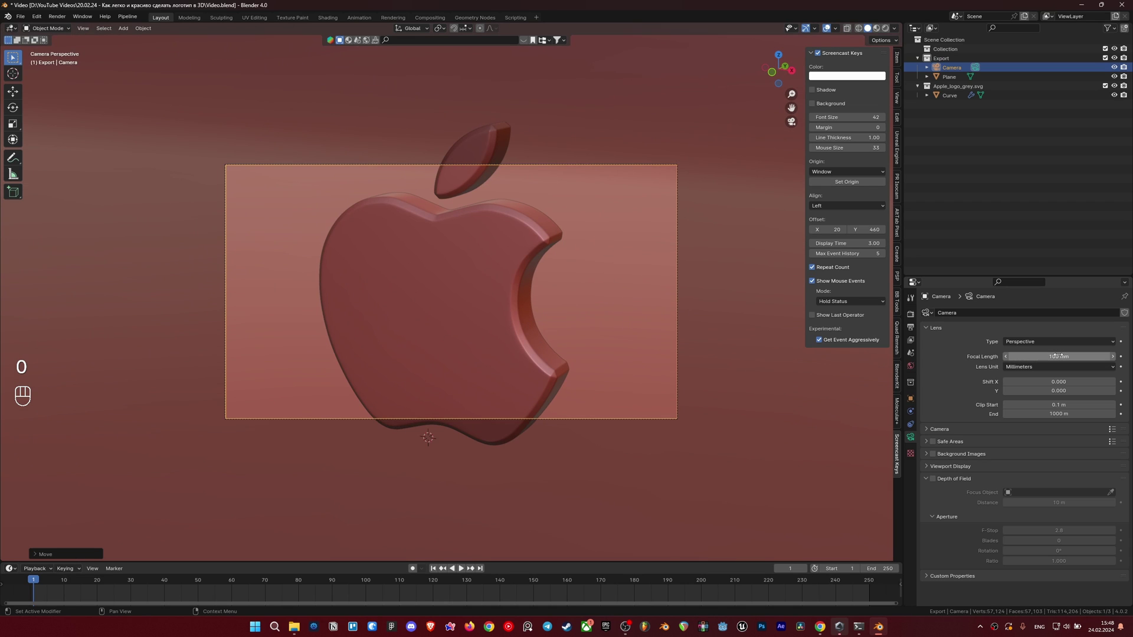
{"action": "key", "text": "g"}
{"action": "key", "text": "z"}
{"action": "key", "text": "z"}
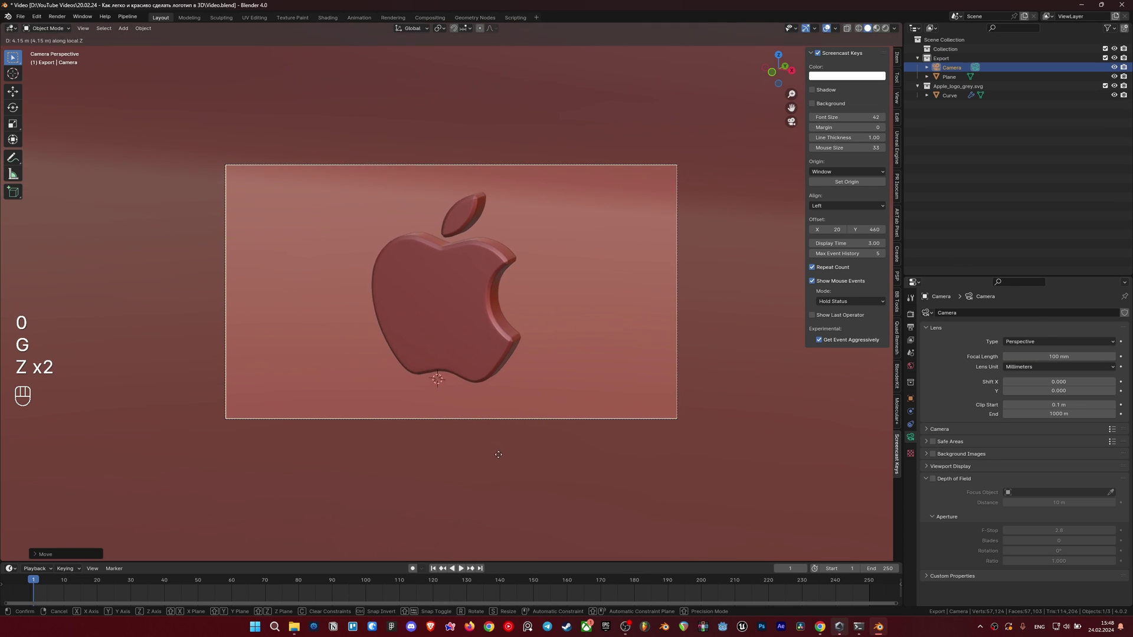
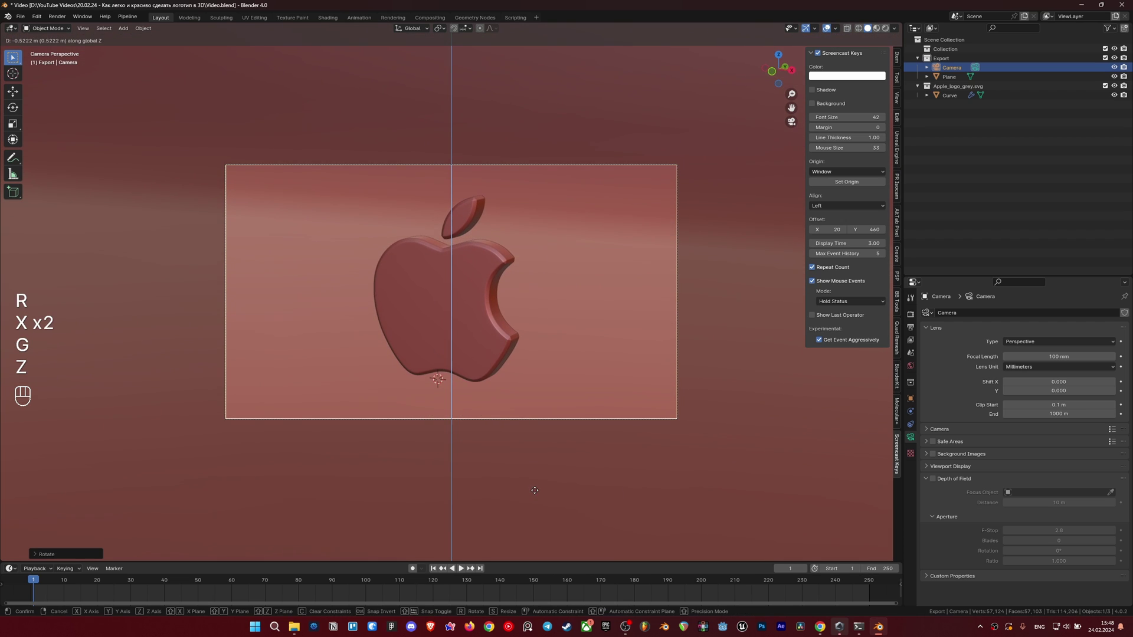
{"action": "left_click", "coordinate": [539, 493]}
Step: Fine-tune the camera placement and confirm the framing of the logo
{"action": "key", "text": "g"}
{"action": "left_click", "coordinate": [509, 433]}
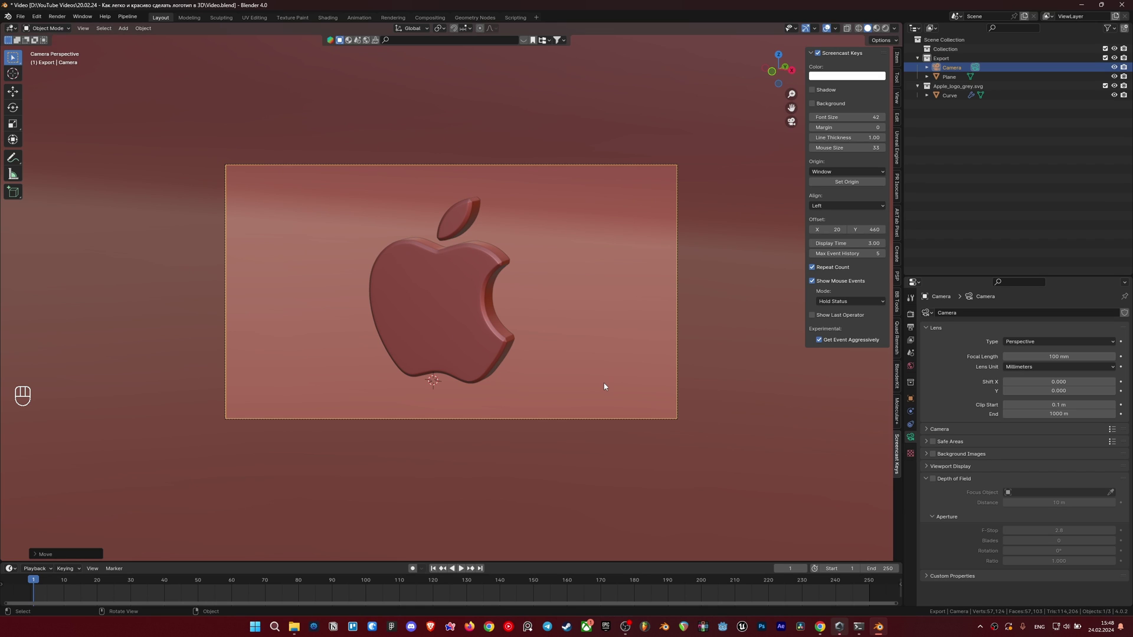
Step: Switch to rendered preview and add a second area light, scaled to light the backdrop
{"action": "key", "text": "z"}
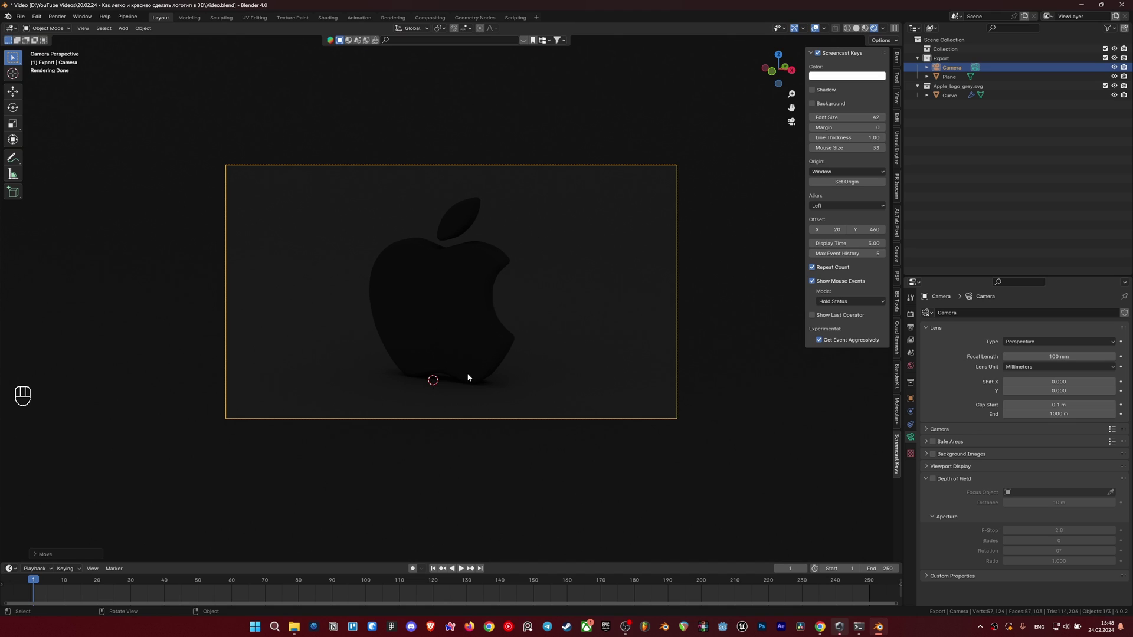
{"action": "key", "text": "shift+a"}
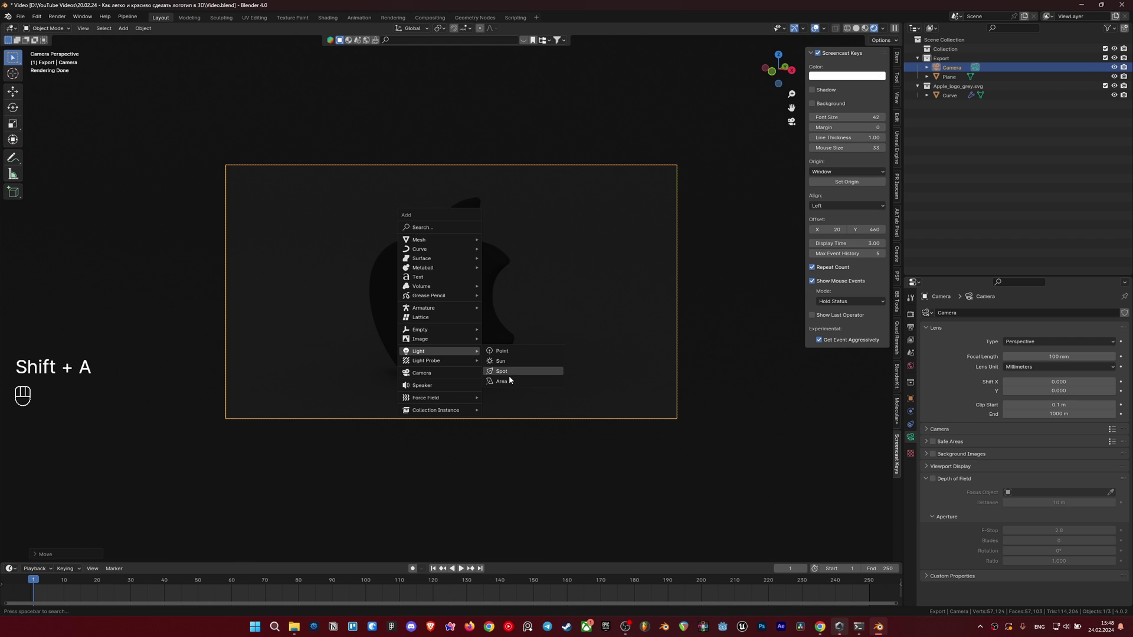
{"action": "key", "text": "s"}
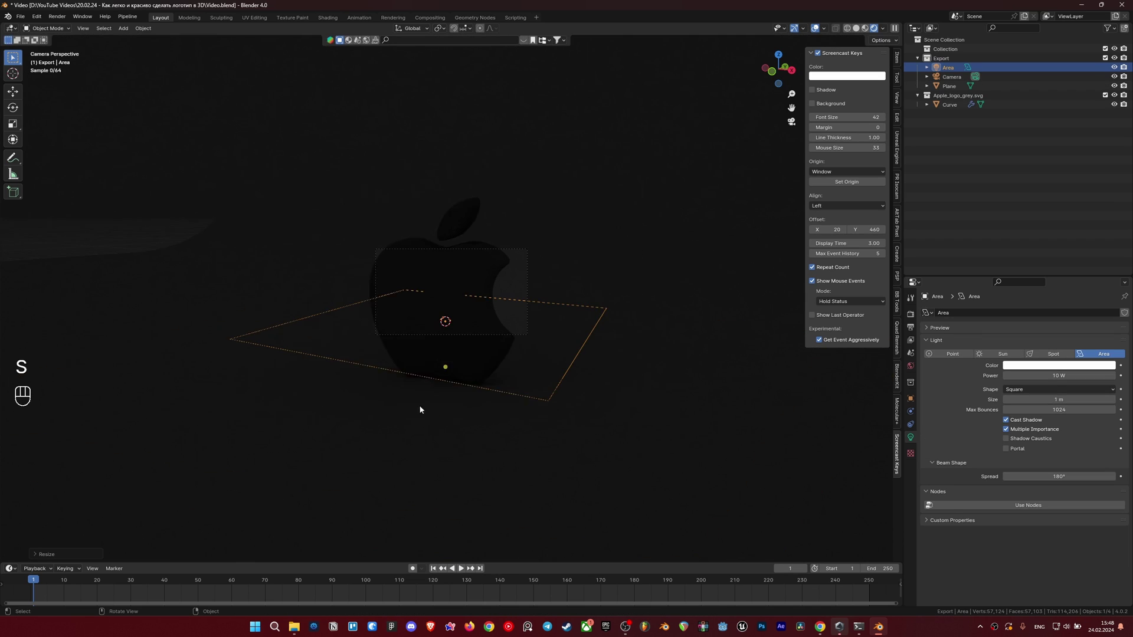
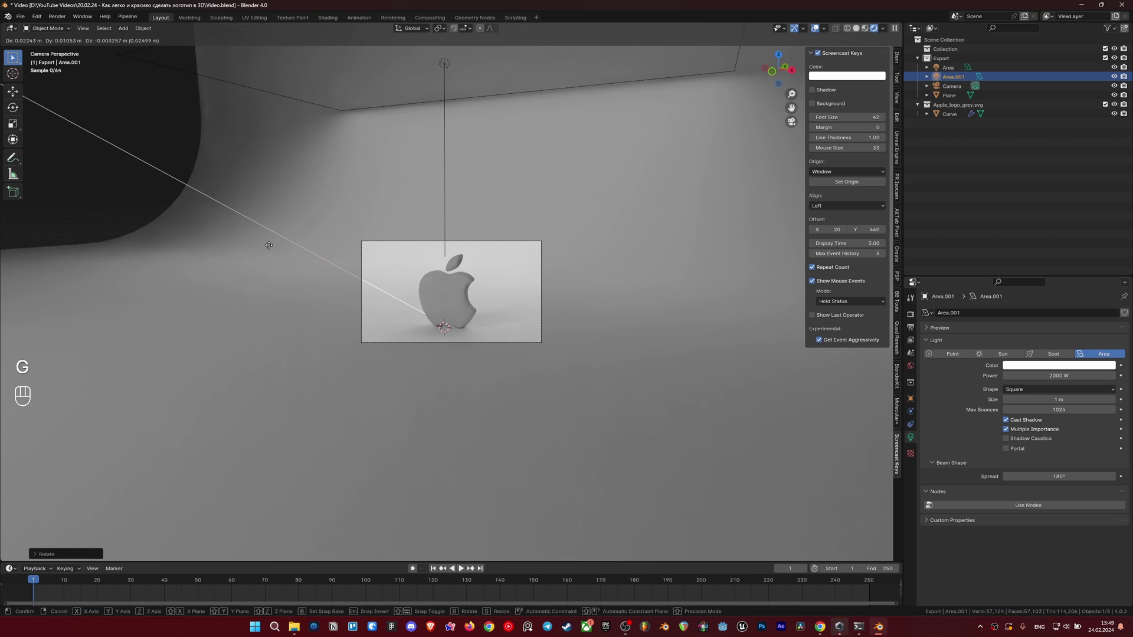
{"action": "middle_click", "coordinate": [215, 169]}
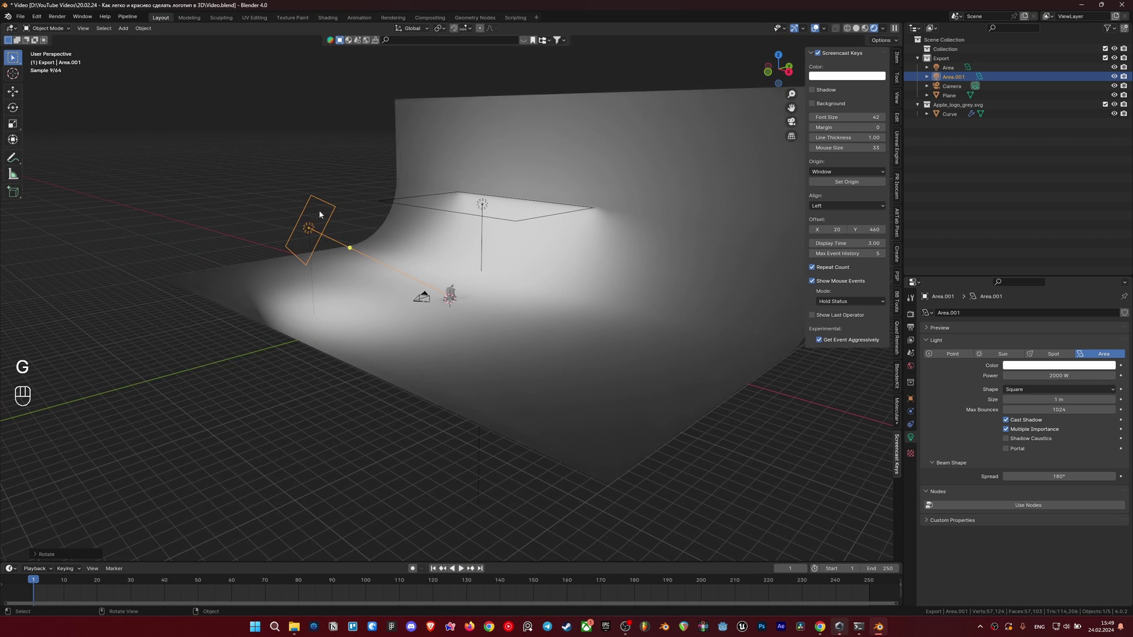
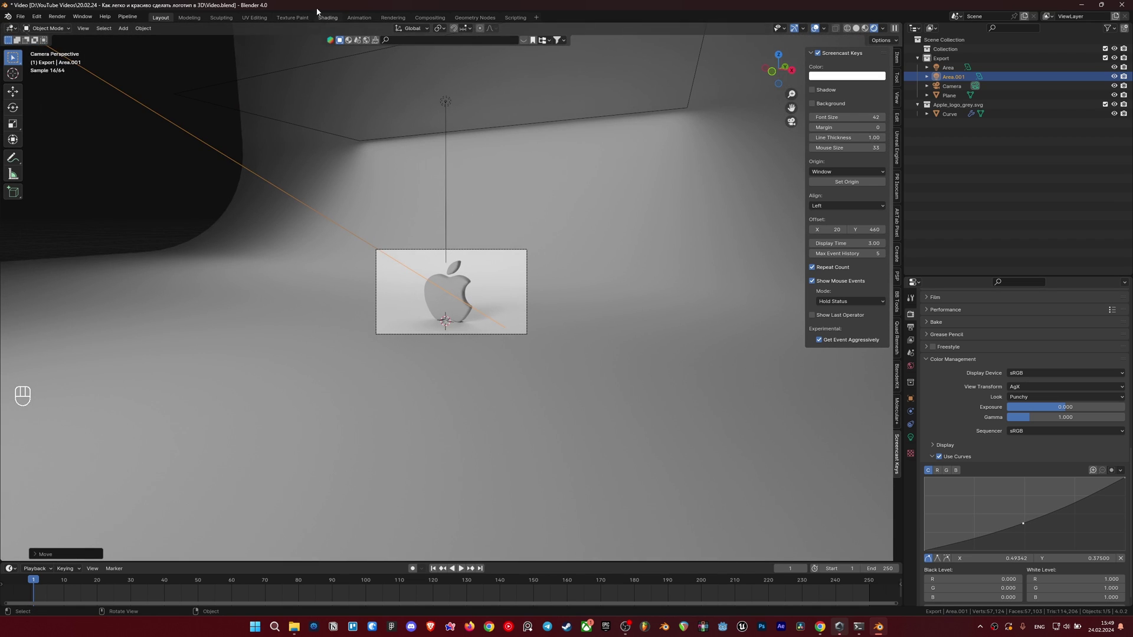
Step: Orbit the view to inspect the area light against the backdrop
{"action": "middle_click", "coordinate": [325, 182]}
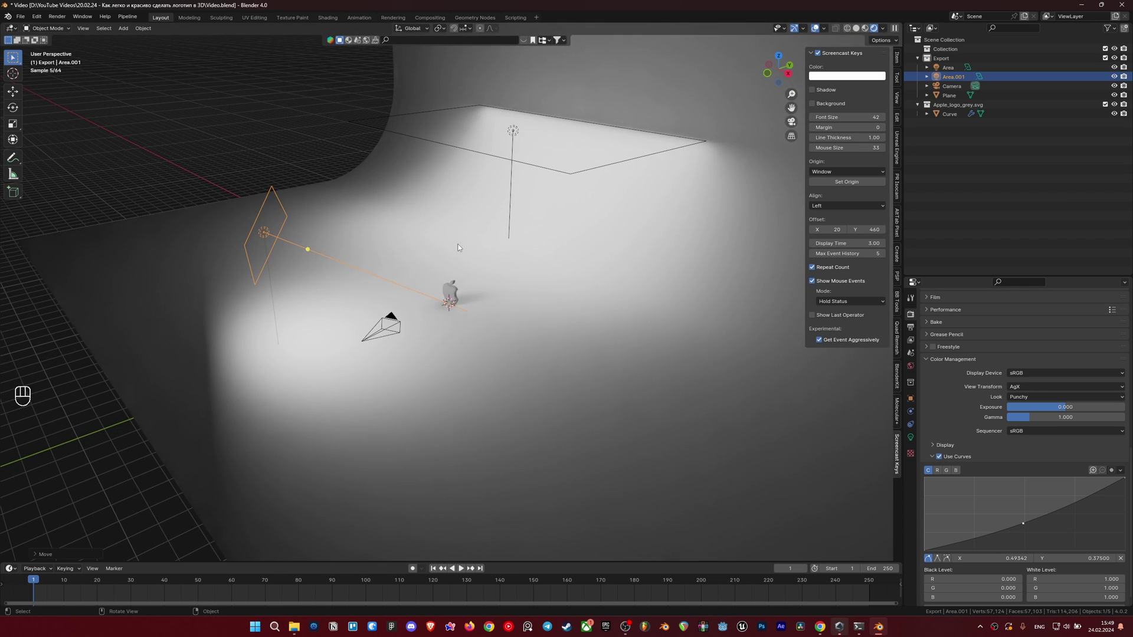
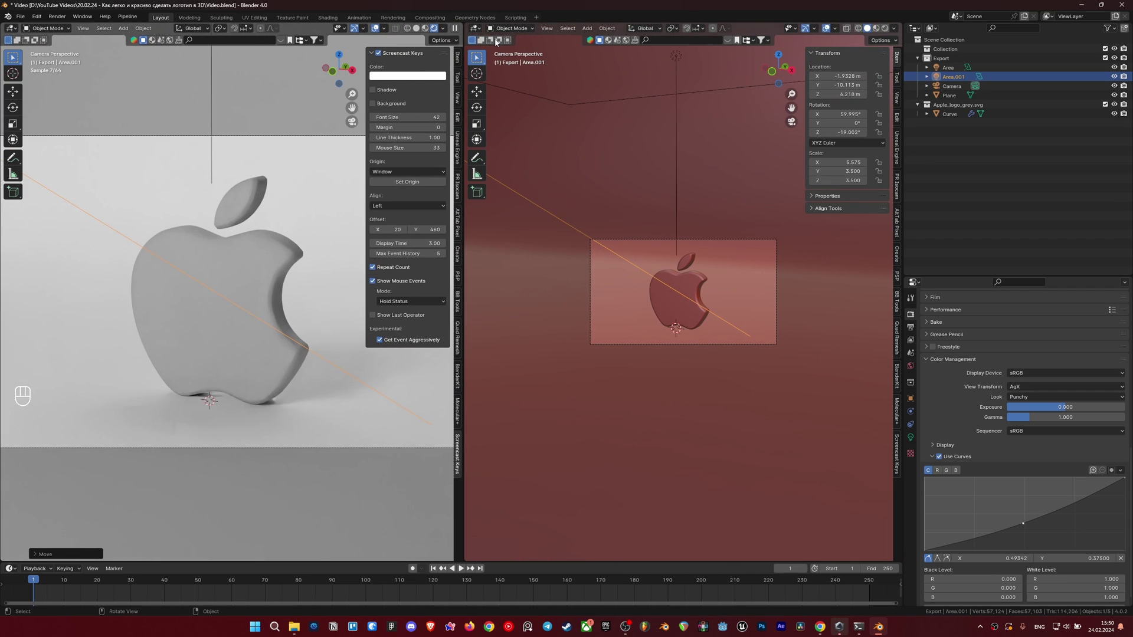
Step: Make the right area a Shader Editor for the logo curve and unlink its imported SVGMat.001 material
{"action": "left_click_drag", "start_coordinate": [503, 30], "coordinate": [506, 119]}
{"action": "left_click", "coordinate": [243, 256]}
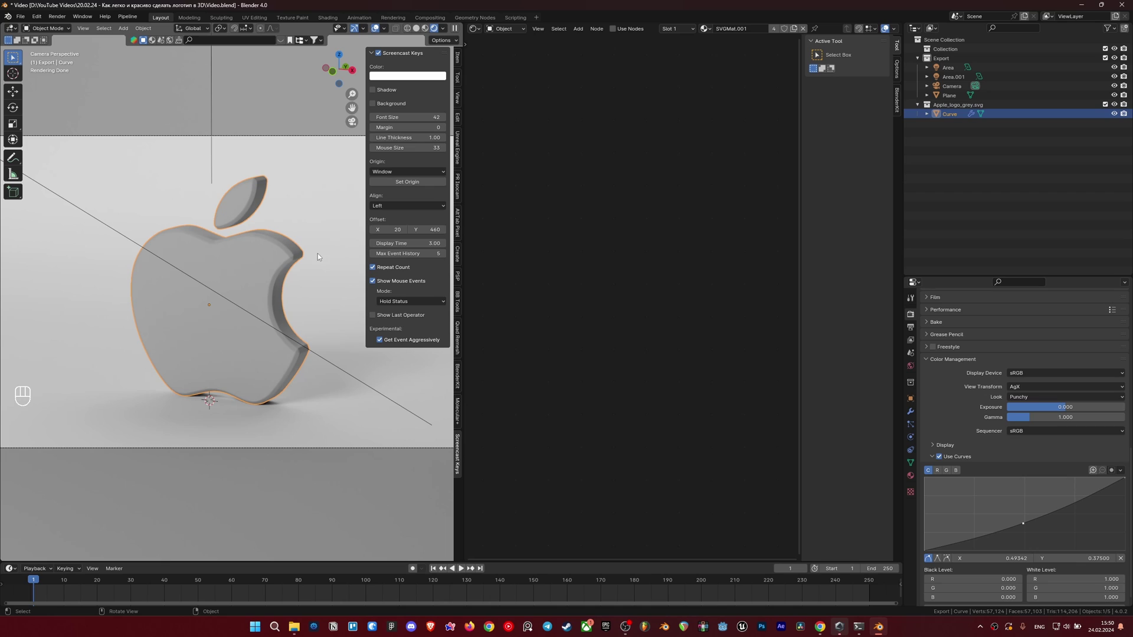
{"action": "left_click", "coordinate": [806, 34]}
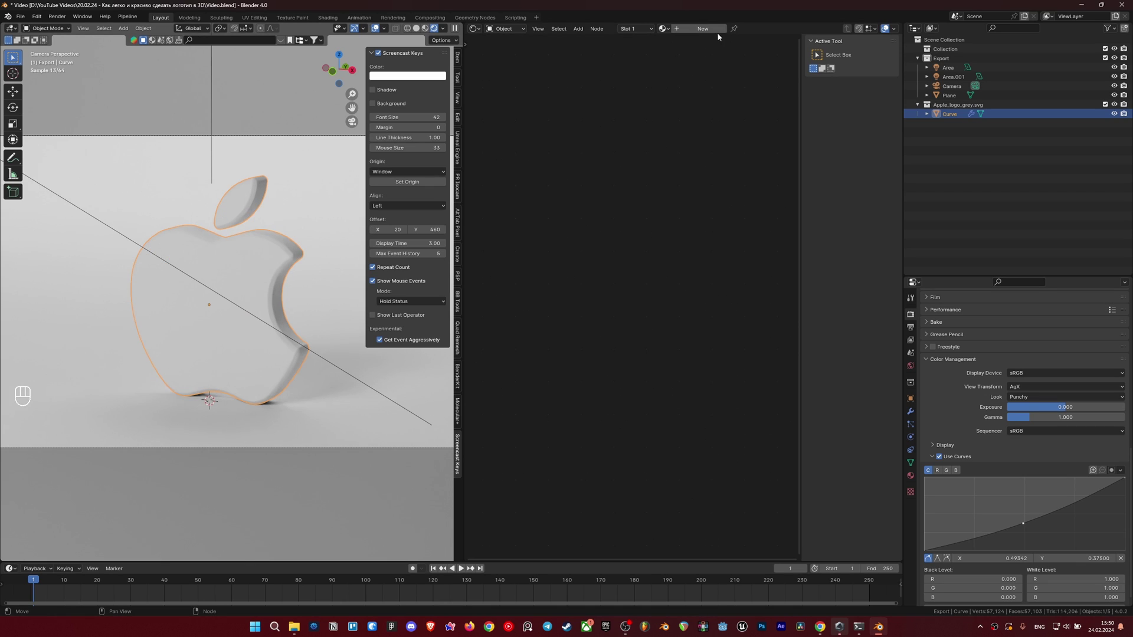
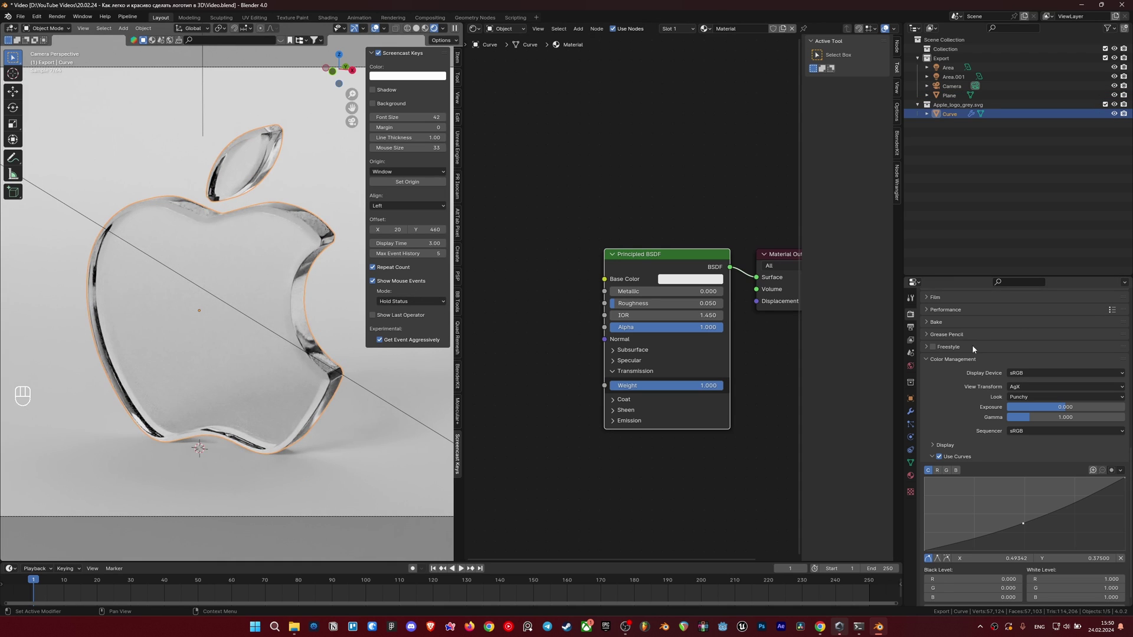
Step: Give the logo's Principled BSDF a pale tinted base colour with metallic 1.0 and roughness 0.4
{"action": "left_click", "coordinate": [914, 408]}
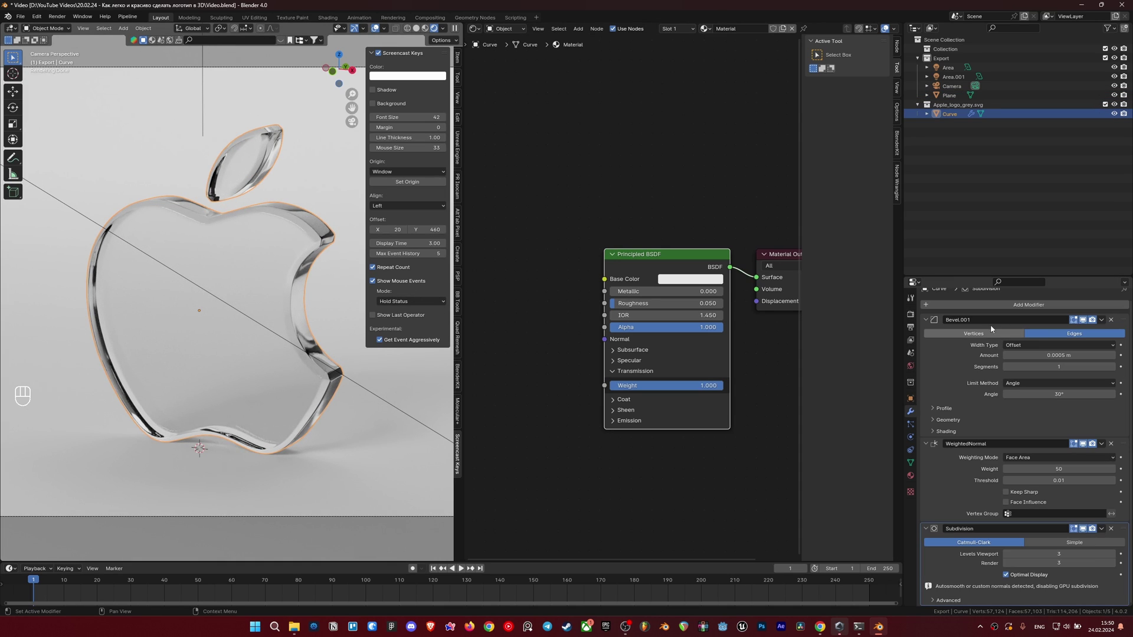
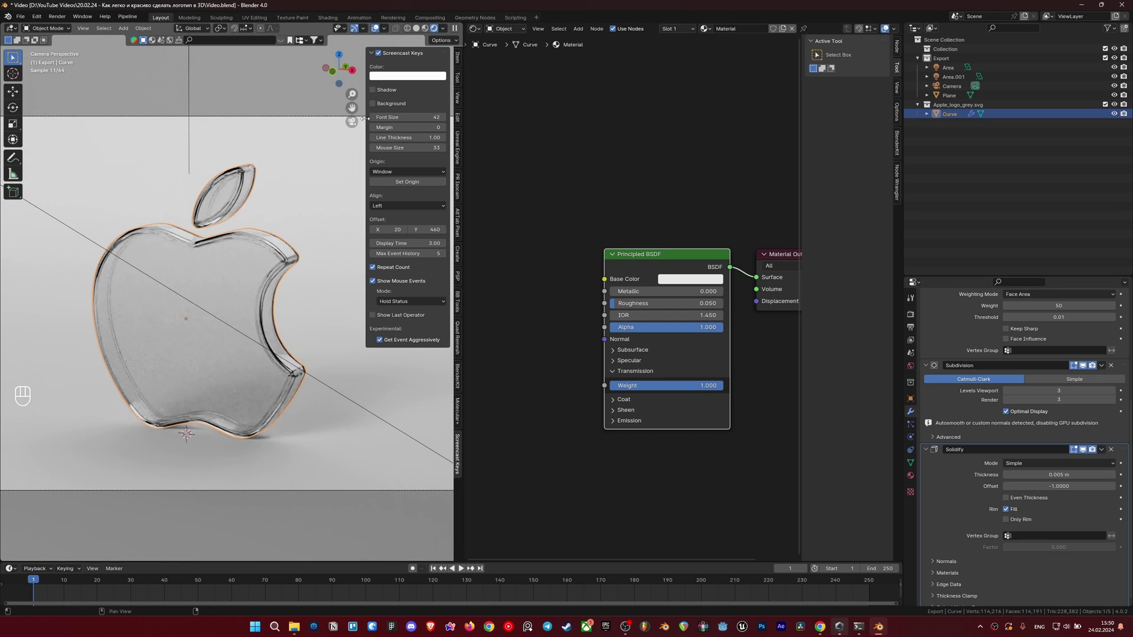
{"action": "double_click", "coordinate": [377, 30]}
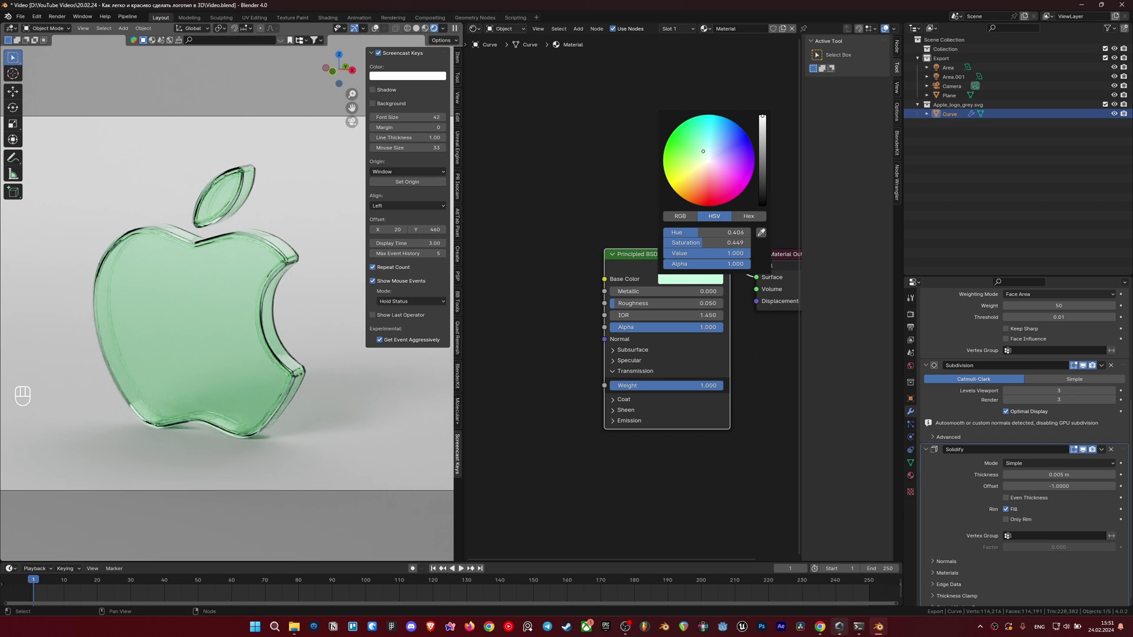
{"action": "left_click", "coordinate": [302, 398]}
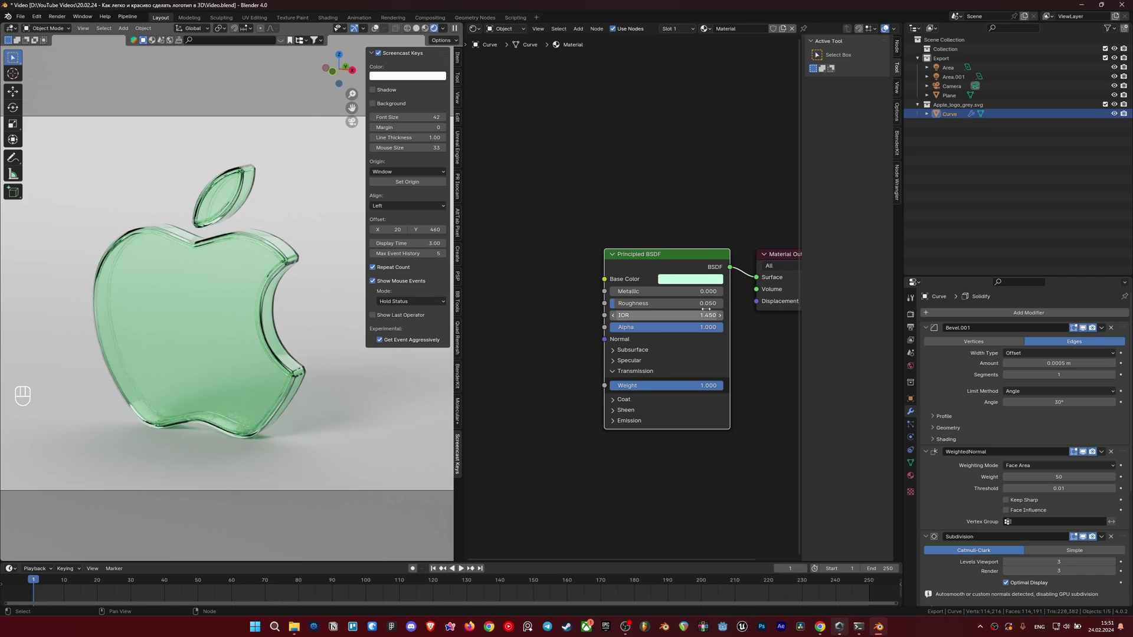
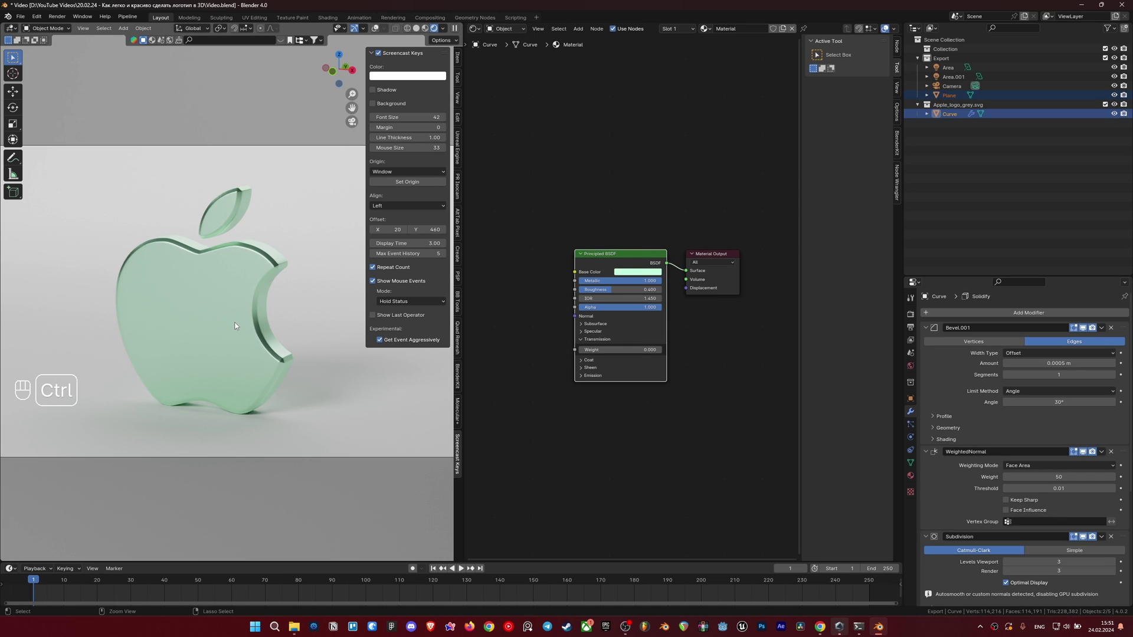
Step: Link the logo's metallic material to the backdrop plane and tint its base colour pink
{"action": "key", "text": "ctrl+l"}
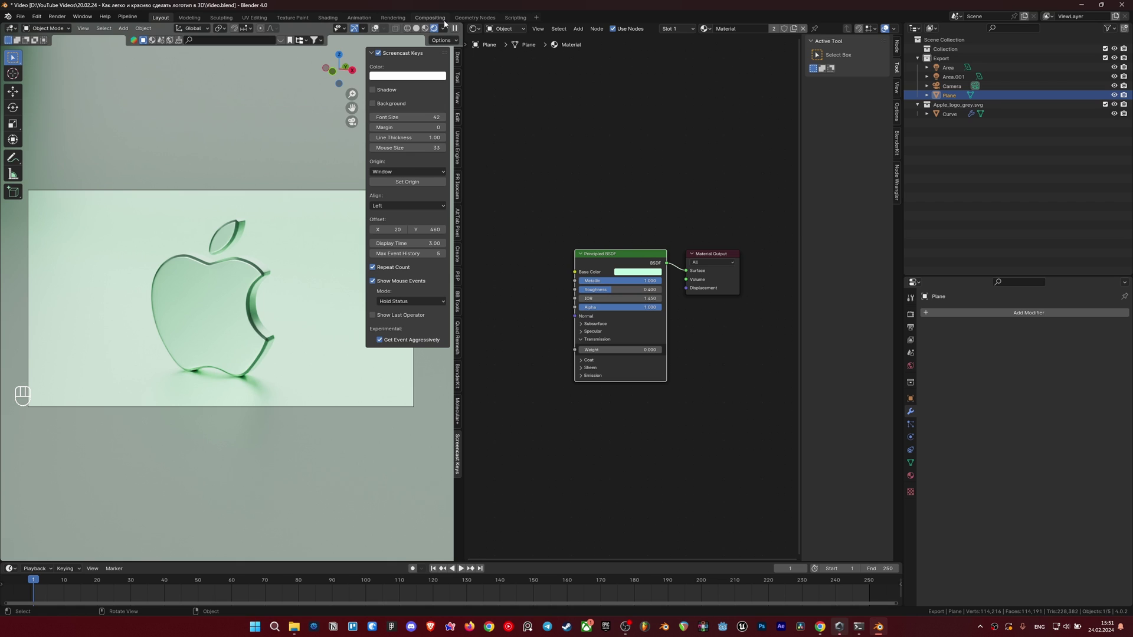
{"action": "right_click", "coordinate": [445, 32]}
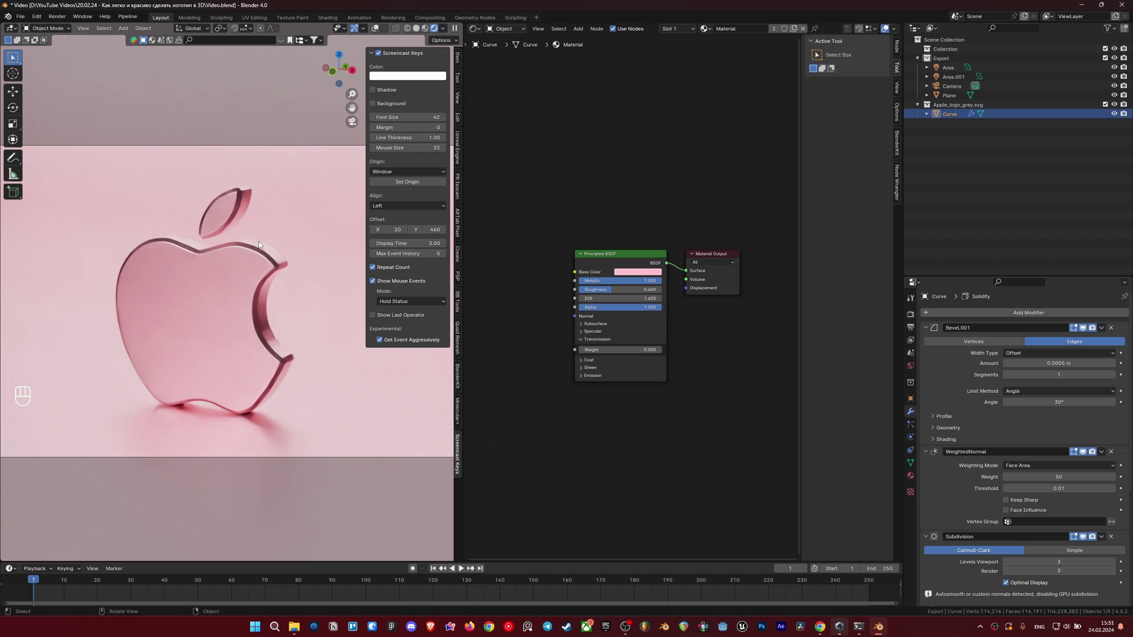
{"action": "key", "text": "Tab"}
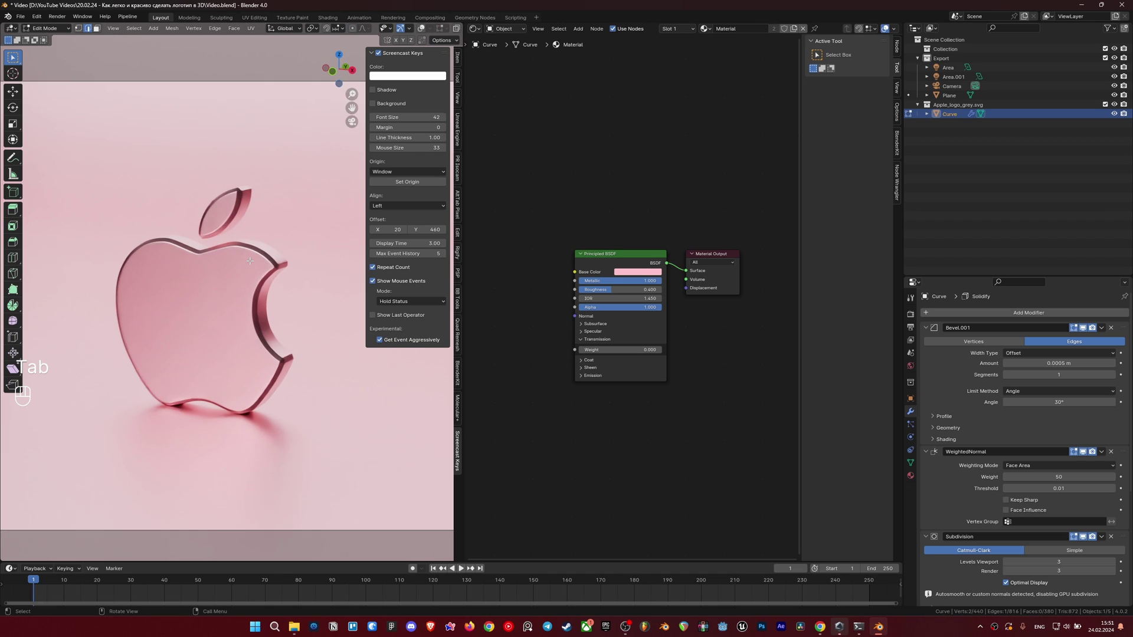
{"action": "key", "text": "Tab"}
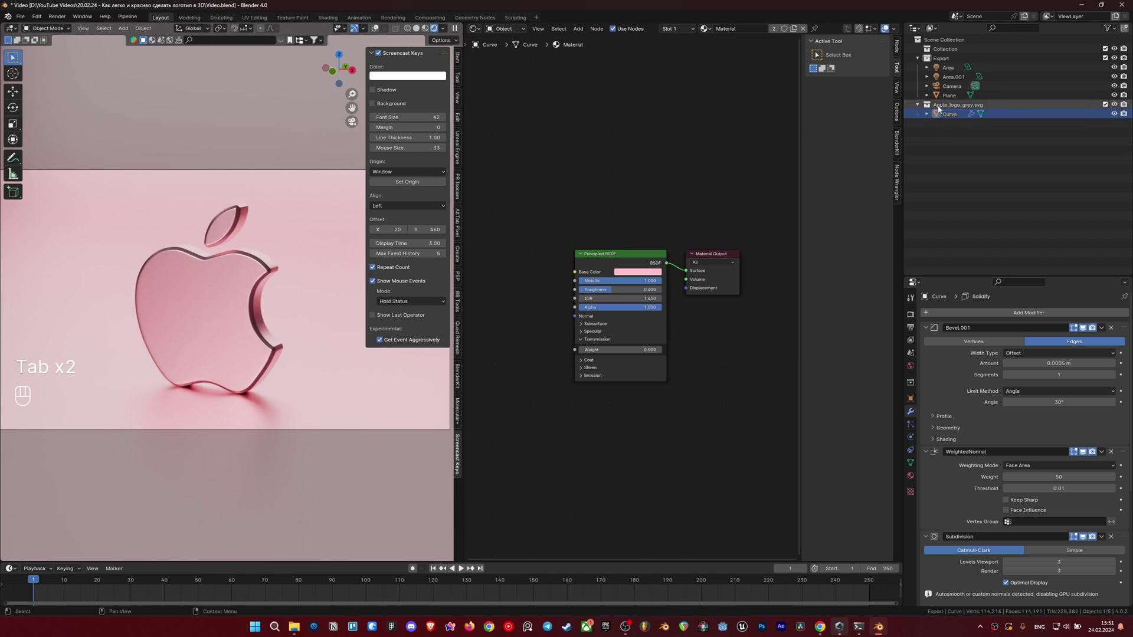
{"action": "key", "text": "t"}
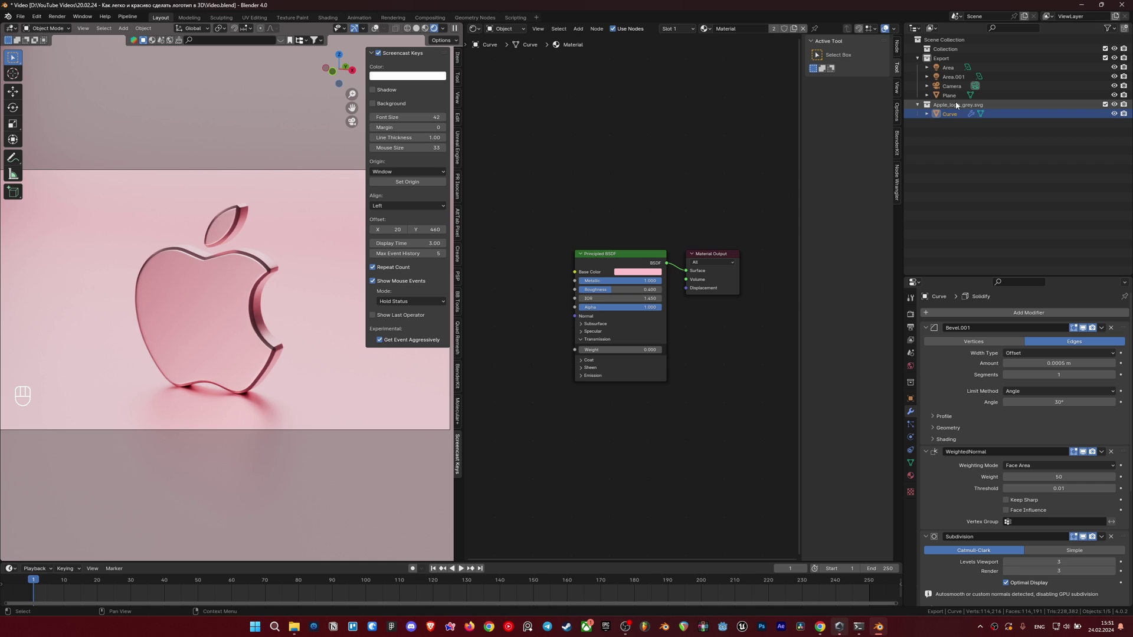
Step: Check the pink metallic result in rendered shading and view the scene from the front
{"action": "middle_click", "coordinate": [300, 281]}
{"action": "key", "text": "z"}
{"action": "middle_click", "coordinate": [311, 358]}
{"action": "left_click_drag", "start_coordinate": [296, 344], "coordinate": [309, 333]}
{"action": "left_click", "coordinate": [391, 31]}
{"action": "key", "text": "`"}
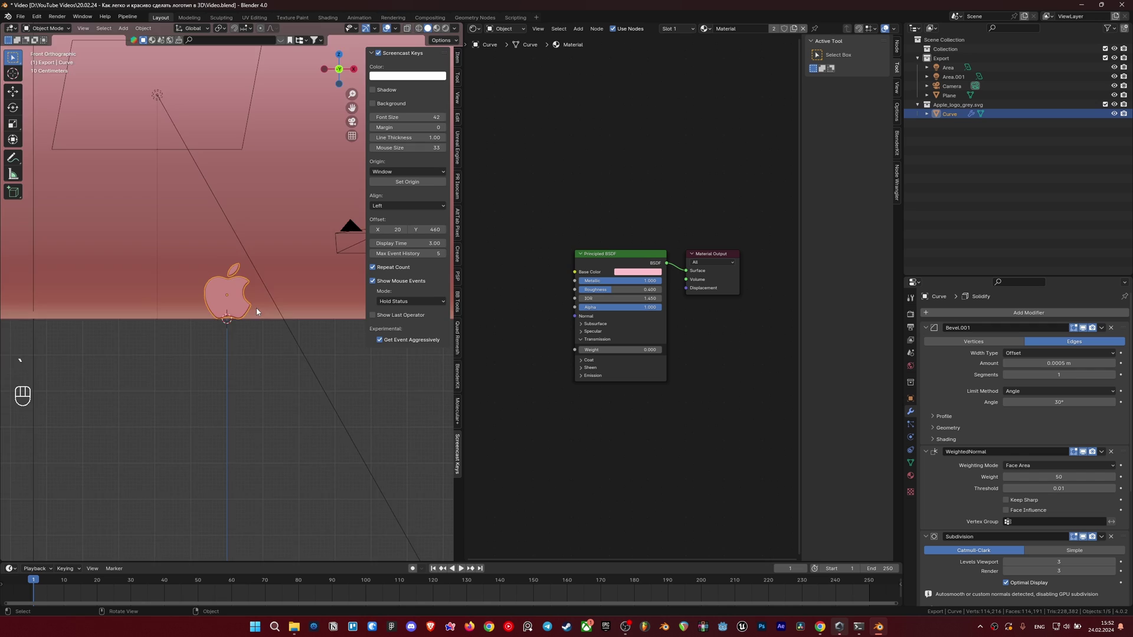
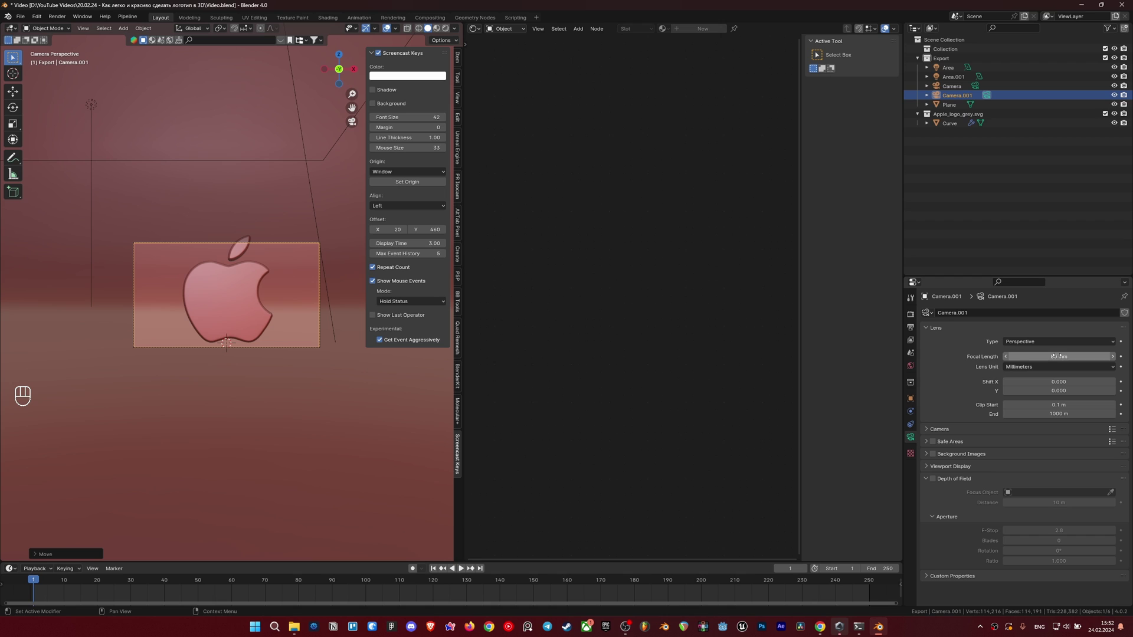
{"action": "key", "text": "g"}
{"action": "key", "text": "z"}
{"action": "key", "text": "u"}
{"action": "key", "text": "y"}
{"action": "left_click", "coordinate": [316, 284]}
{"action": "key", "text": "z"}
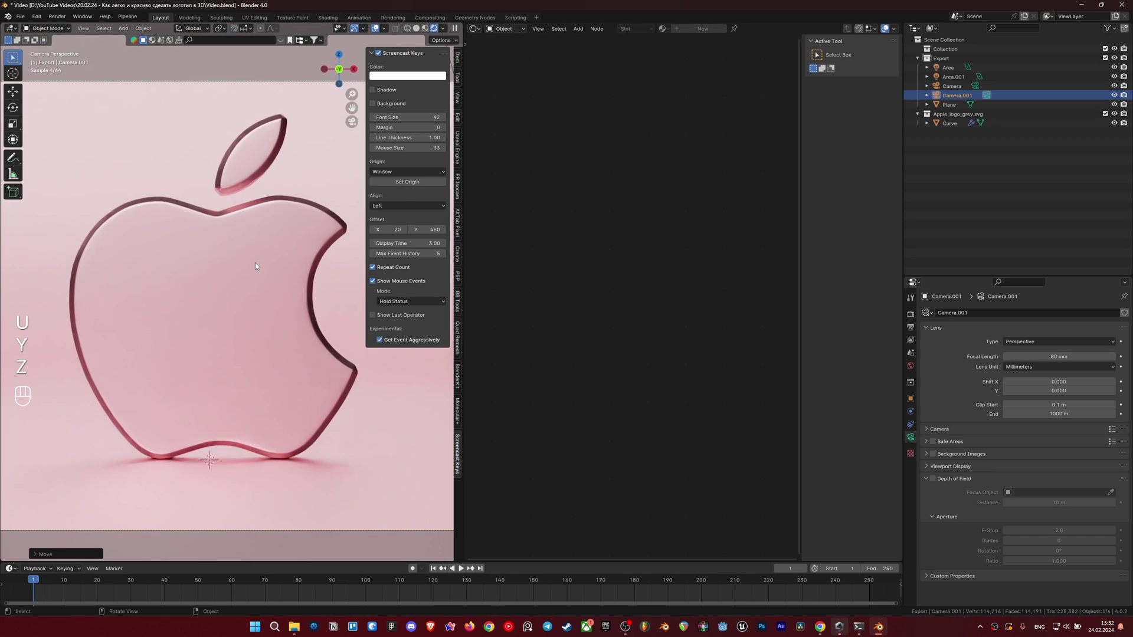
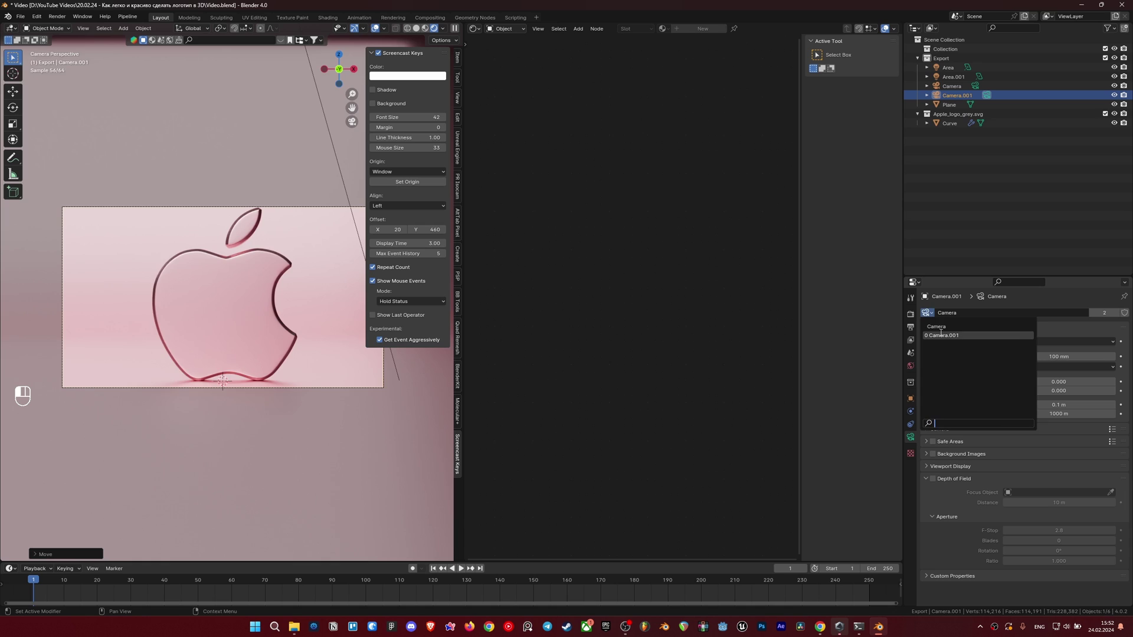
{"action": "middle_click", "coordinate": [49, 296]}
{"action": "left_click", "coordinate": [263, 303]}
{"action": "left_click", "coordinate": [206, 312]}
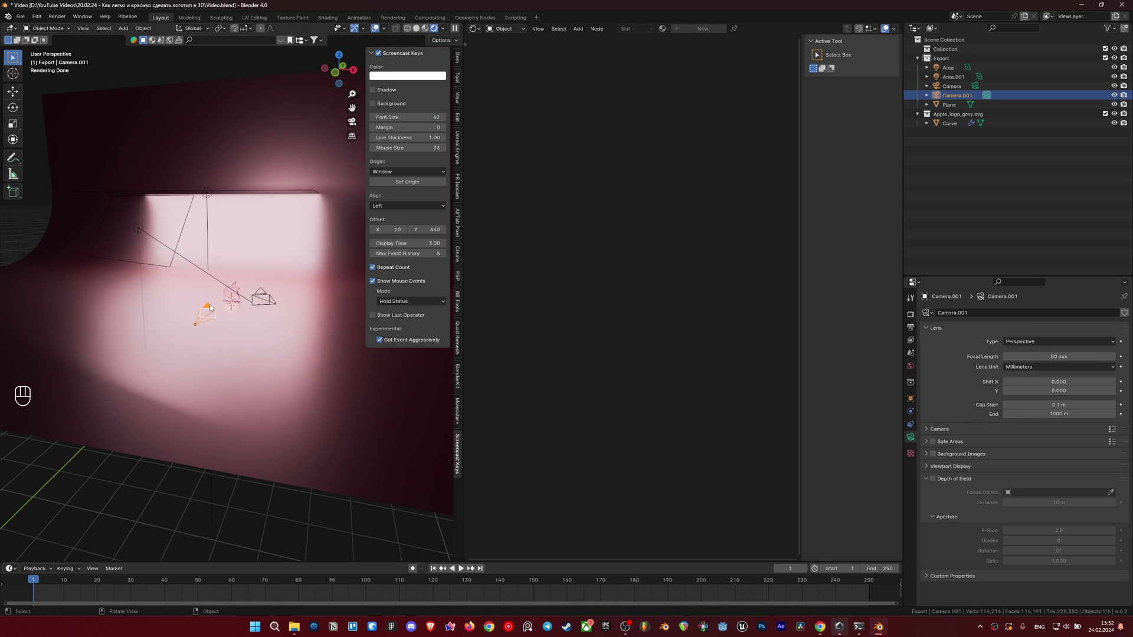
Step: Delete the extra Camera.001, reselect the logo curve and show the AgX/Punchy colour-management settings
{"action": "key", "text": "Delete"}
{"action": "key", "text": "`"}
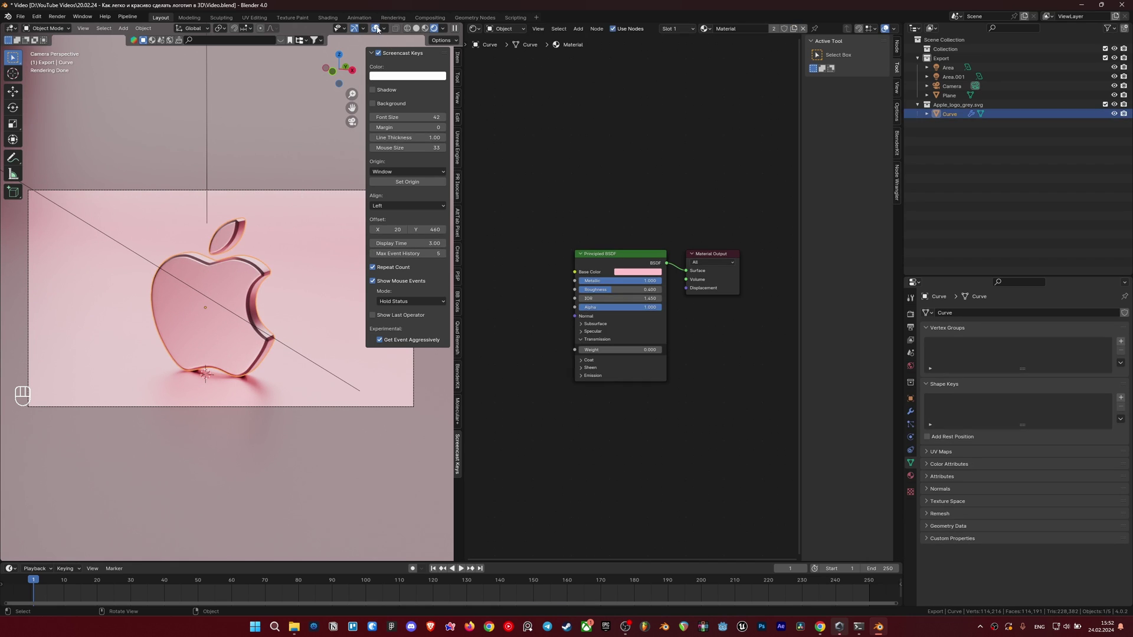
{"action": "left_click", "coordinate": [295, 166]}
{"action": "left_click", "coordinate": [242, 277]}
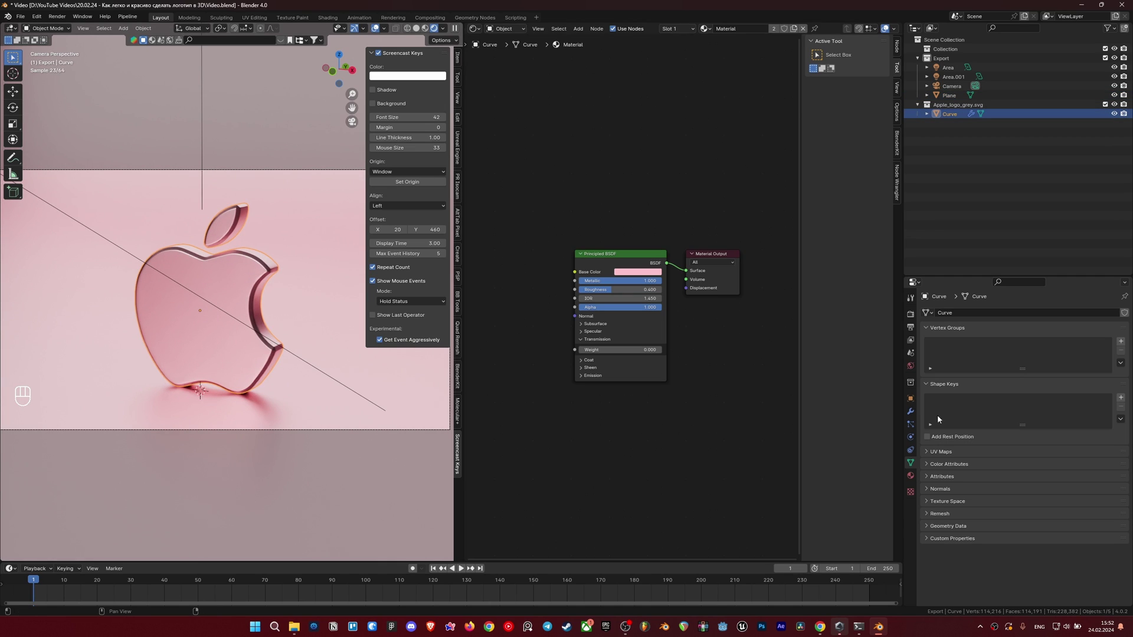
{"action": "left_click", "coordinate": [915, 314]}
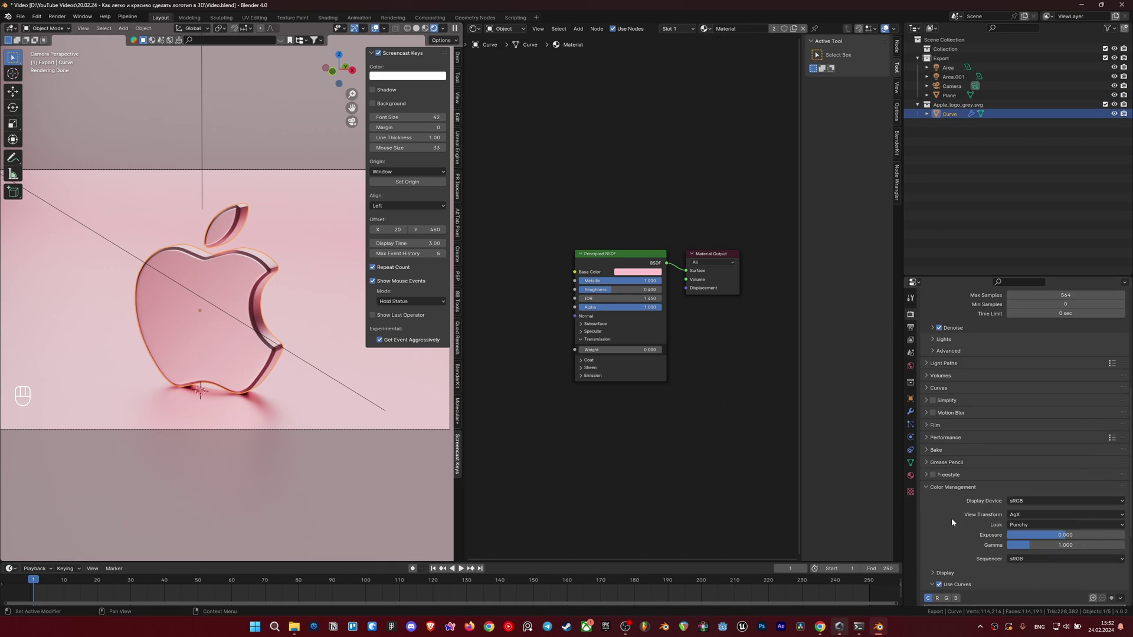